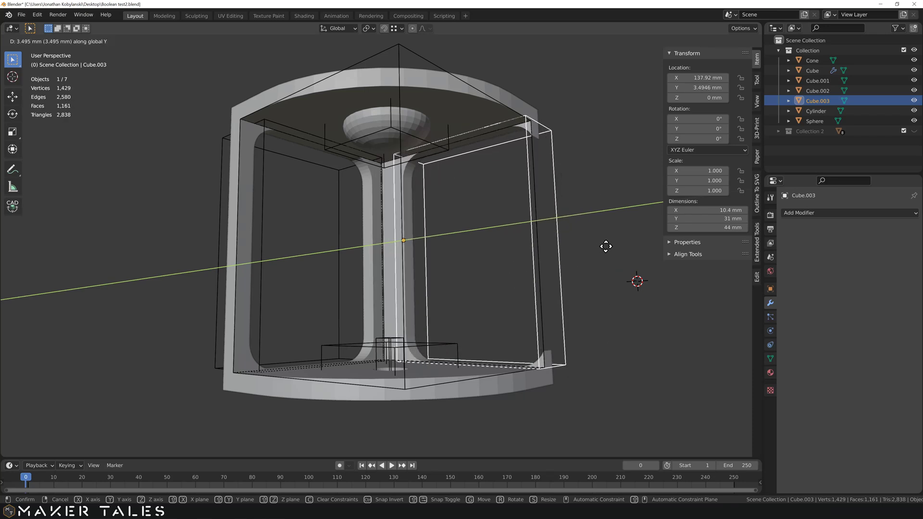
Start a fresh General scene with the default cube, camera and light
{"action": "left_click", "coordinate": [621, 244]}
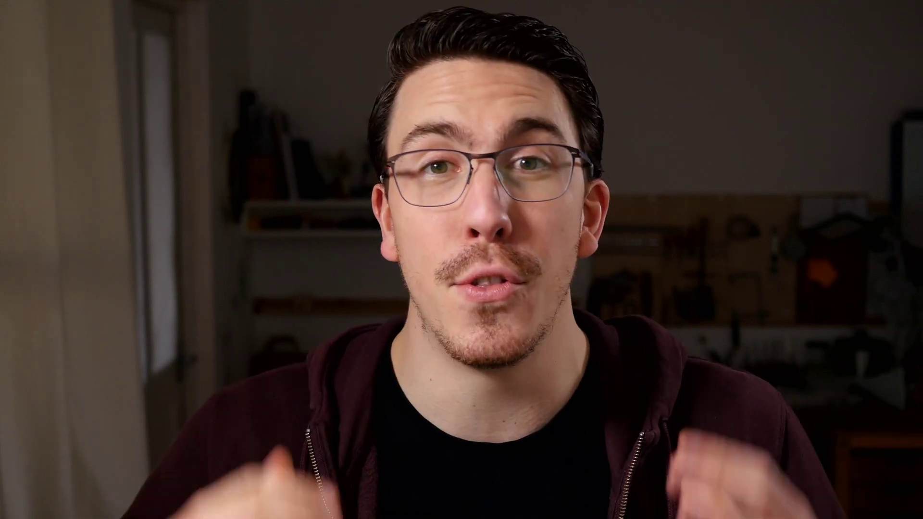
Delete the camera and light, then select the remaining cube and zoom in on it
{"action": "middle_click", "coordinate": [383, 289]}
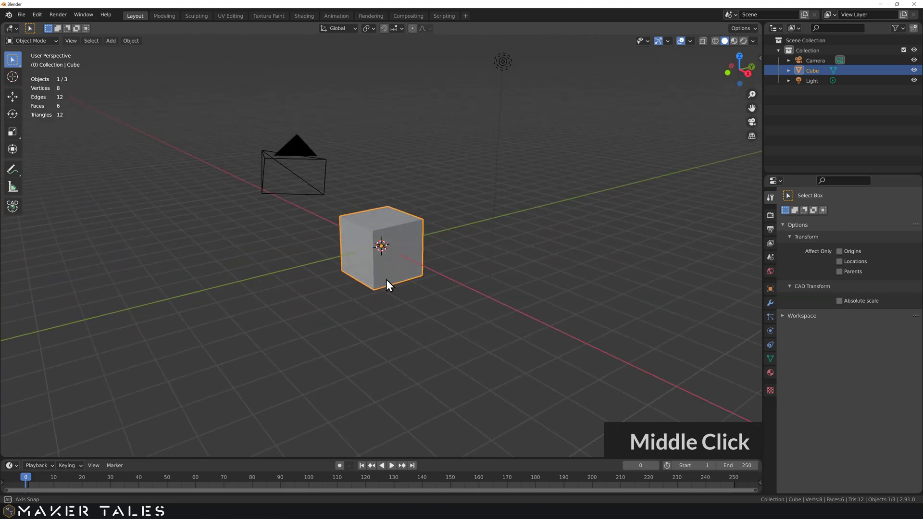
{"action": "scroll", "scroll_direction": "down", "scroll_amount": 3}
{"action": "middle_click", "coordinate": [403, 298]}
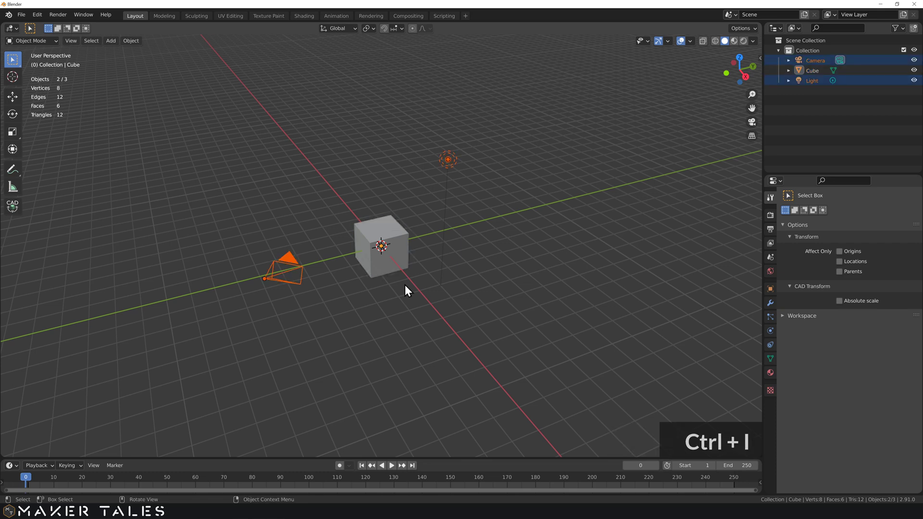
{"action": "key", "text": "x"}
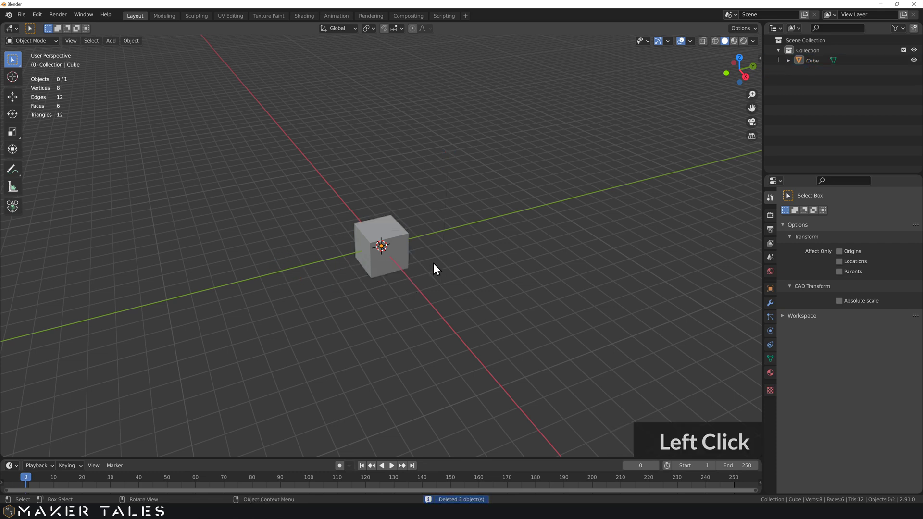
{"action": "left_click", "coordinate": [423, 269]}
{"action": "left_click", "coordinate": [418, 273]}
{"action": "scroll", "scroll_direction": "up", "scroll_amount": 3}
{"action": "scroll", "scroll_direction": "up", "scroll_amount": 3}
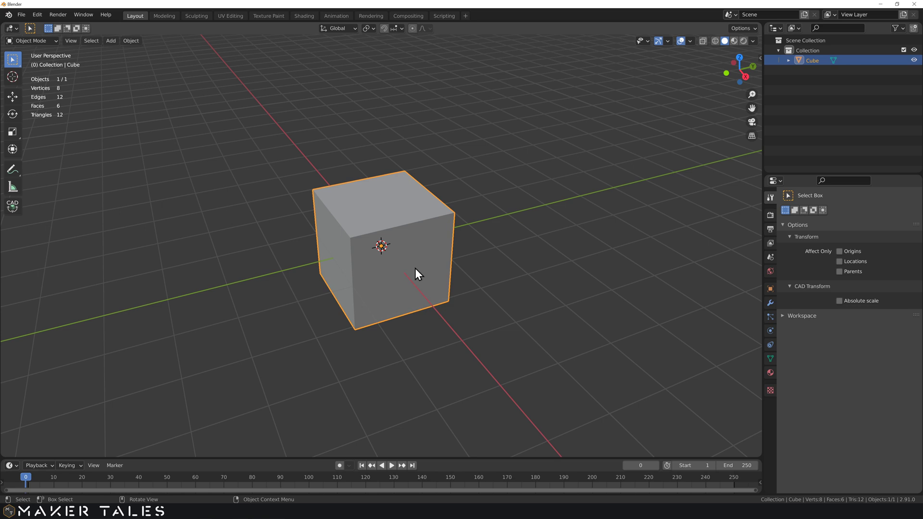
{"action": "left_click", "coordinate": [392, 256]}
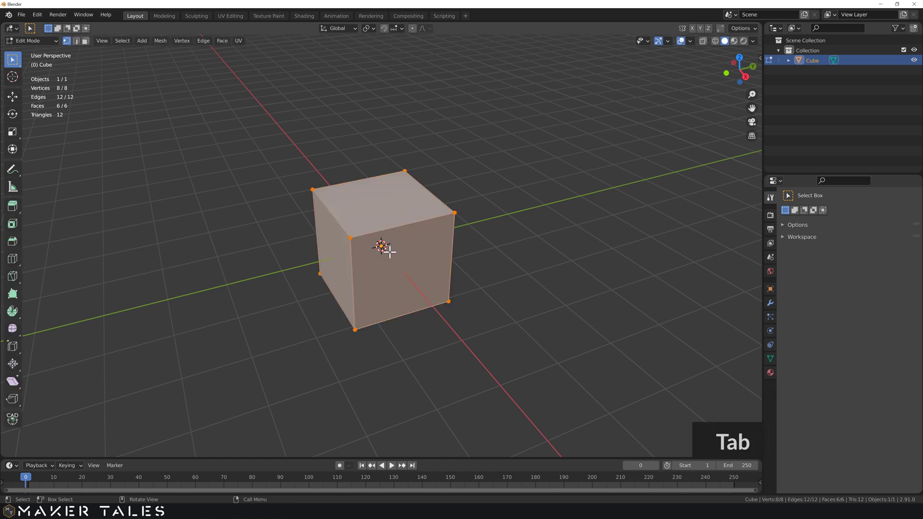
{"action": "key", "text": "d"}
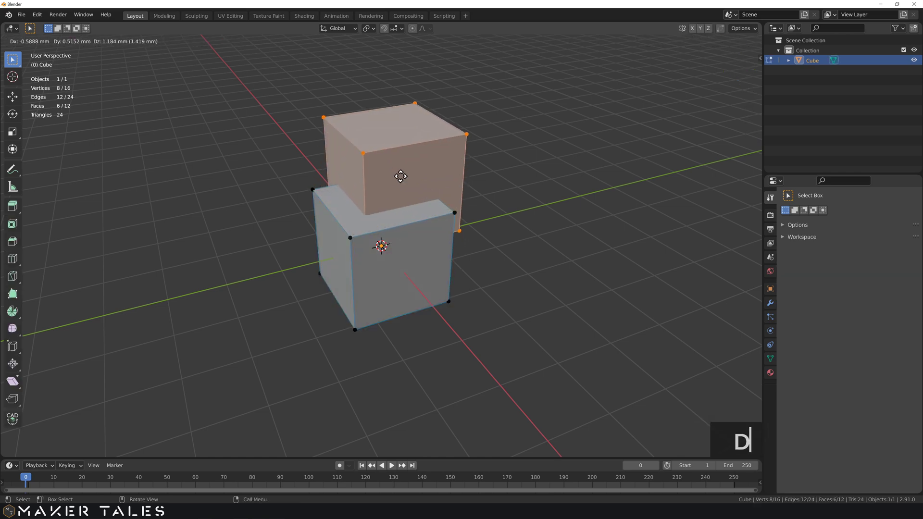
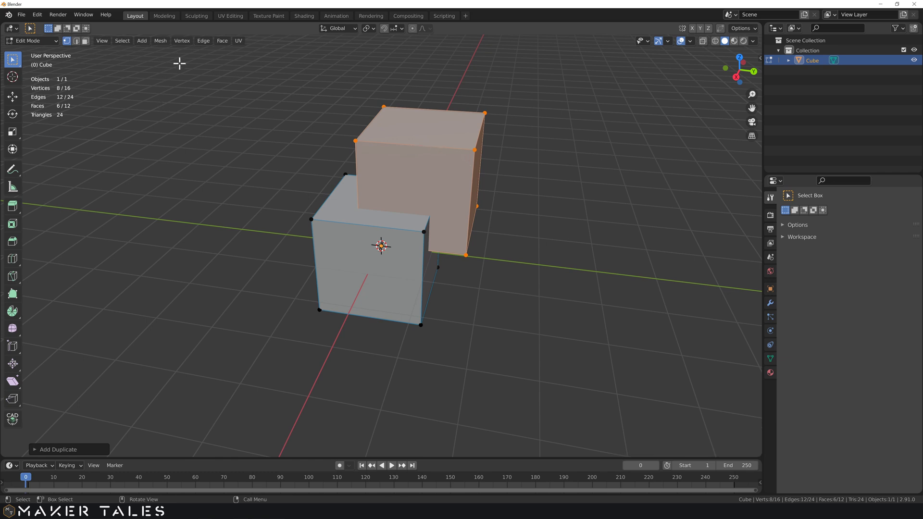
{"action": "left_click", "coordinate": [229, 47]}
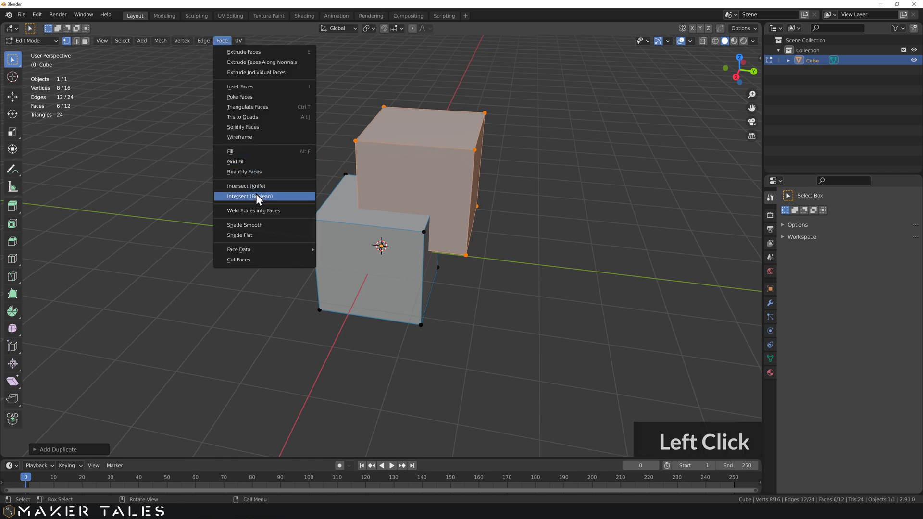
{"action": "left_click", "coordinate": [251, 201]}
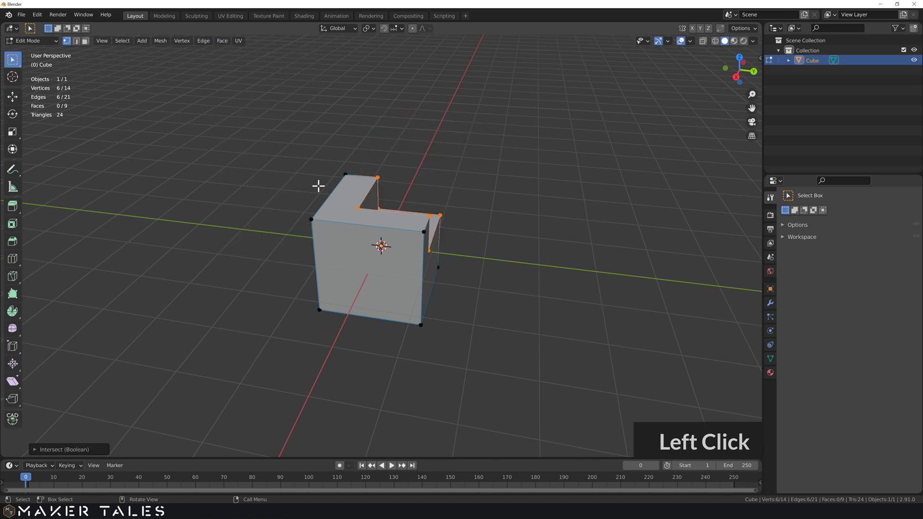
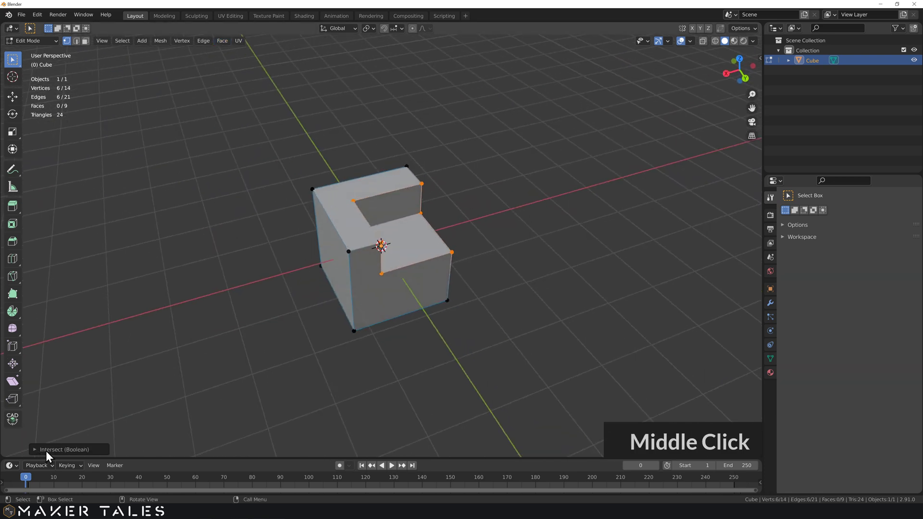
{"action": "double_click", "coordinate": [127, 408]}
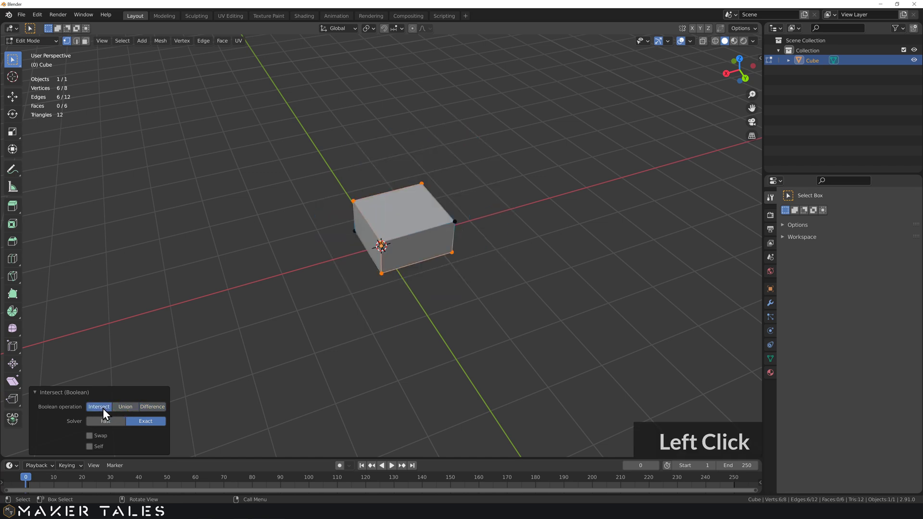
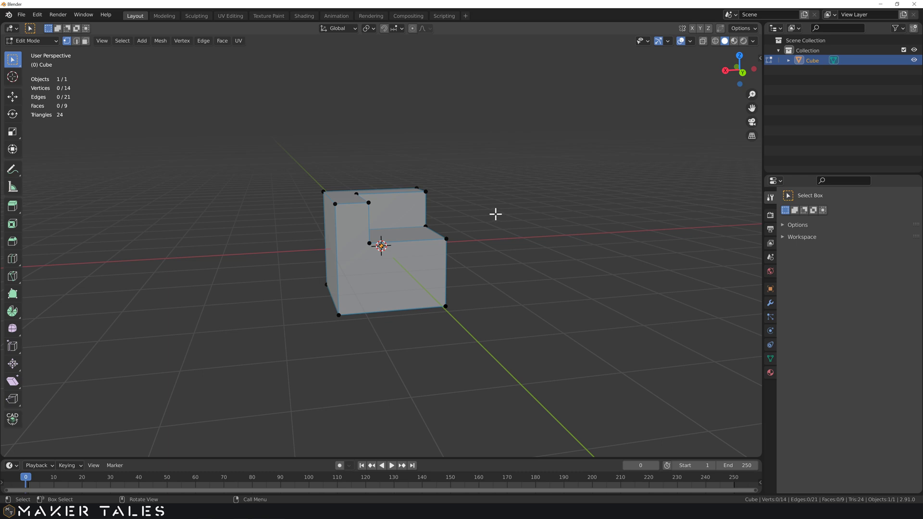
{"action": "key", "text": "ctrl+z"}
{"action": "key", "text": "ctrl+z"}
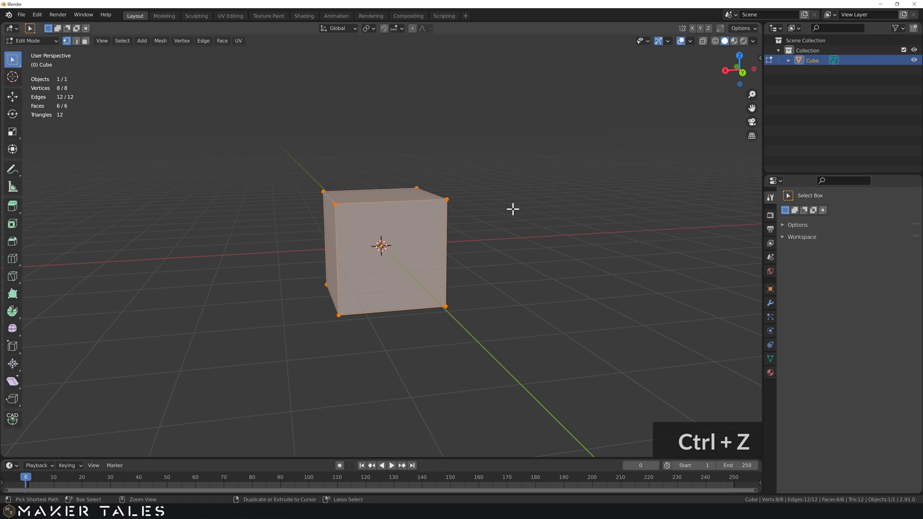
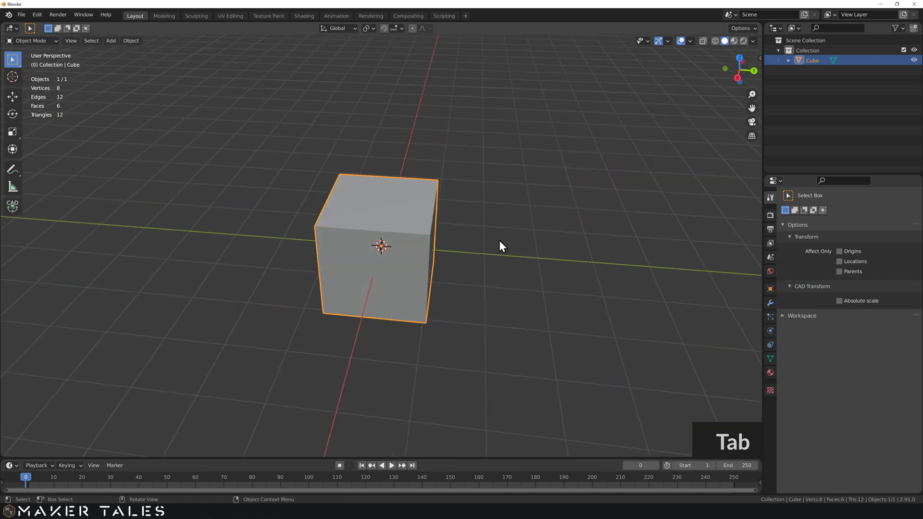
Duplicate the cube above and behind the original and rename the copy 'cut cube'
{"action": "key", "text": "Tab"}
{"action": "middle_click", "coordinate": [422, 258]}
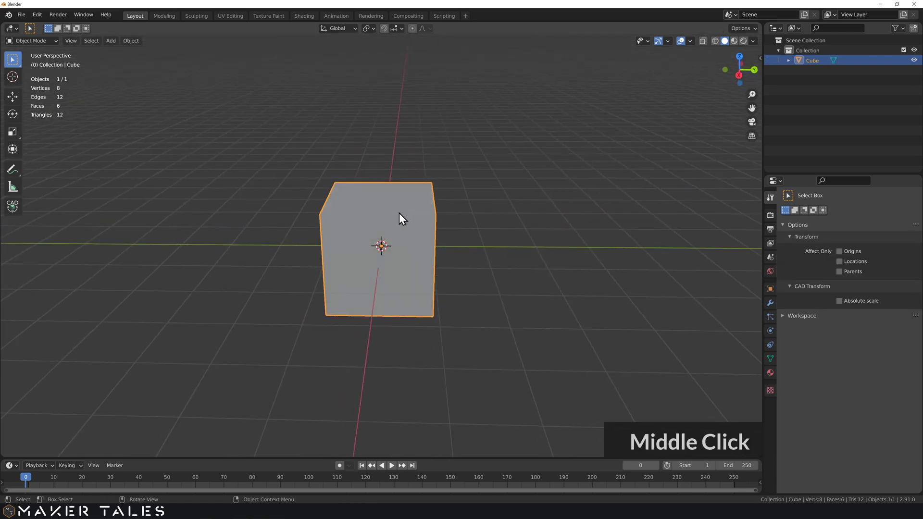
{"action": "type", "text": "d"}
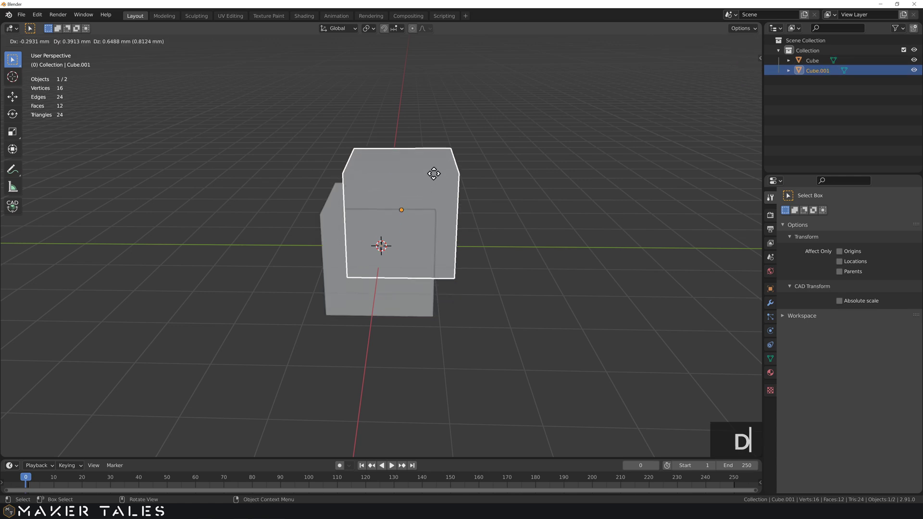
{"action": "key", "text": "d"}
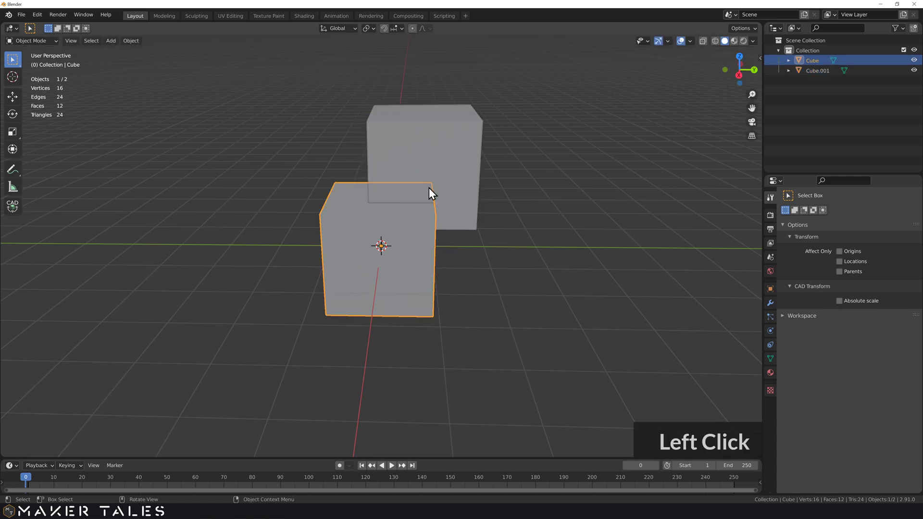
{"action": "left_click", "coordinate": [443, 153]}
{"action": "key", "text": "F2"}
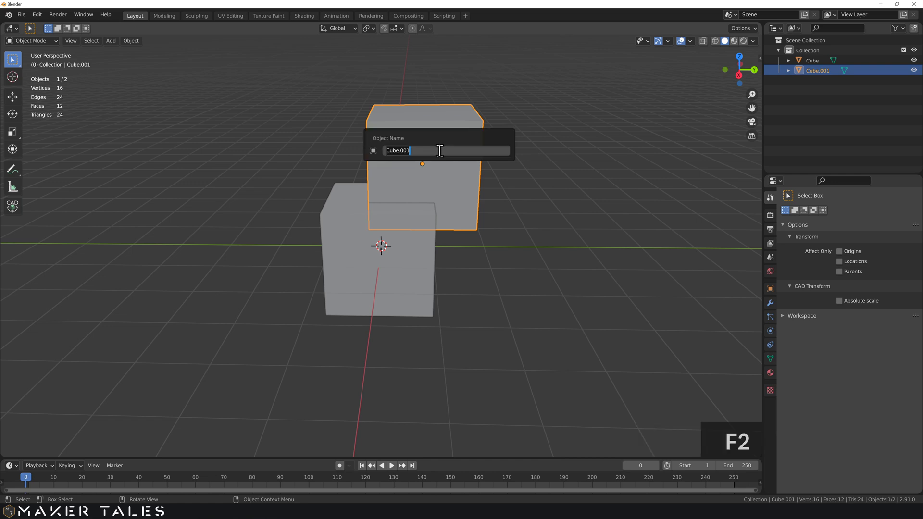
{"action": "type", "text": "cut cube"}
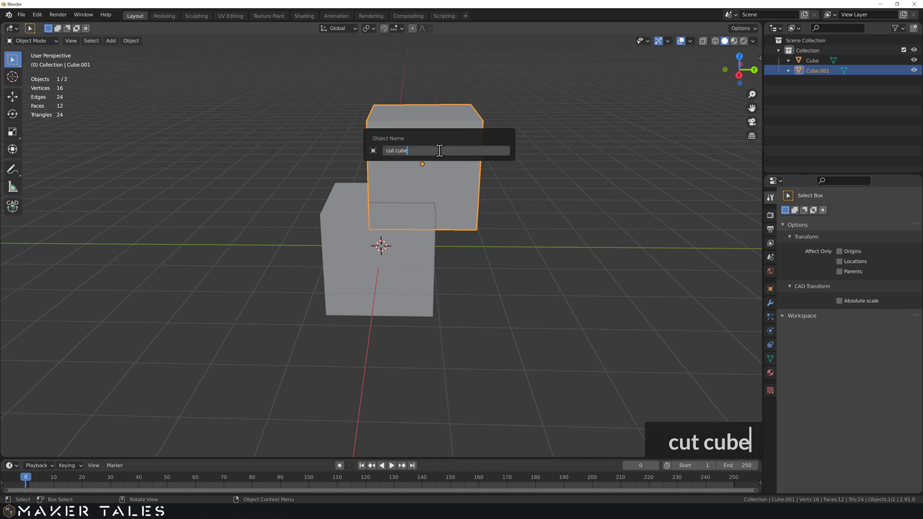
{"action": "type", "text": "ut cub"}
Rename the original cube 'root cube' and deselect everything
{"action": "left_click", "coordinate": [397, 254]}
{"action": "key", "text": "Tab"}
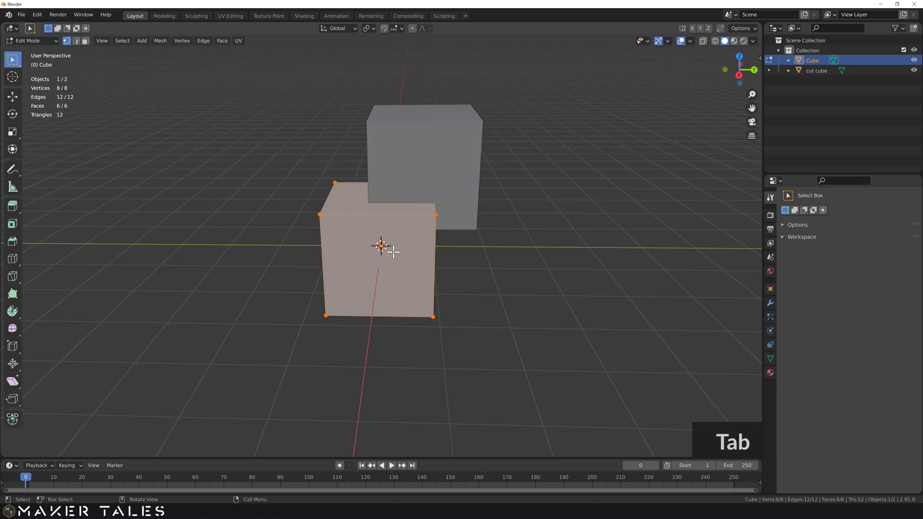
{"action": "key", "text": "F2"}
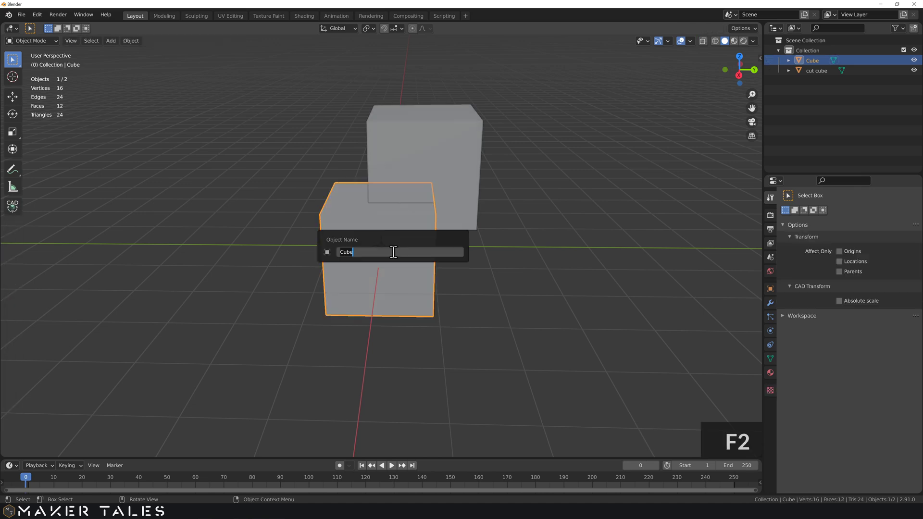
{"action": "type", "text": "root cube"}
{"action": "left_click", "coordinate": [540, 289]}
{"action": "middle_click", "coordinate": [474, 284]}
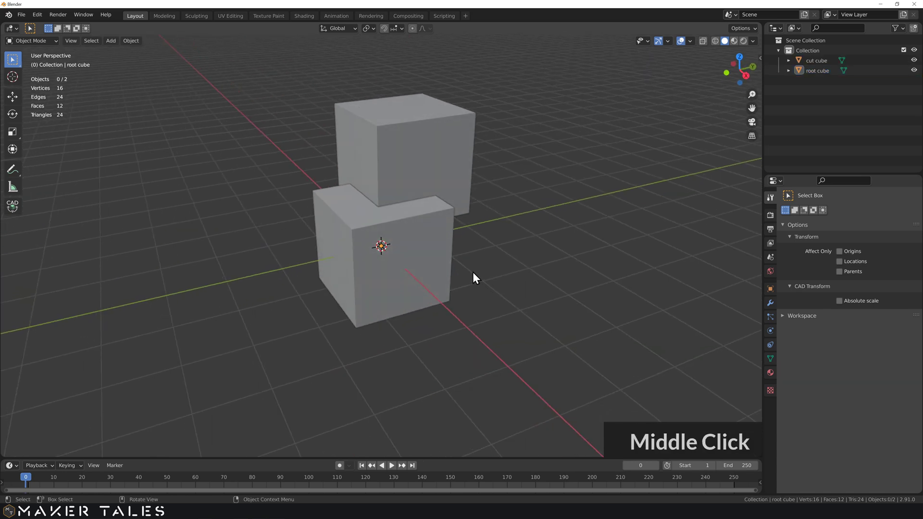
{"action": "middle_click", "coordinate": [419, 177]}
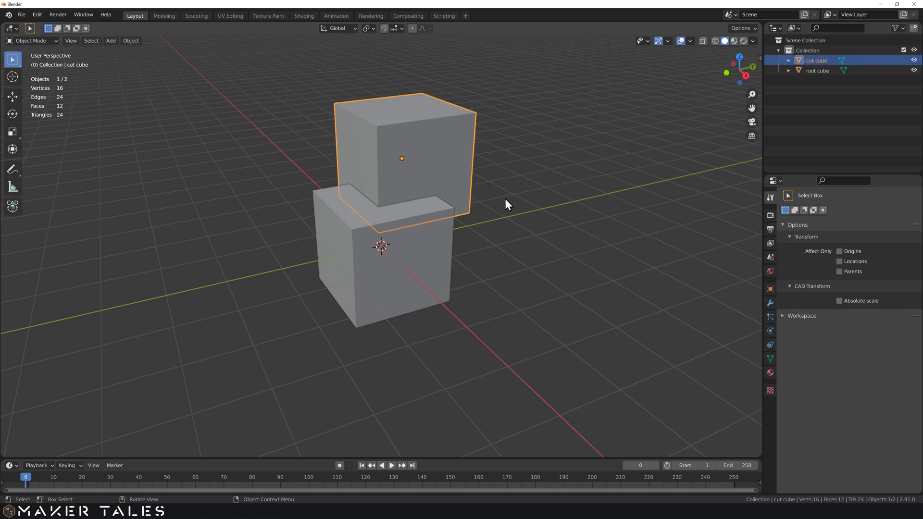
Select root cube and show its Modifier Properties panel
{"action": "left_click", "coordinate": [439, 243]}
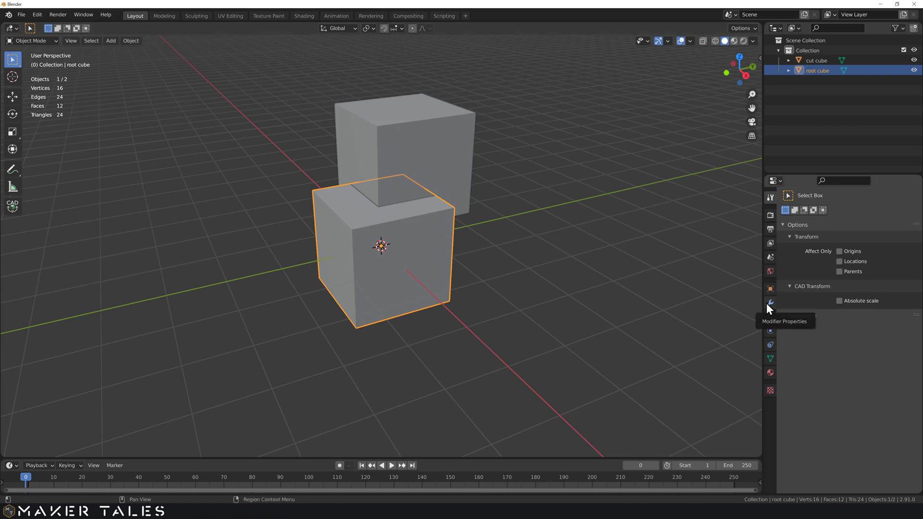
{"action": "left_click", "coordinate": [769, 307]}
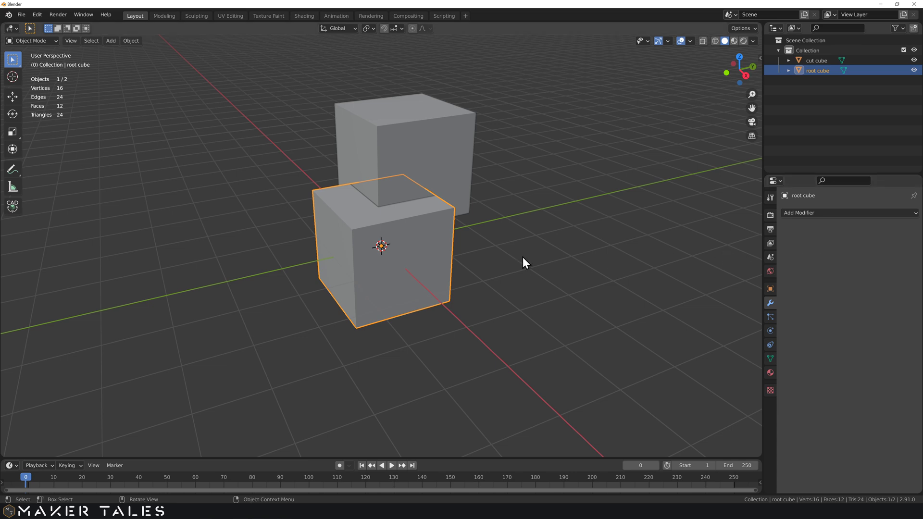
{"action": "left_click", "coordinate": [546, 250]}
{"action": "middle_click", "coordinate": [530, 251]}
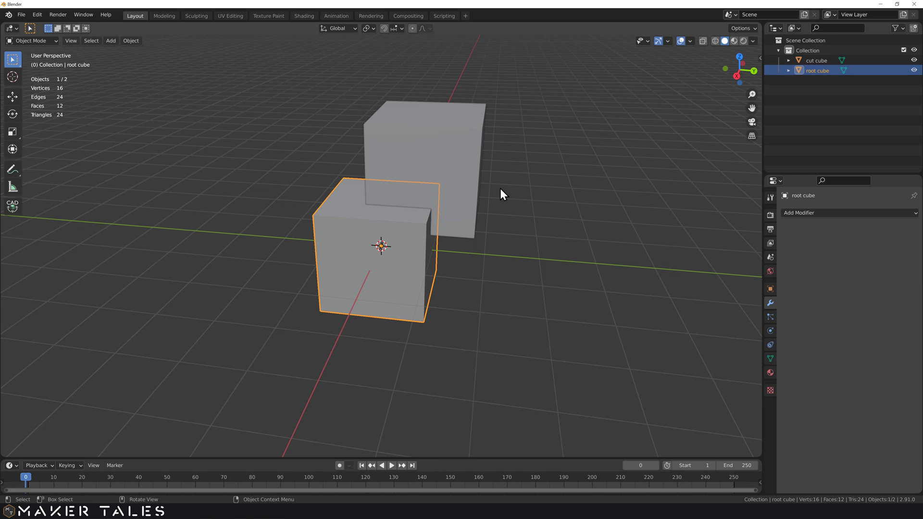
{"action": "middle_click", "coordinate": [456, 156]}
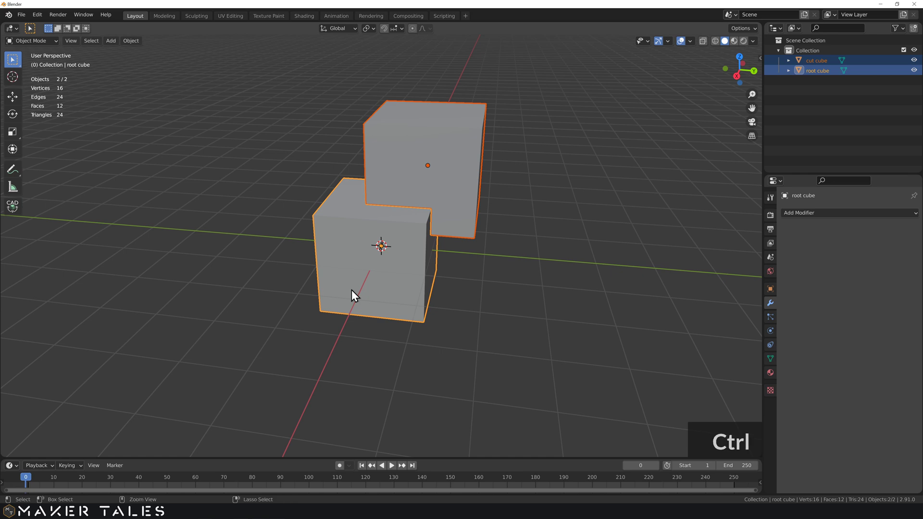
Try a Bool Tool Difference cut of cut cube from root cube, then undo it
{"action": "key", "text": "ctrl+KP_Subtract"}
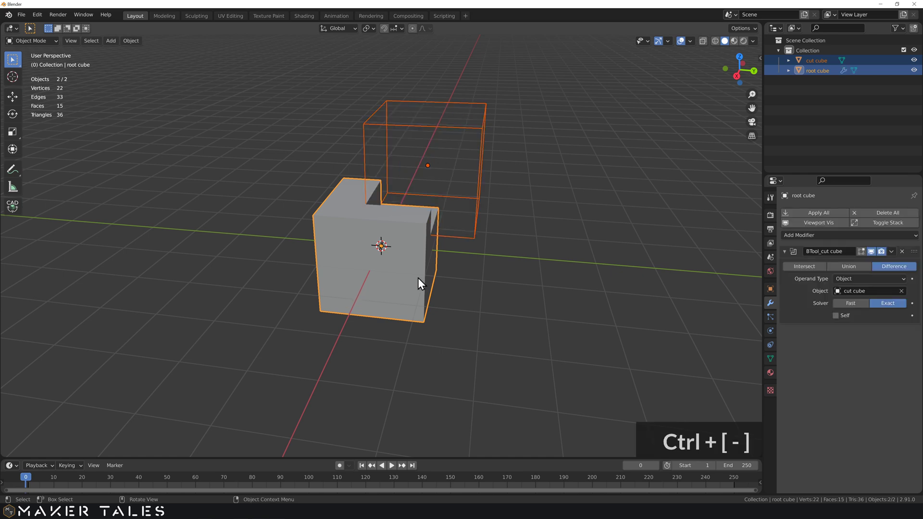
{"action": "middle_click", "coordinate": [464, 283]}
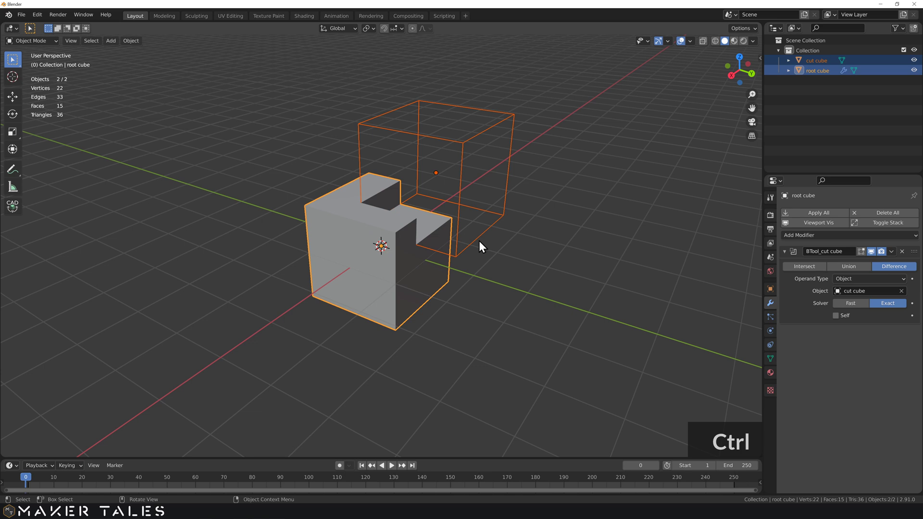
{"action": "key", "text": "ctrl+z"}
Add a Boolean Difference modifier to root cube with cut cube as its object
{"action": "left_click", "coordinate": [545, 272]}
{"action": "middle_click", "coordinate": [530, 263]}
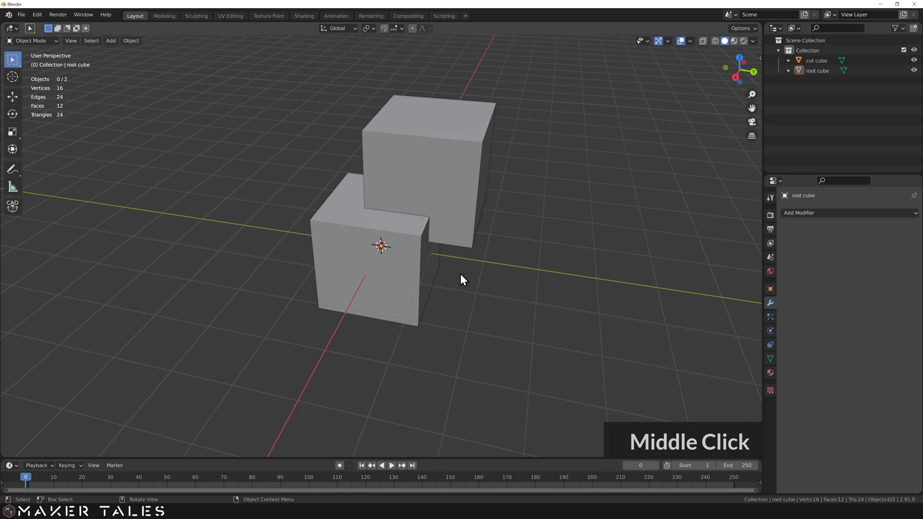
{"action": "left_click", "coordinate": [386, 298]}
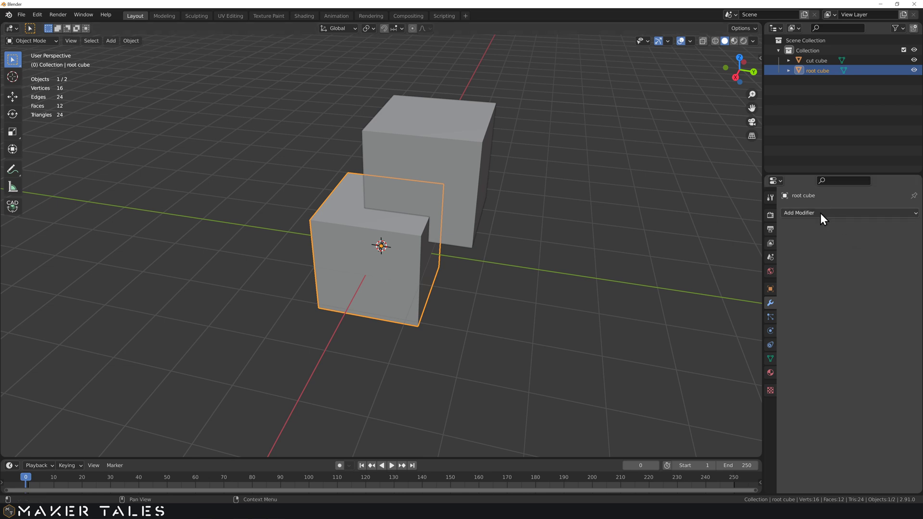
{"action": "left_click", "coordinate": [823, 217]}
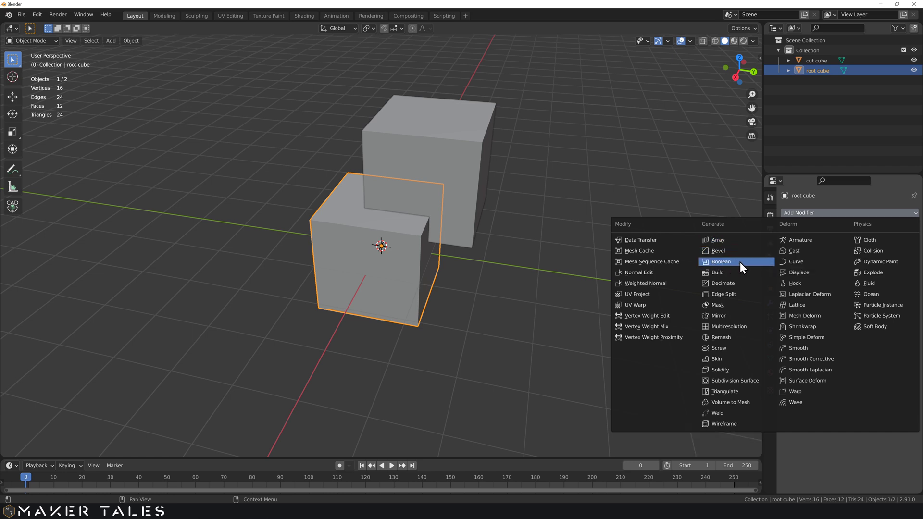
{"action": "left_click", "coordinate": [747, 267]}
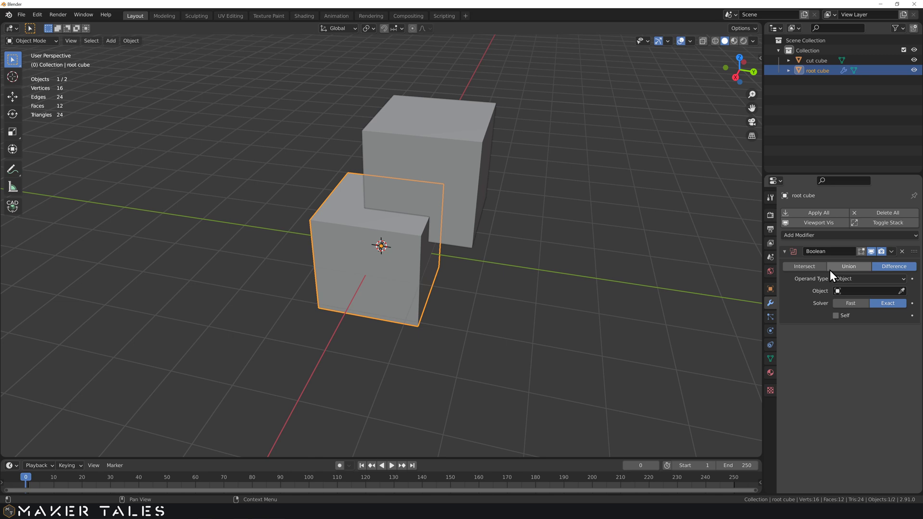
{"action": "left_click", "coordinate": [849, 284]}
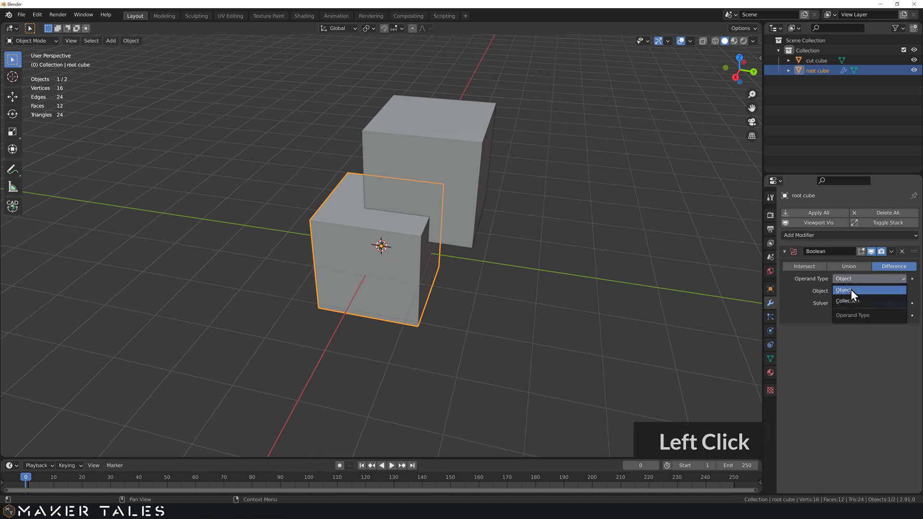
{"action": "left_click", "coordinate": [855, 293]}
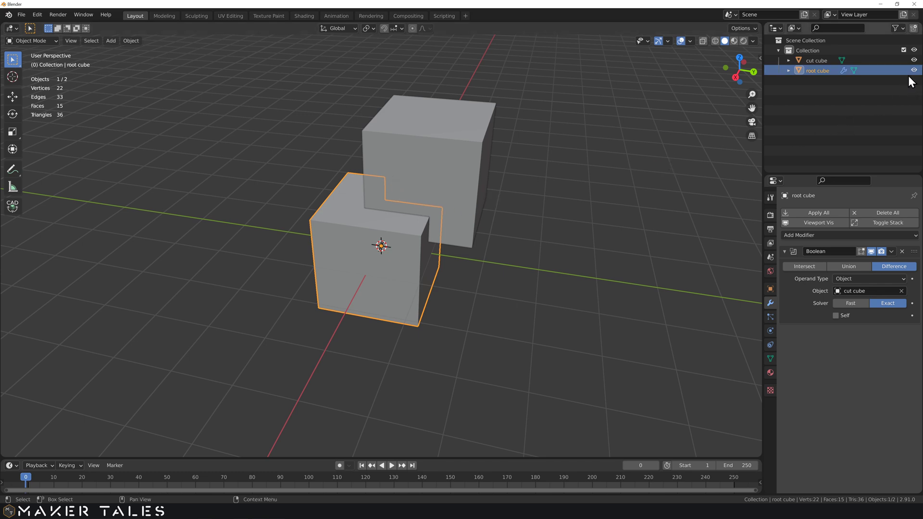
Hide and re-show cut cube in the Outliner to preview the carved notch
{"action": "left_click", "coordinate": [916, 72]}
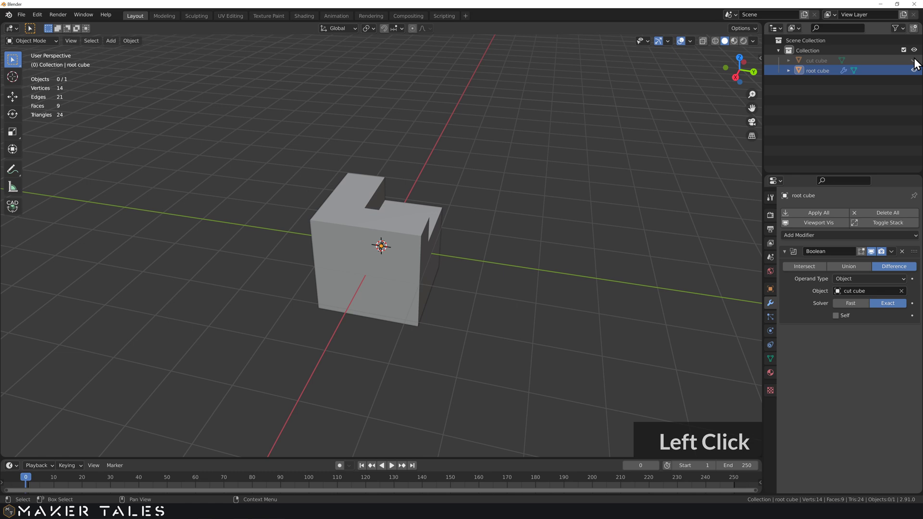
{"action": "double_click", "coordinate": [917, 62]}
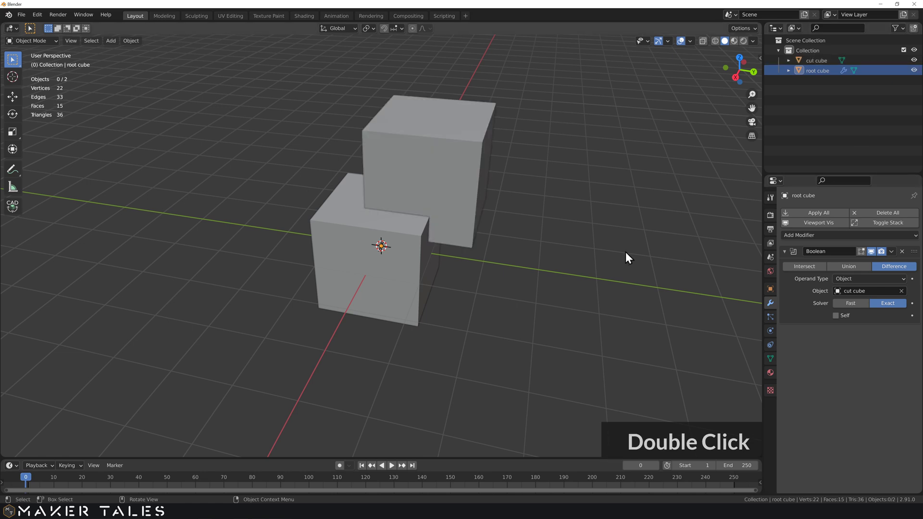
Set cut cube's Viewport Display to Wire so the notch in root cube shows through
{"action": "left_click", "coordinate": [469, 161]}
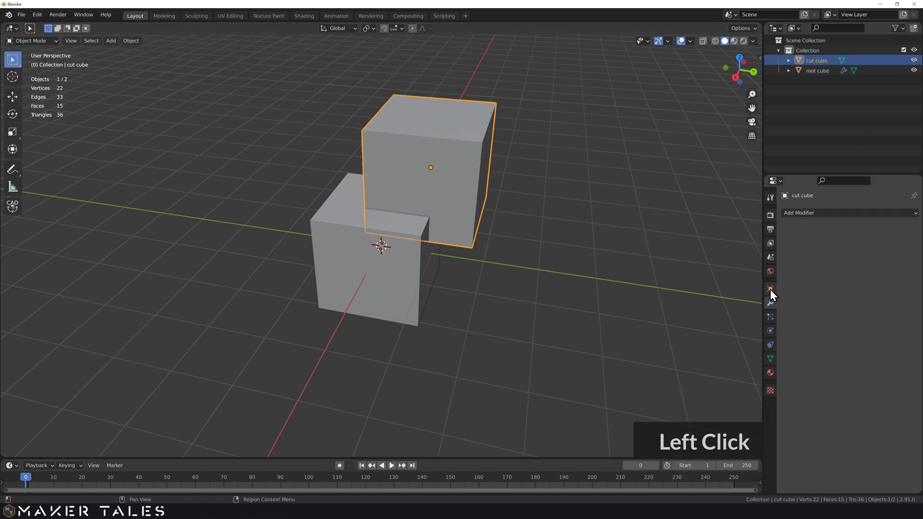
{"action": "left_click", "coordinate": [773, 293]}
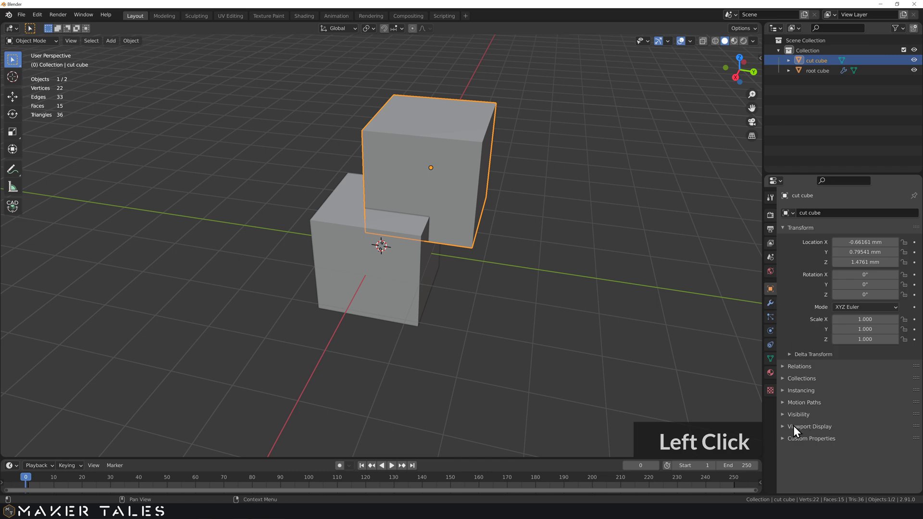
{"action": "scroll", "scroll_direction": "down", "scroll_amount": 3}
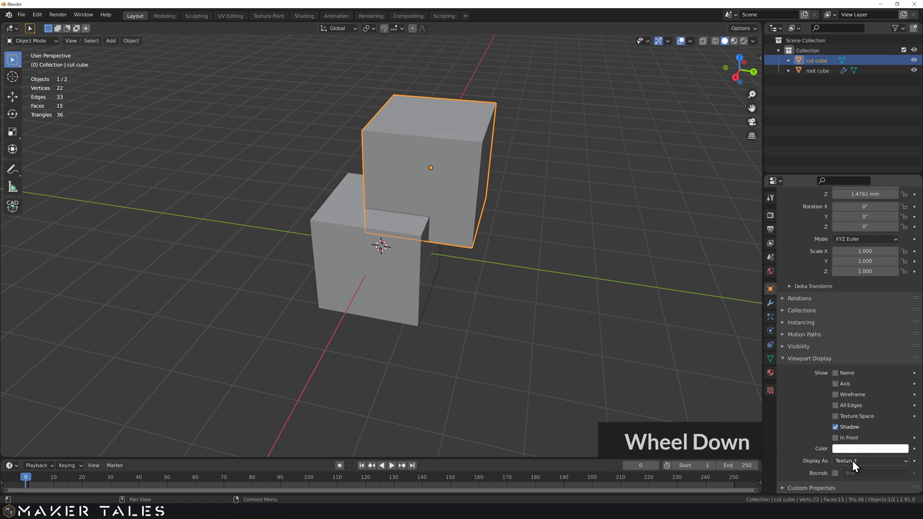
{"action": "left_click", "coordinate": [858, 465]}
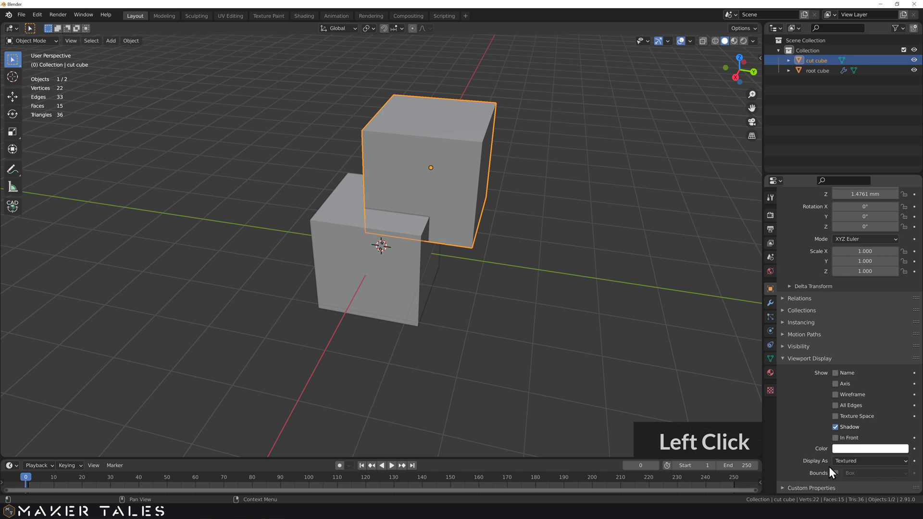
{"action": "double_click", "coordinate": [836, 477]}
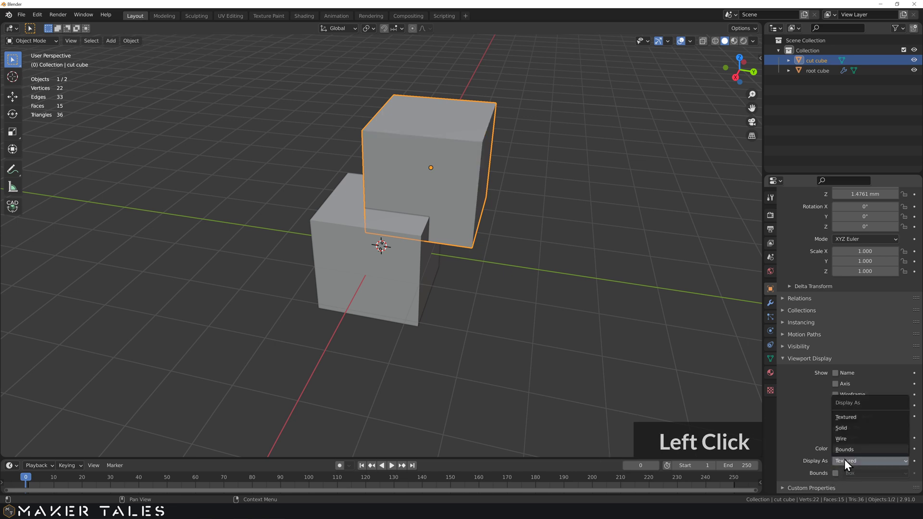
{"action": "left_click", "coordinate": [805, 455]}
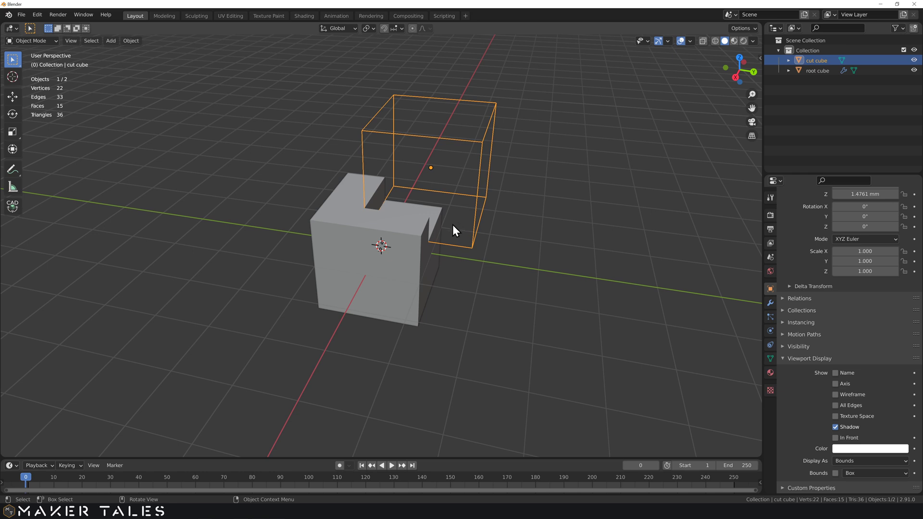
{"action": "left_click", "coordinate": [531, 214]}
{"action": "middle_click", "coordinate": [510, 215]}
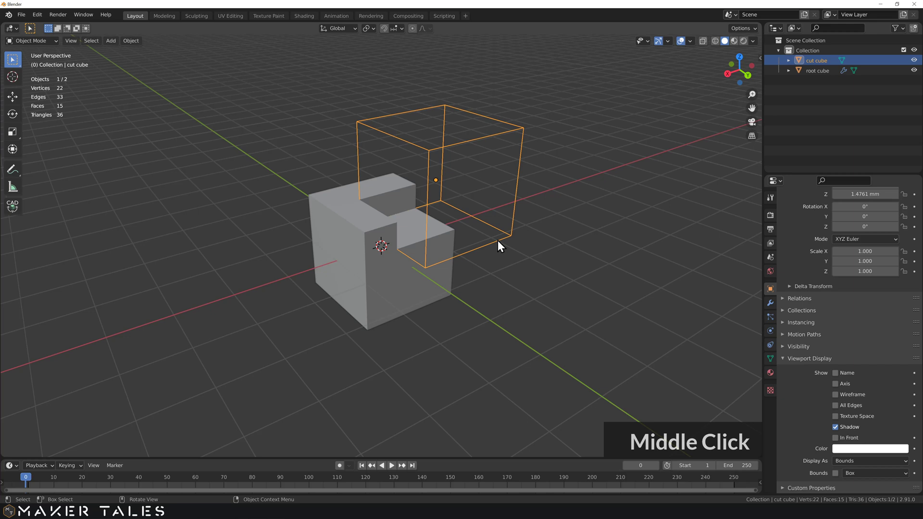
Select root cube and briefly enter and leave Edit Mode on its mesh
{"action": "left_click", "coordinate": [774, 306]}
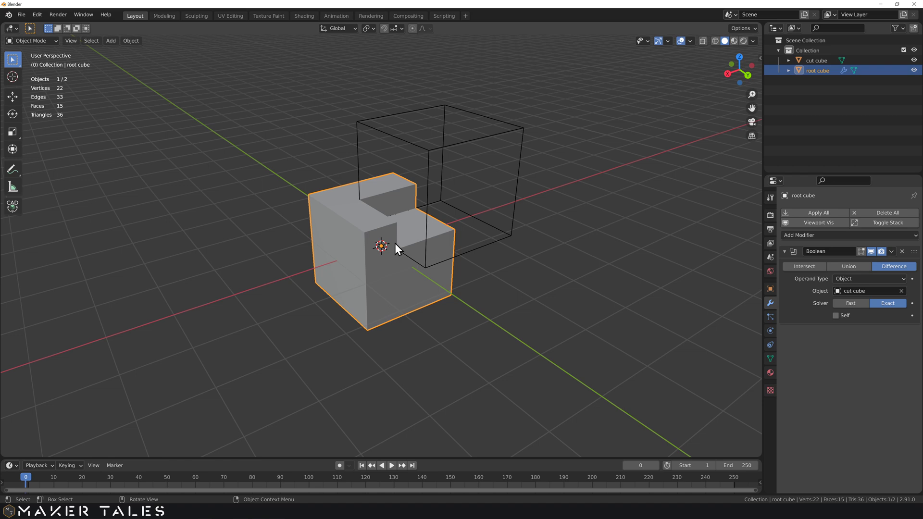
{"action": "left_click", "coordinate": [385, 294]}
{"action": "key", "text": "Tab"}
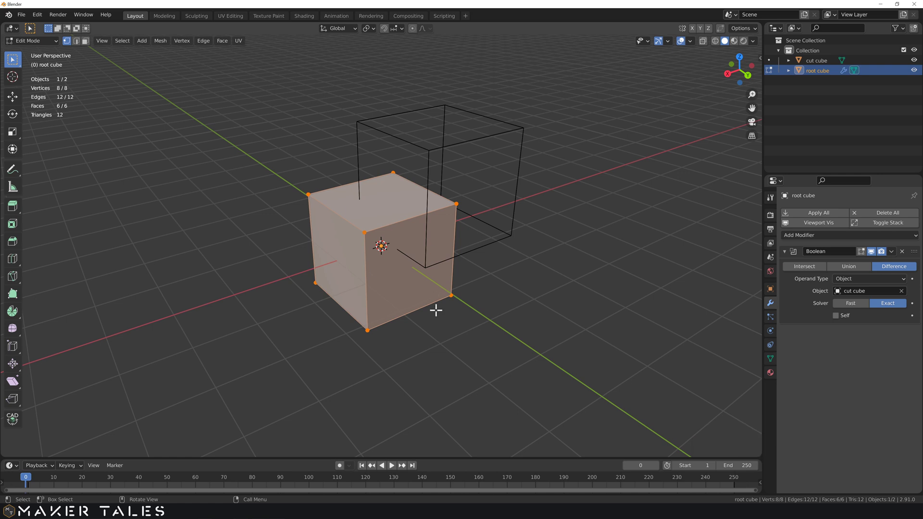
{"action": "key", "text": "Tab"}
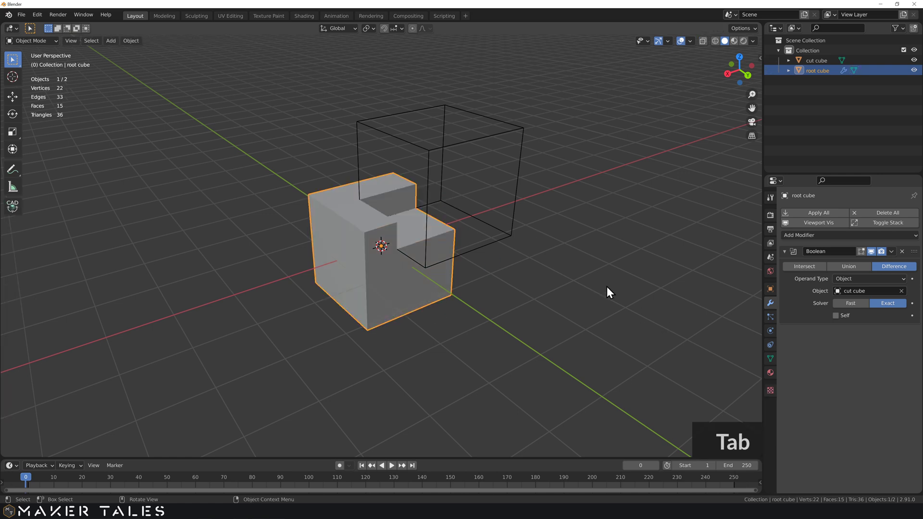
Move cut cube twice with G, reshaping the notch it carves from root cube live
{"action": "left_click", "coordinate": [512, 240]}
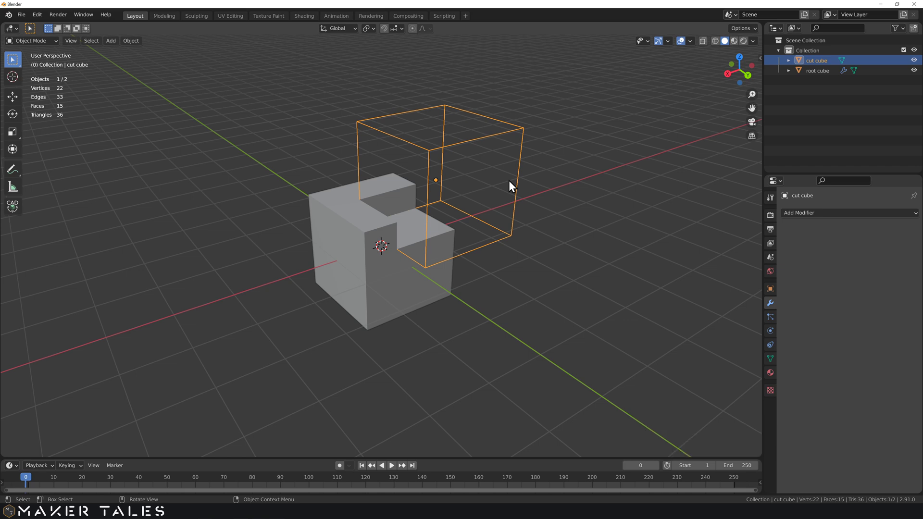
{"action": "type", "text": "gl"}
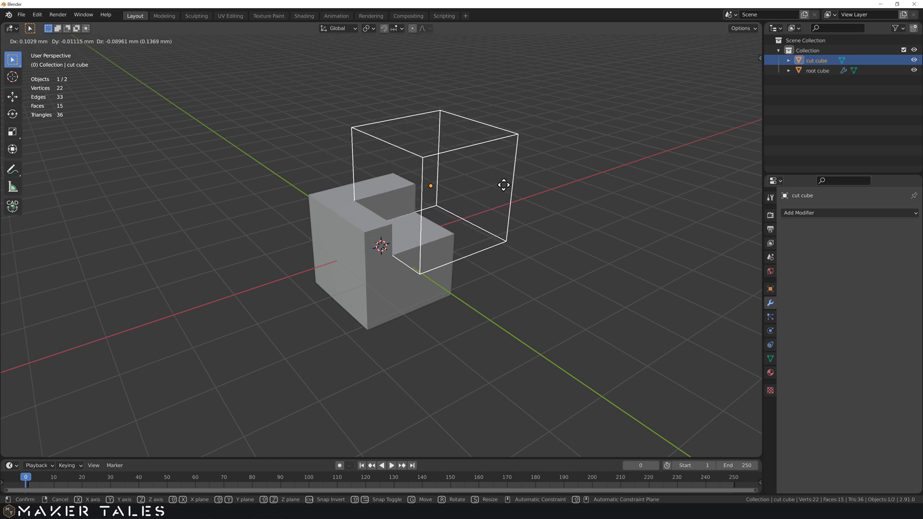
{"action": "left_click", "coordinate": [510, 205]}
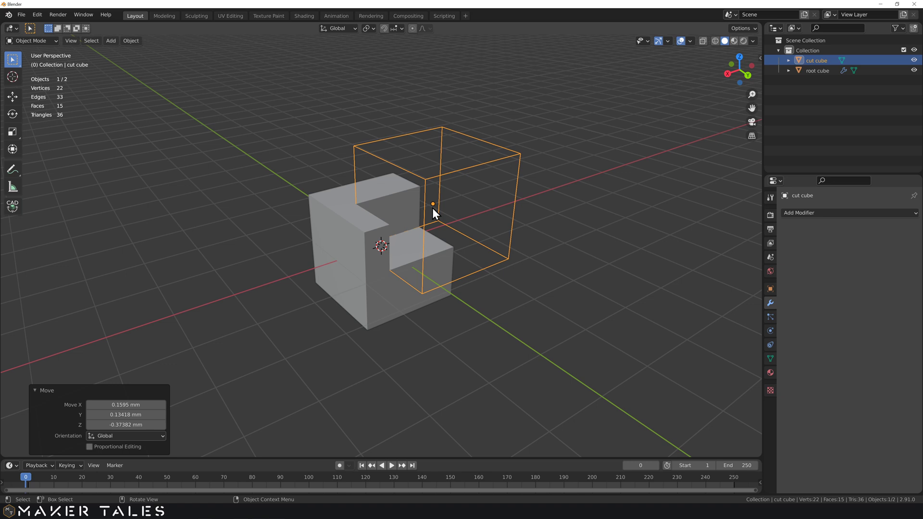
{"action": "middle_click", "coordinate": [411, 224]}
{"action": "key", "text": "g"}
{"action": "left_click", "coordinate": [461, 239]}
{"action": "middle_click", "coordinate": [465, 252]}
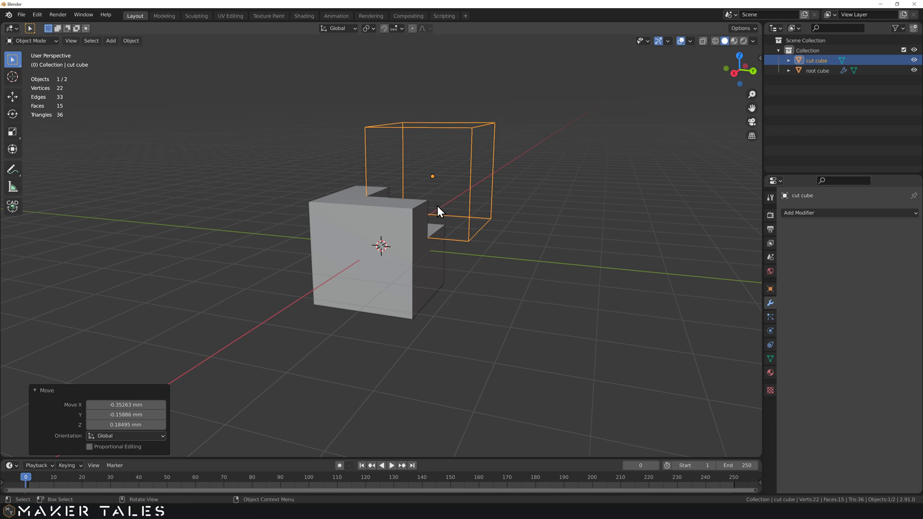
{"action": "middle_click", "coordinate": [472, 229]}
Select root cube and undo its trial move back to the original spot
{"action": "left_click", "coordinate": [406, 270]}
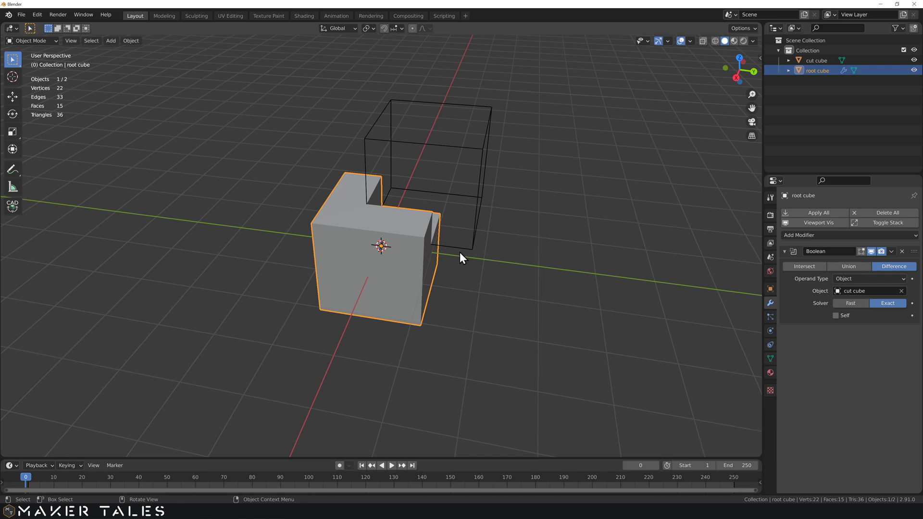
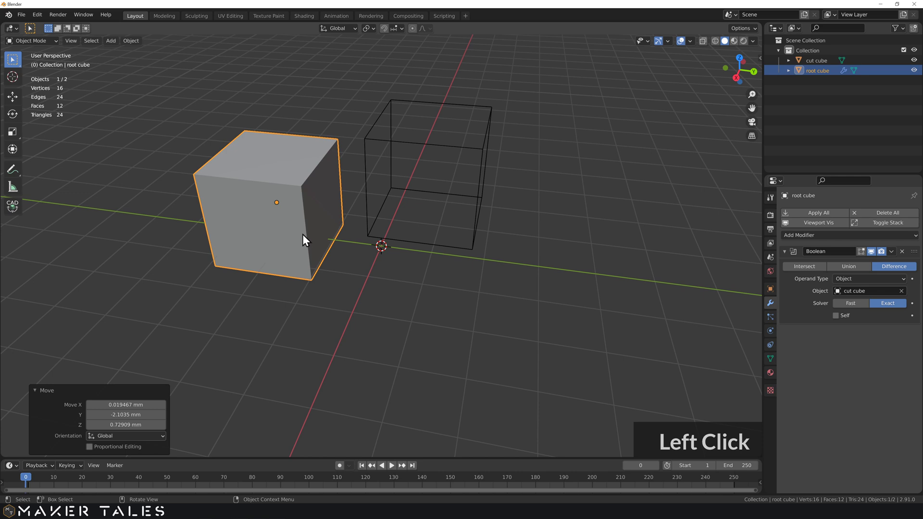
{"action": "key", "text": "ctrl+z"}
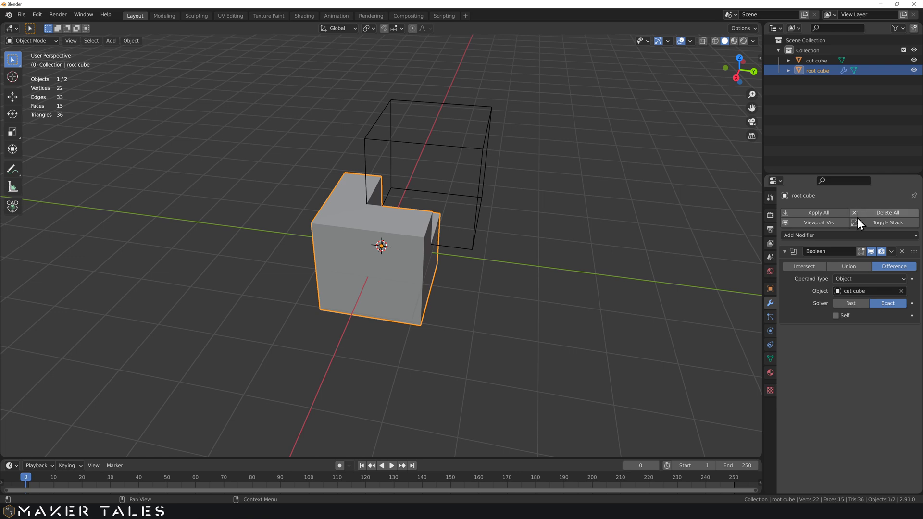
Toggle the Boolean modifier's viewport display on and off on root cube
{"action": "left_click", "coordinate": [895, 257]}
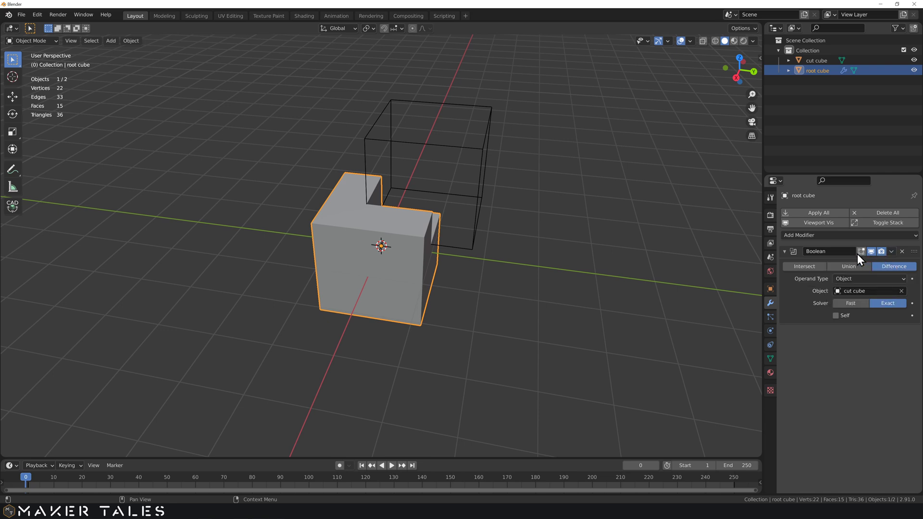
{"action": "left_click", "coordinate": [883, 257]}
{"action": "double_click", "coordinate": [884, 255]}
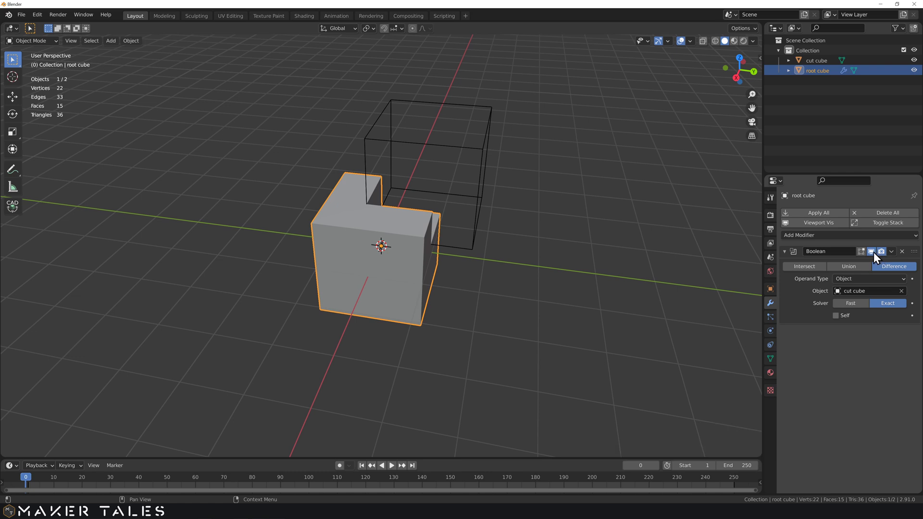
{"action": "double_click", "coordinate": [877, 256]}
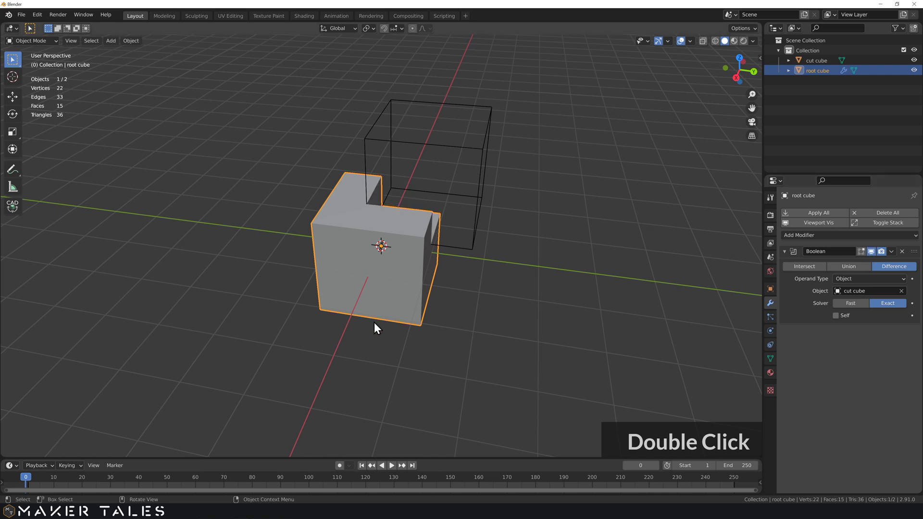
{"action": "middle_click", "coordinate": [451, 270]}
Preview the Boolean cut in Edit Mode via the edit-mode display toggle, then return to Object Mode
{"action": "key", "text": "Tab"}
{"action": "scroll", "scroll_direction": "up", "scroll_amount": 3}
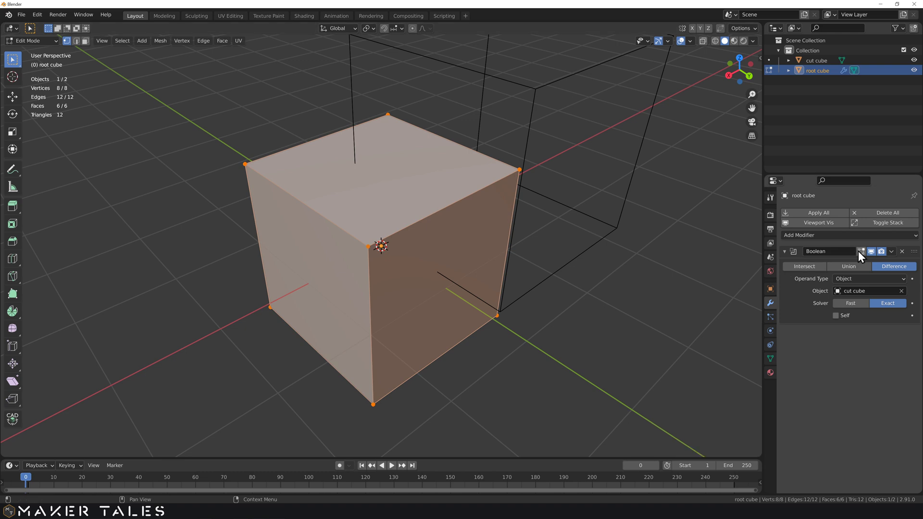
{"action": "left_click", "coordinate": [865, 258]}
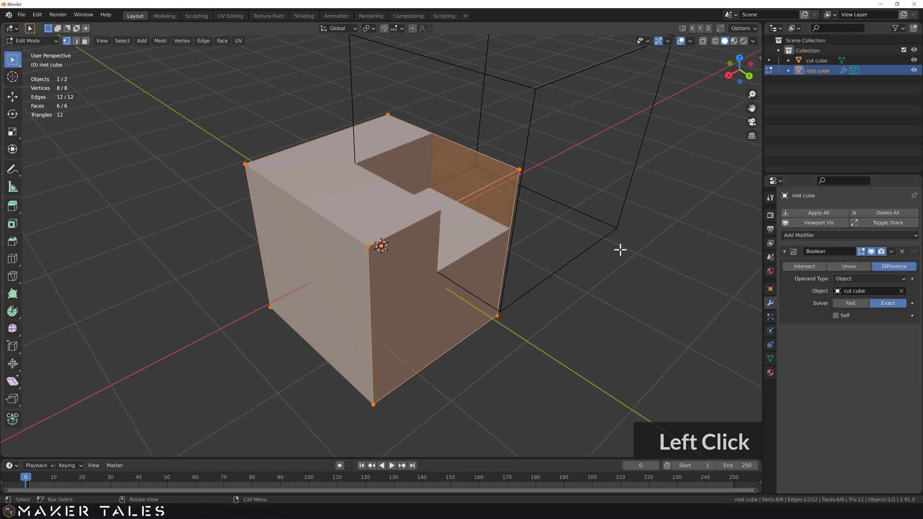
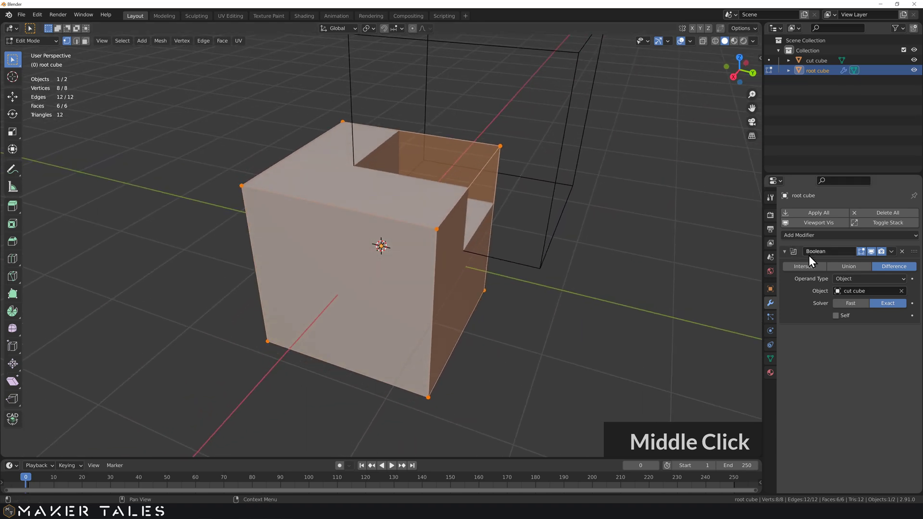
{"action": "left_click", "coordinate": [864, 257]}
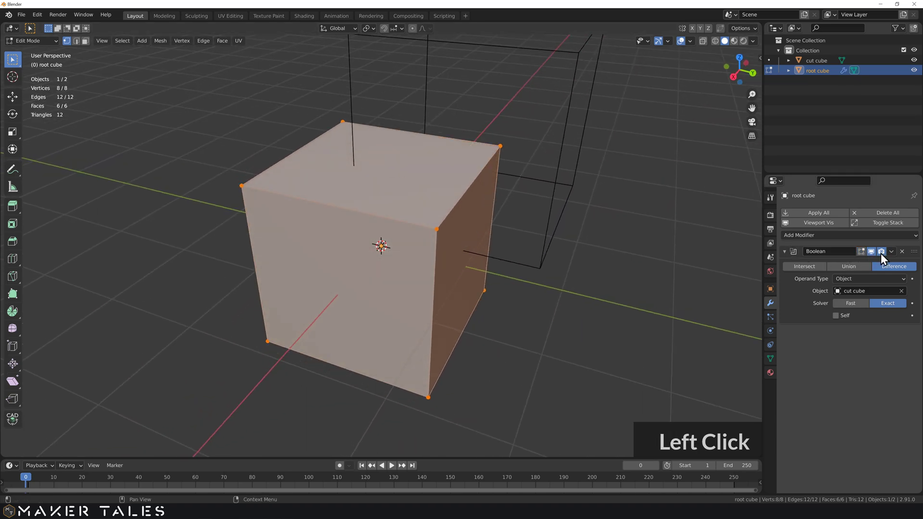
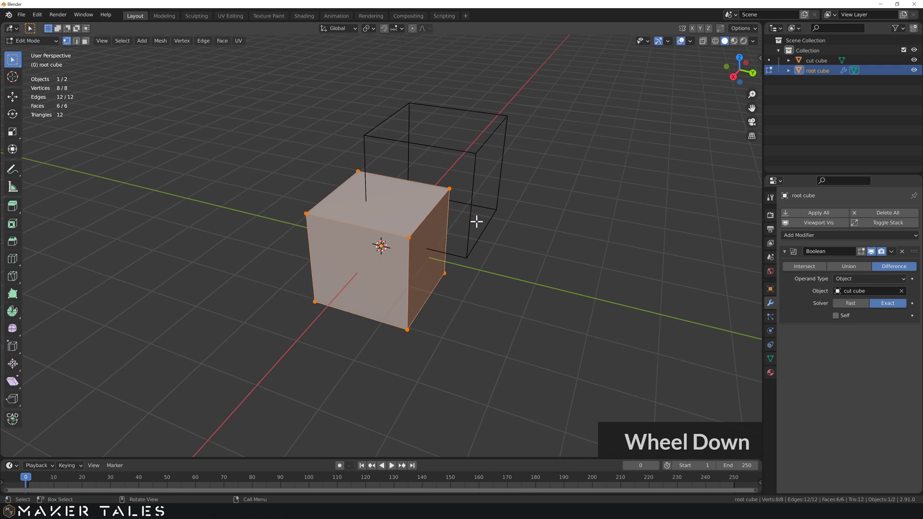
{"action": "key", "text": "Tab"}
Apply the Boolean modifier so root cube becomes a notched mesh, and inspect it in Edit Mode
{"action": "middle_click", "coordinate": [477, 229]}
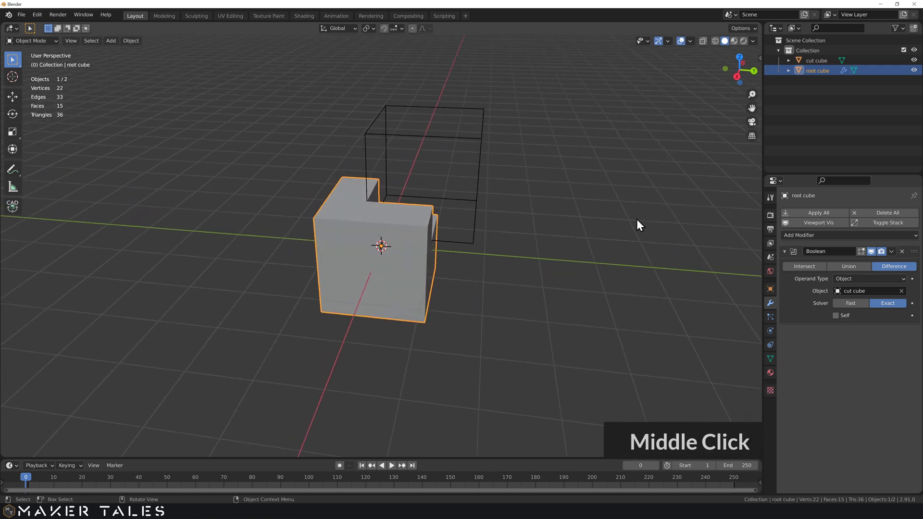
{"action": "left_click", "coordinate": [898, 256]}
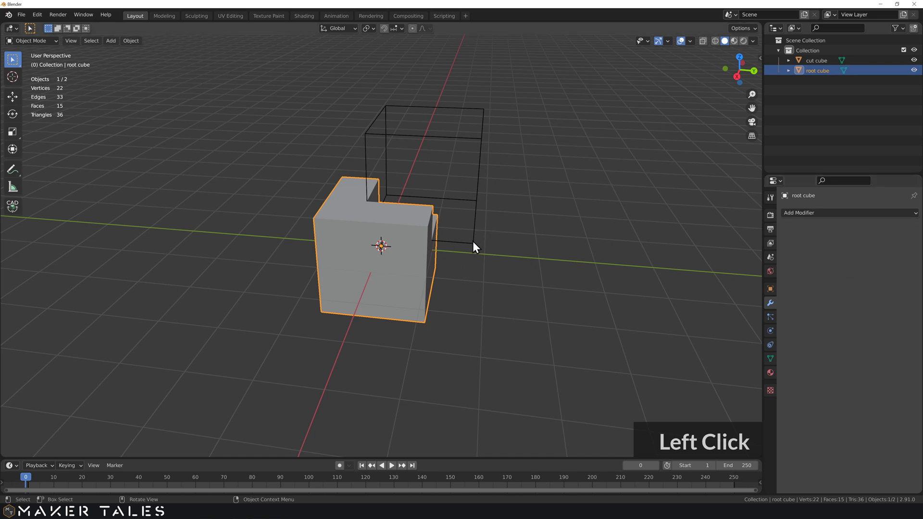
{"action": "key", "text": "g"}
{"action": "left_click", "coordinate": [552, 174]}
{"action": "middle_click", "coordinate": [446, 222]}
{"action": "middle_click", "coordinate": [388, 242]}
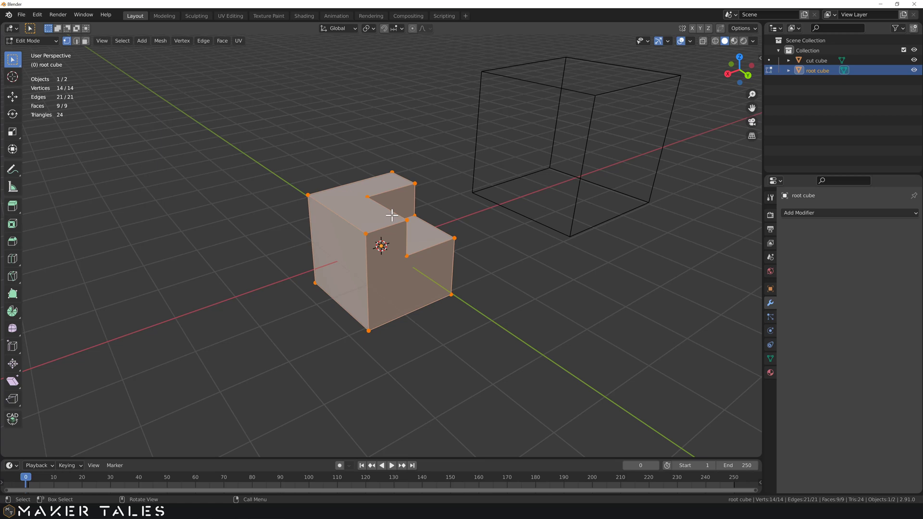
{"action": "key", "text": "Tab"}
Clear the scene and add a fresh default cube
{"action": "scroll", "scroll_direction": "down", "scroll_amount": 3}
{"action": "type", "text": "ax"}
{"action": "left_click", "coordinate": [438, 216]}
{"action": "type", "text": "a"}
{"action": "left_click", "coordinate": [492, 224]}
{"action": "middle_click", "coordinate": [449, 227]}
{"action": "scroll", "scroll_direction": "up", "scroll_amount": 3}
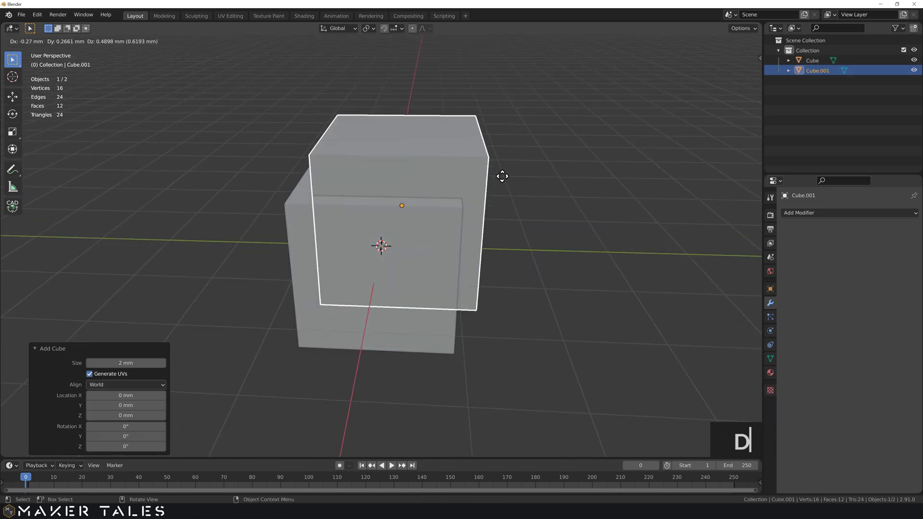
Duplicate the cube, place the copy raised and overlapping, and show the Bool Tool sidebar
{"action": "key", "text": "d"}
{"action": "left_click", "coordinate": [532, 115]}
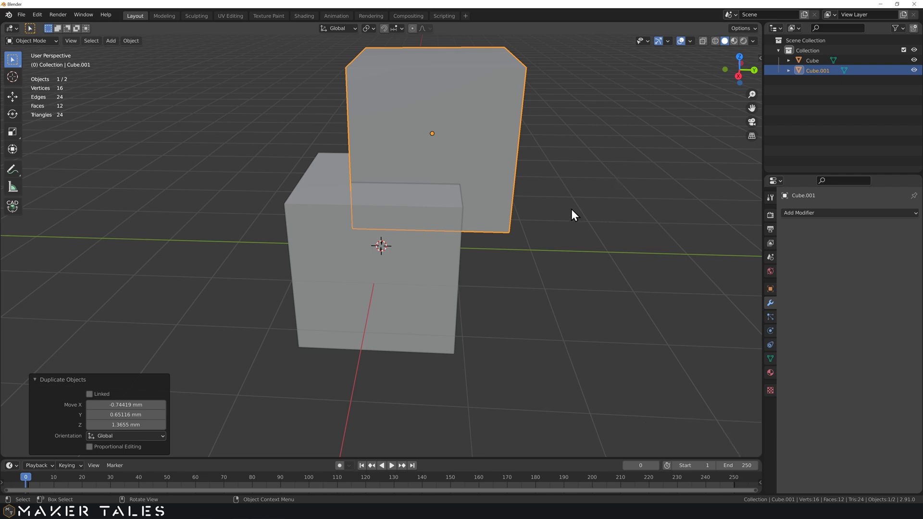
{"action": "left_click", "coordinate": [558, 209]}
{"action": "scroll", "scroll_direction": "down", "scroll_amount": 3}
{"action": "type", "text": "n"}
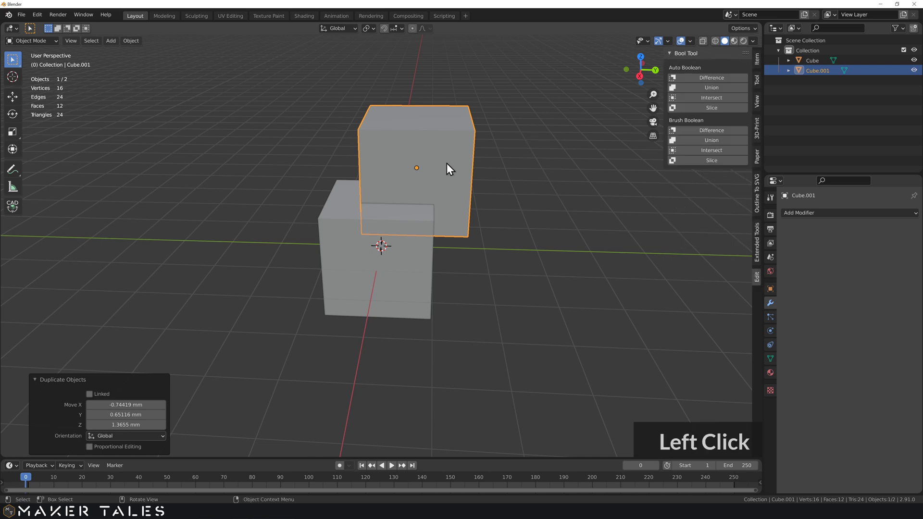
With both cubes selected, try Brush Difference then Auto Difference, undoing each
{"action": "left_click", "coordinate": [463, 166]}
{"action": "middle_click", "coordinate": [441, 167]}
{"action": "left_click", "coordinate": [378, 275]}
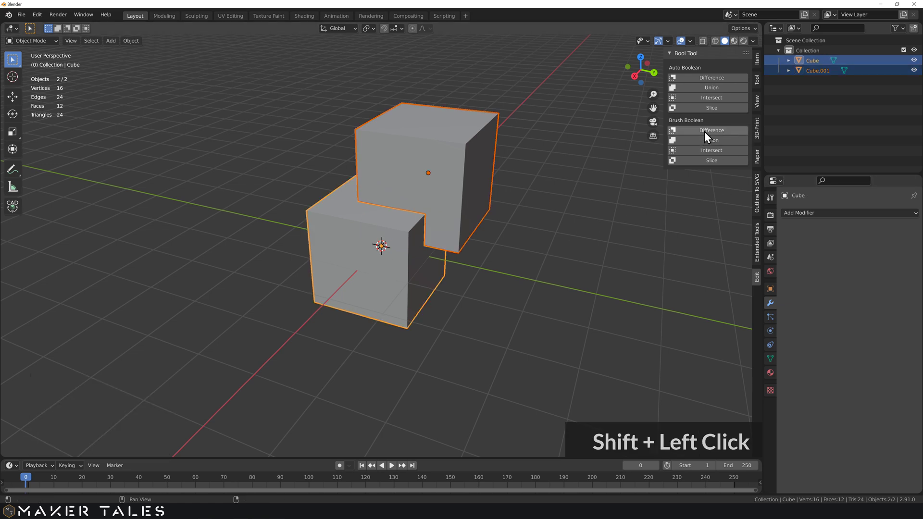
{"action": "left_click", "coordinate": [707, 135]}
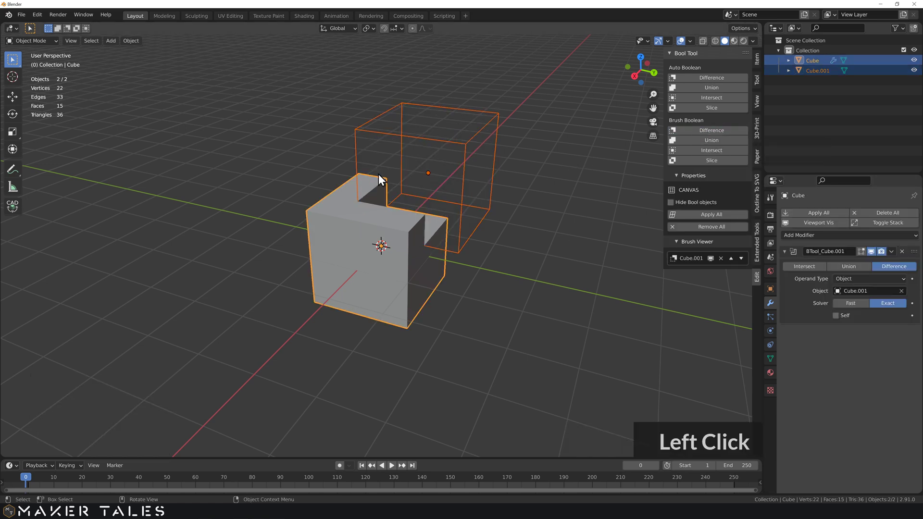
{"action": "key", "text": "ctrl+z"}
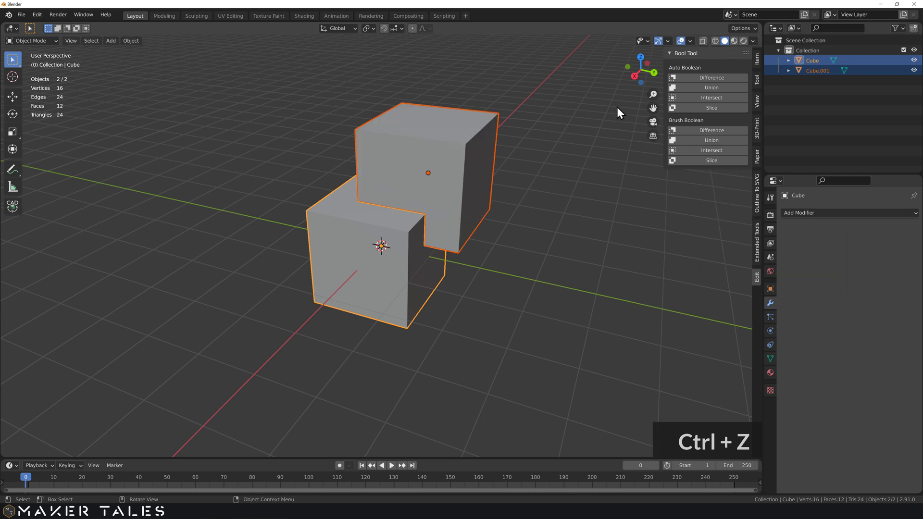
{"action": "left_click", "coordinate": [705, 80]}
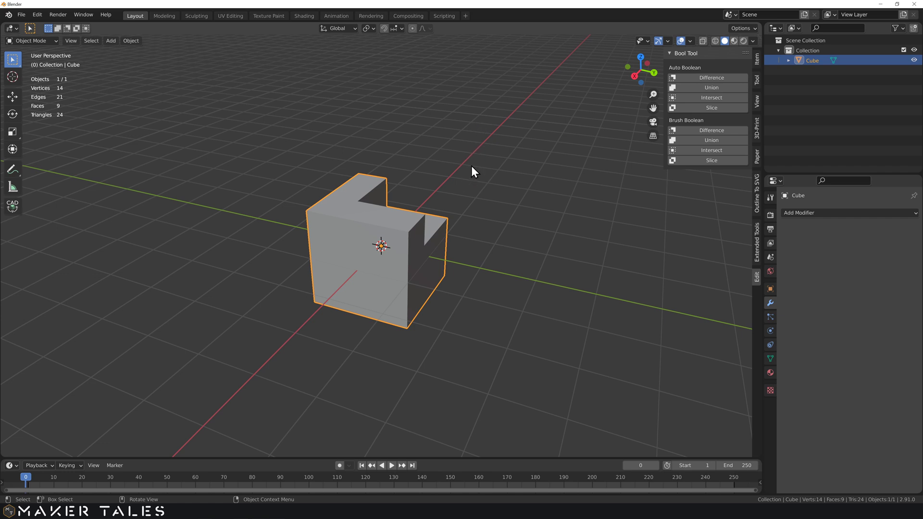
{"action": "key", "text": "ctrl+z"}
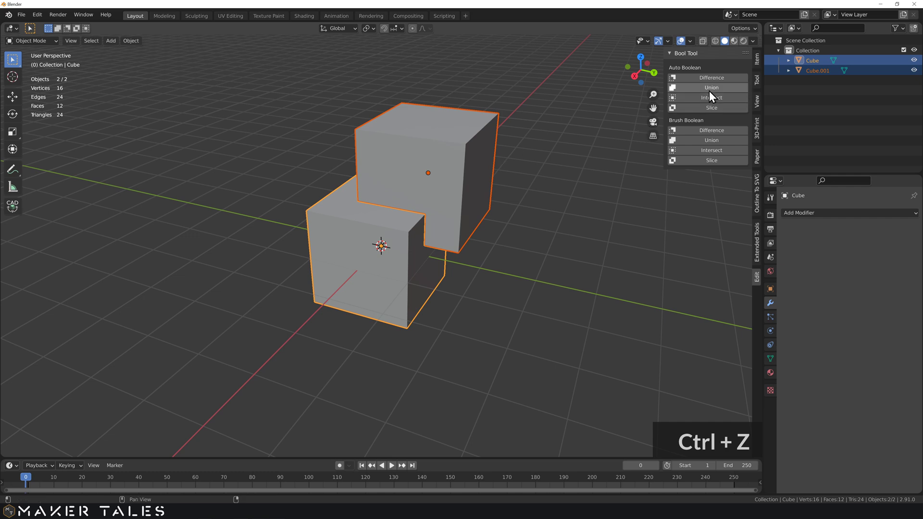
Try another Bool Tool operation, undo it, then Slice the lower cube at the overlap
{"action": "left_click", "coordinate": [717, 96]}
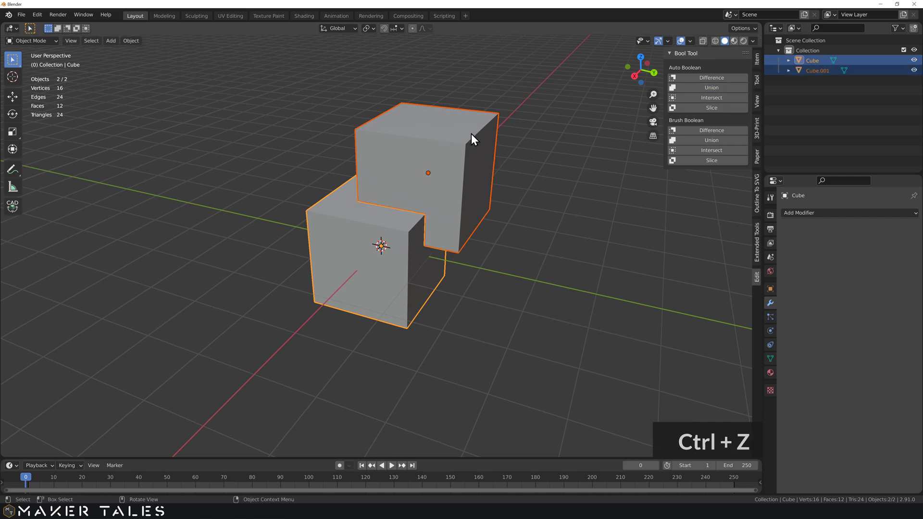
{"action": "left_click", "coordinate": [687, 99]}
{"action": "key", "text": "ctrl+z"}
{"action": "left_click", "coordinate": [697, 110]}
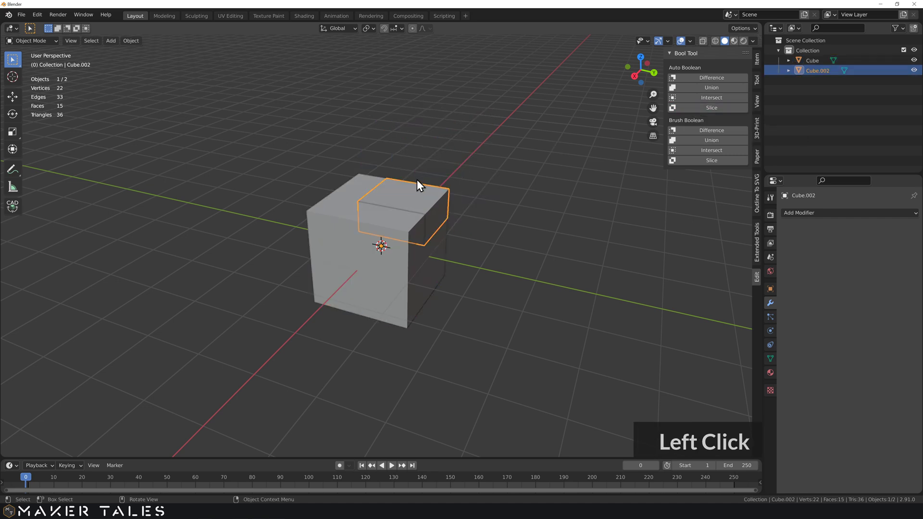
Pull the sliced corner block Cube.002 away to inspect it, then return it to the notch
{"action": "middle_click", "coordinate": [487, 168]}
{"action": "left_click", "coordinate": [403, 224]}
{"action": "key", "text": "g"}
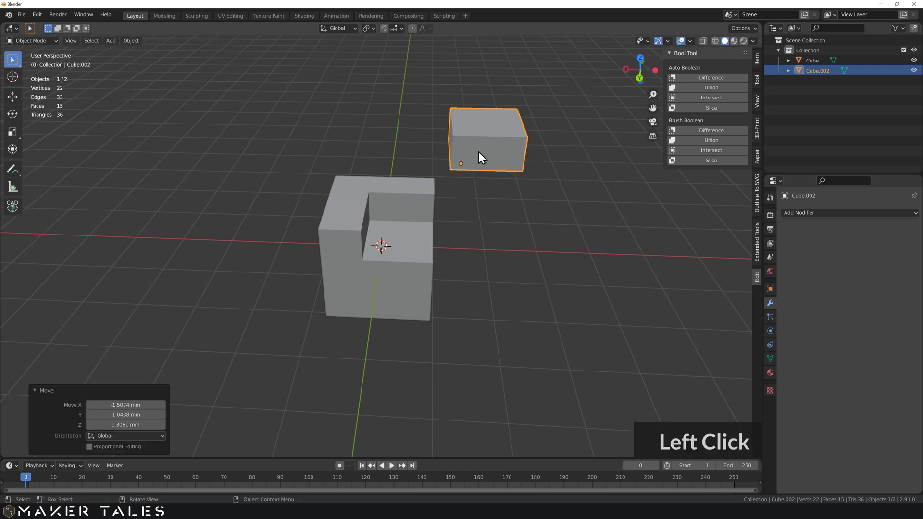
{"action": "middle_click", "coordinate": [456, 172]}
{"action": "key", "text": "ctrl+z"}
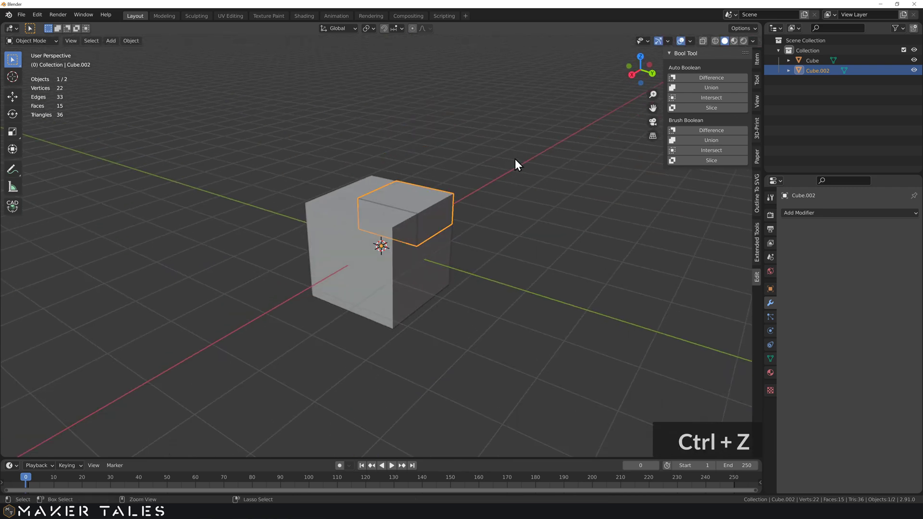
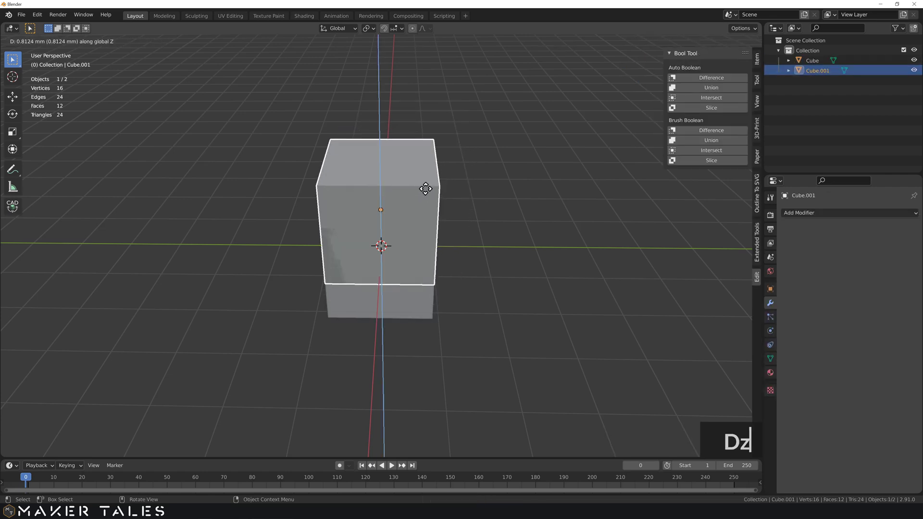
Place a duplicate cube straight above the original, slightly overlapping it
{"action": "left_click", "coordinate": [429, 169]}
{"action": "middle_click", "coordinate": [433, 228]}
{"action": "scroll", "scroll_direction": "up", "scroll_amount": 3}
{"action": "middle_click", "coordinate": [412, 256]}
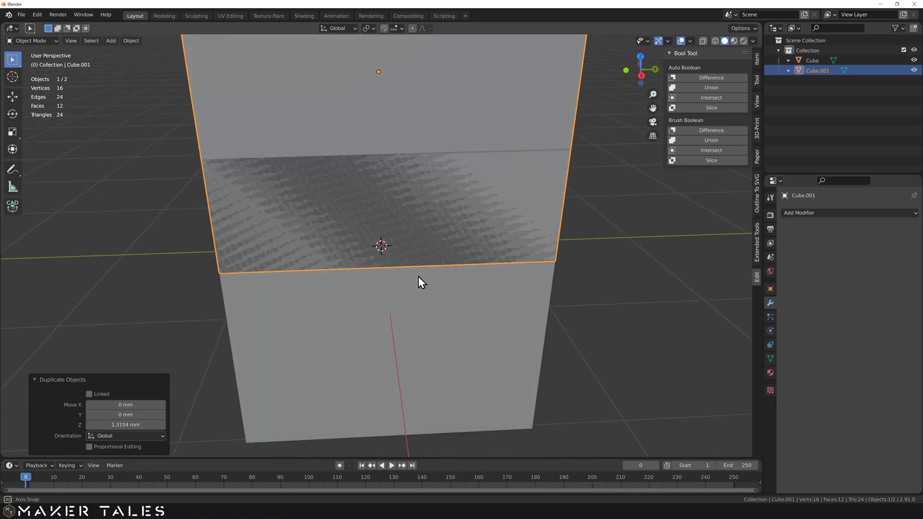
{"action": "scroll", "scroll_direction": "down", "scroll_amount": 3}
{"action": "middle_click", "coordinate": [407, 322]}
Clear the selection, then select both stacked cubes with the lower Cube active
{"action": "left_click", "coordinate": [518, 231]}
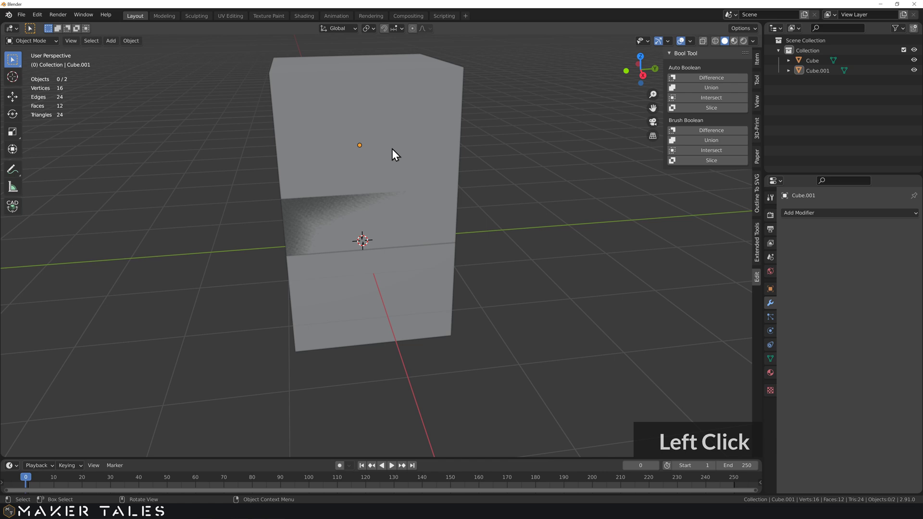
{"action": "key", "text": "s"}
{"action": "left_click", "coordinate": [392, 281]}
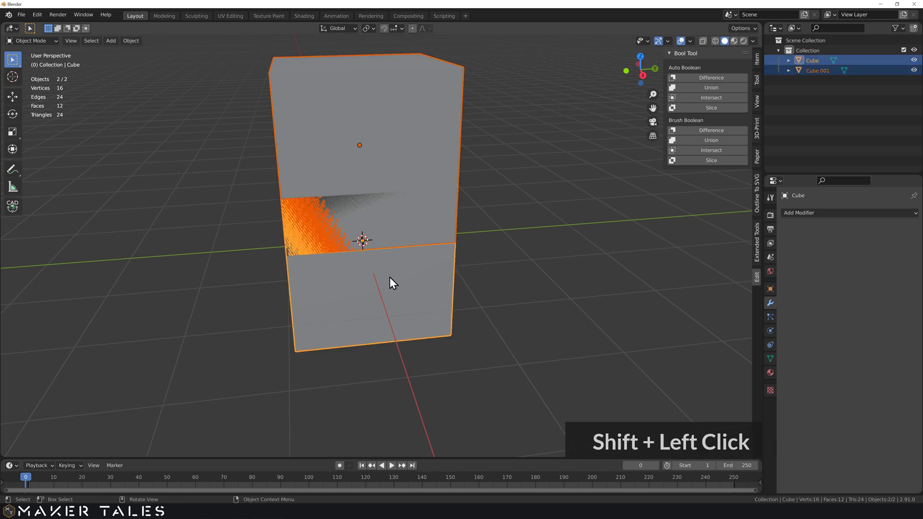
Cut the tall cube out as a Brush Difference and switch the BTool modifier to the Fast solver
{"action": "key", "text": "ctrl+KP_Subtract"}
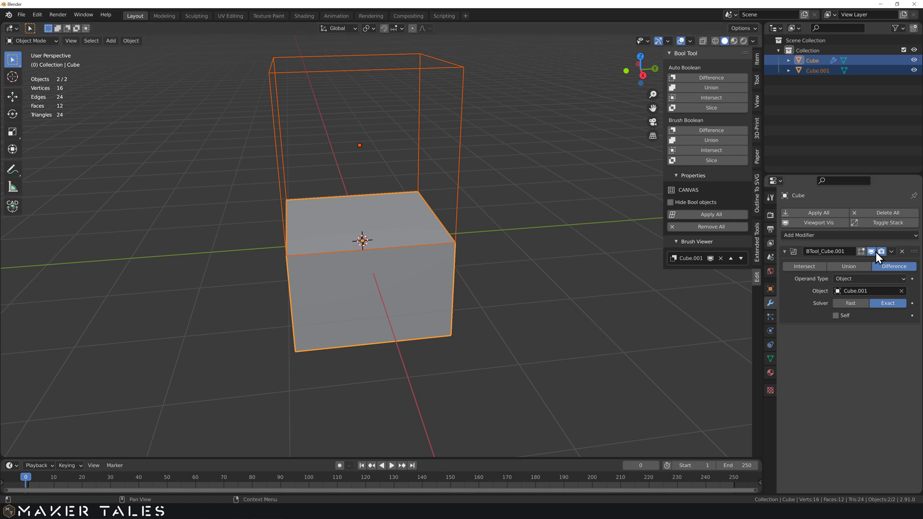
{"action": "left_click", "coordinate": [857, 311]}
{"action": "left_click", "coordinate": [552, 265]}
{"action": "middle_click", "coordinate": [534, 262]}
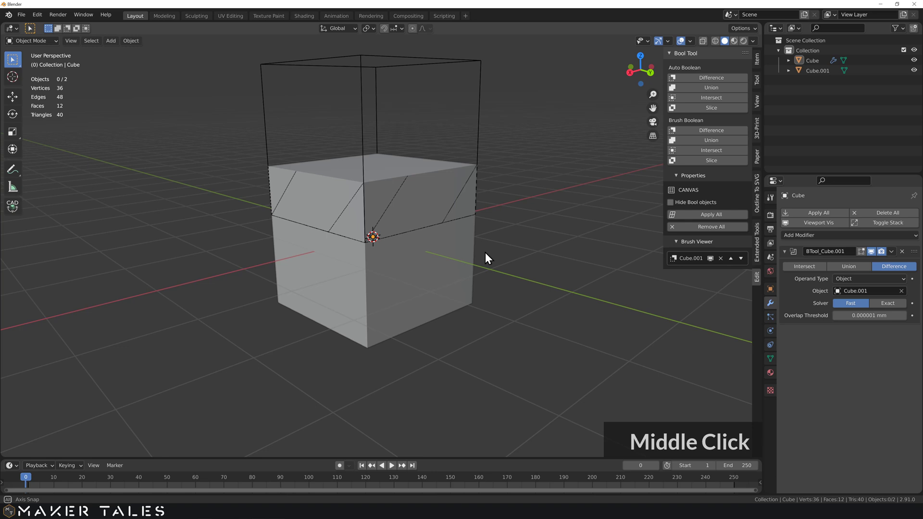
{"action": "scroll", "scroll_direction": "down", "scroll_amount": 3}
{"action": "middle_click", "coordinate": [446, 269]}
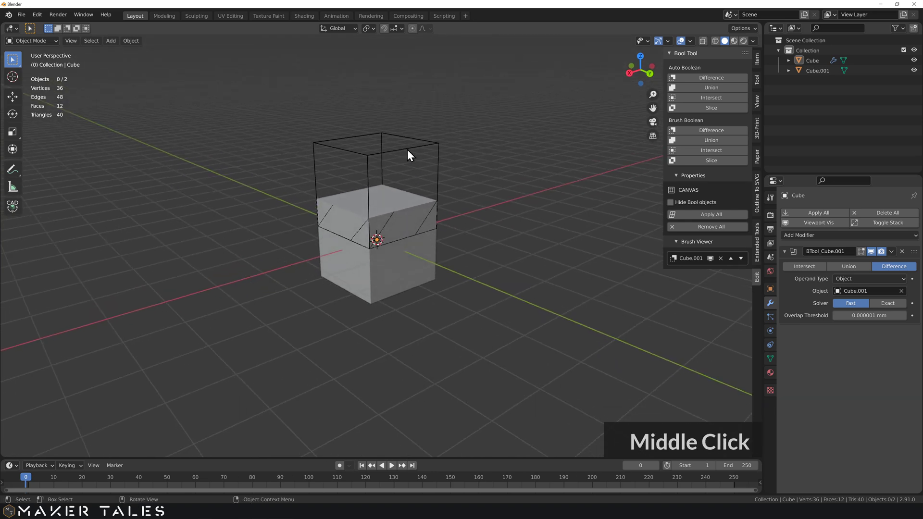
Move the brush cube to watch the cut update, then undo the move
{"action": "left_click", "coordinate": [409, 152]}
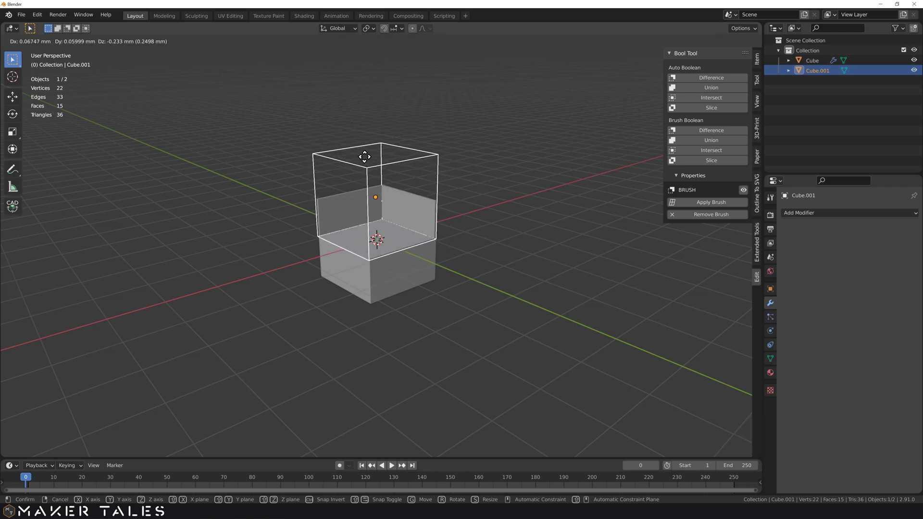
{"action": "key", "text": "g"}
{"action": "key", "text": "ctrl+z"}
{"action": "key", "text": "ctrl+z"}
{"action": "middle_click", "coordinate": [364, 186]}
{"action": "scroll", "scroll_direction": "up", "scroll_amount": 3}
{"action": "middle_click", "coordinate": [377, 218]}
{"action": "middle_click", "coordinate": [383, 211]}
{"action": "scroll", "scroll_direction": "down", "scroll_amount": 3}
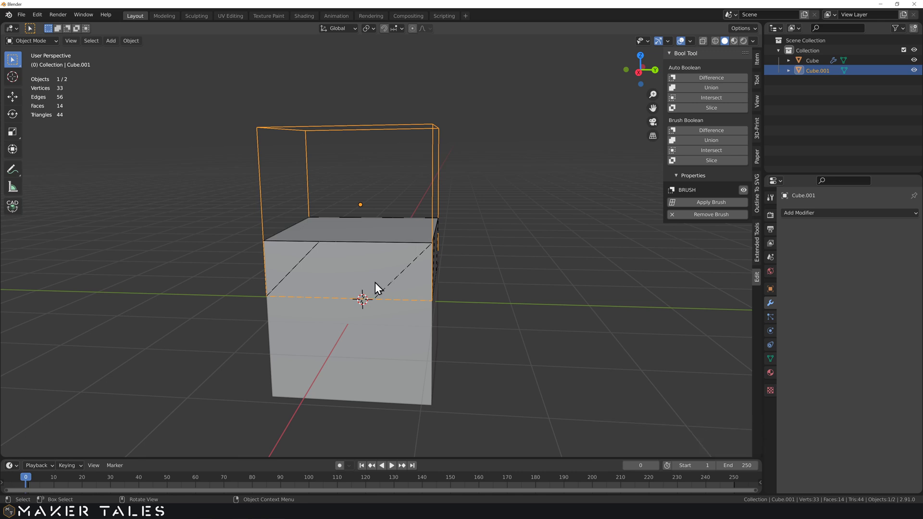
{"action": "middle_click", "coordinate": [376, 285]}
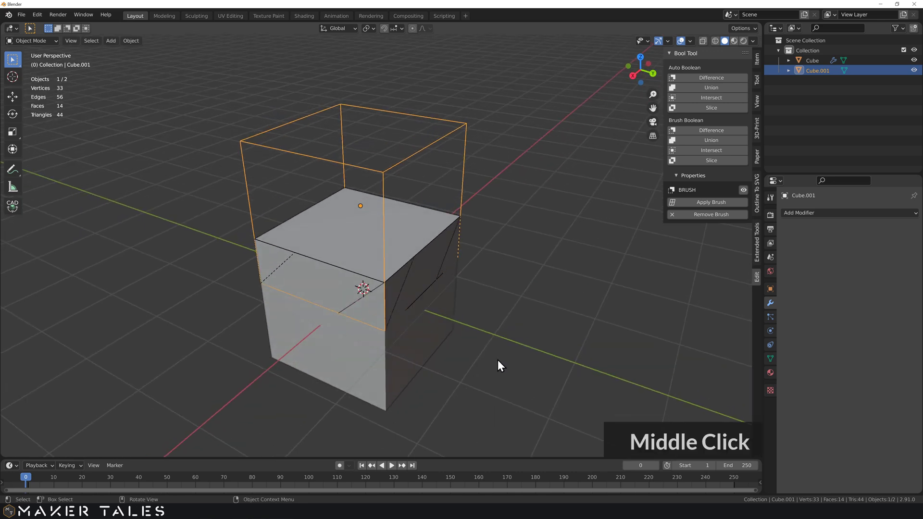
Set the solver back to Exact, Remove All booleans from the cube, and delete the brush cube
{"action": "left_click", "coordinate": [417, 356]}
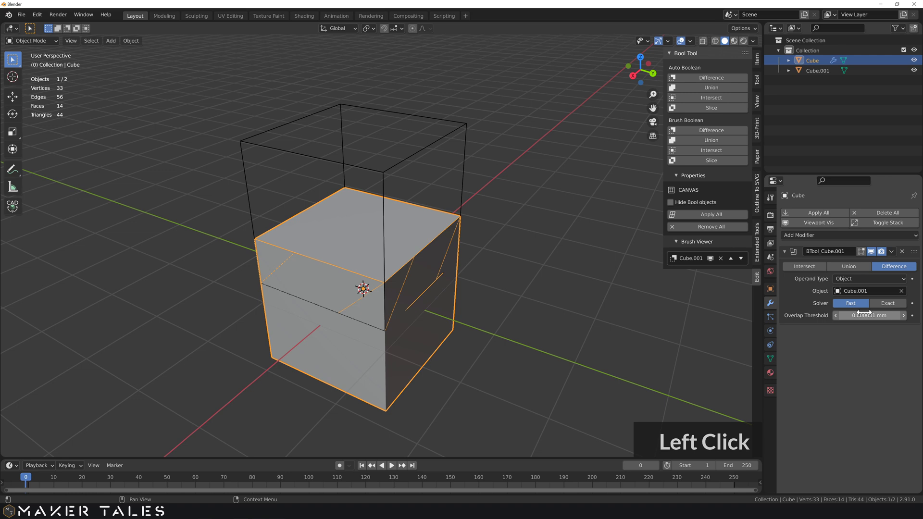
{"action": "left_click", "coordinate": [881, 307]}
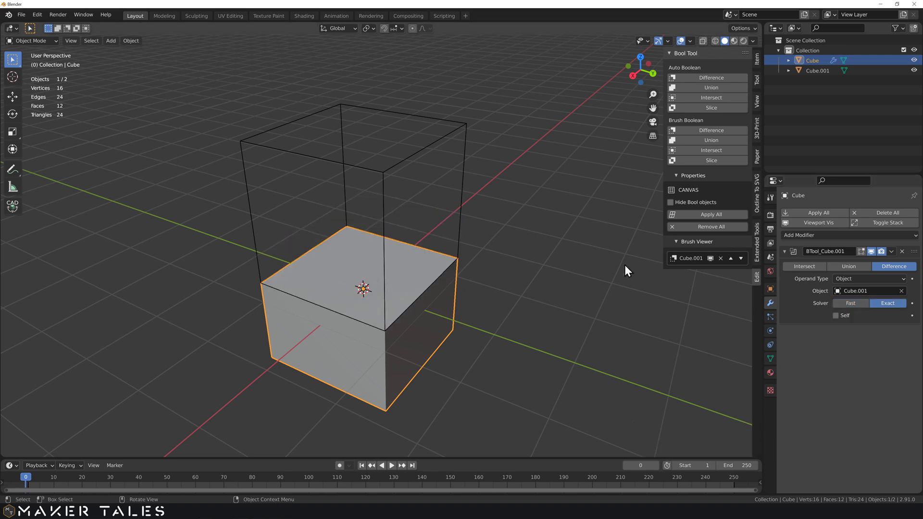
{"action": "left_click", "coordinate": [907, 256]}
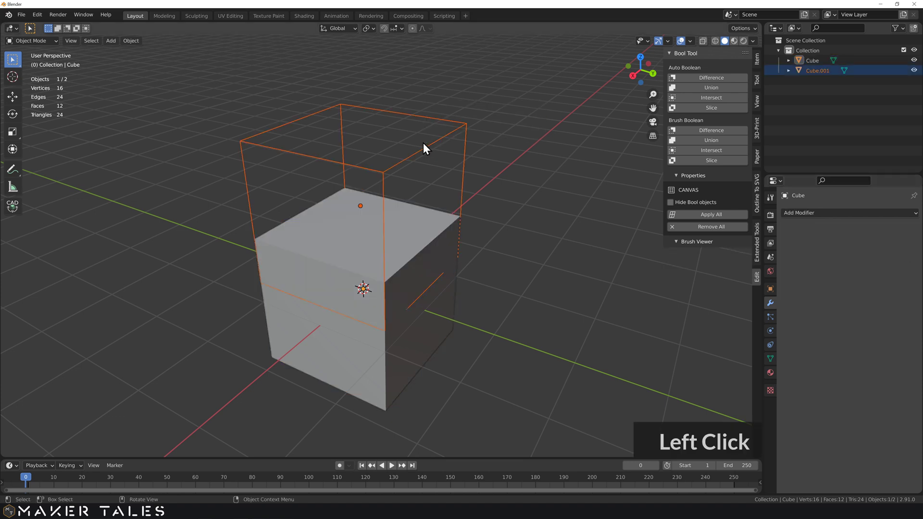
{"action": "key", "text": "Delete"}
Confirm the deletion, then duplicate the cube and place the copy raised and shifted sideways
{"action": "left_click", "coordinate": [387, 275]}
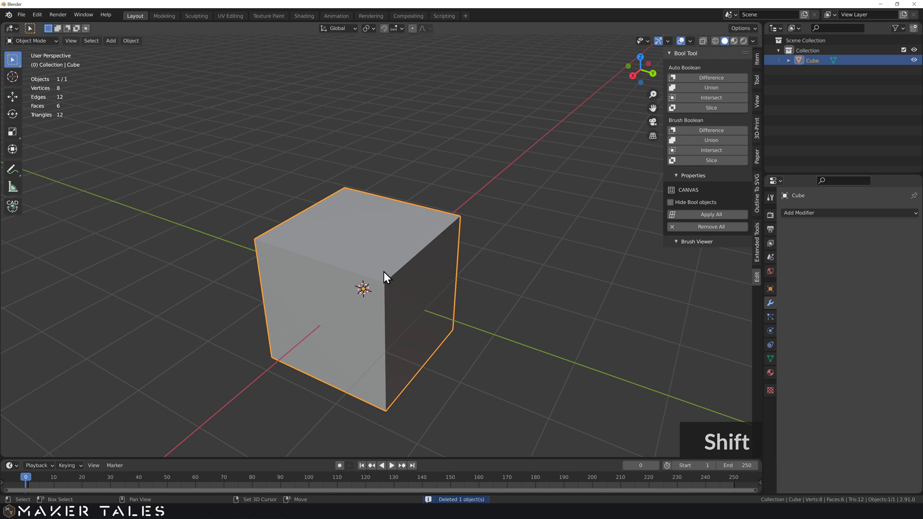
{"action": "key", "text": "d"}
{"action": "key", "text": "d"}
{"action": "left_click", "coordinate": [550, 217]}
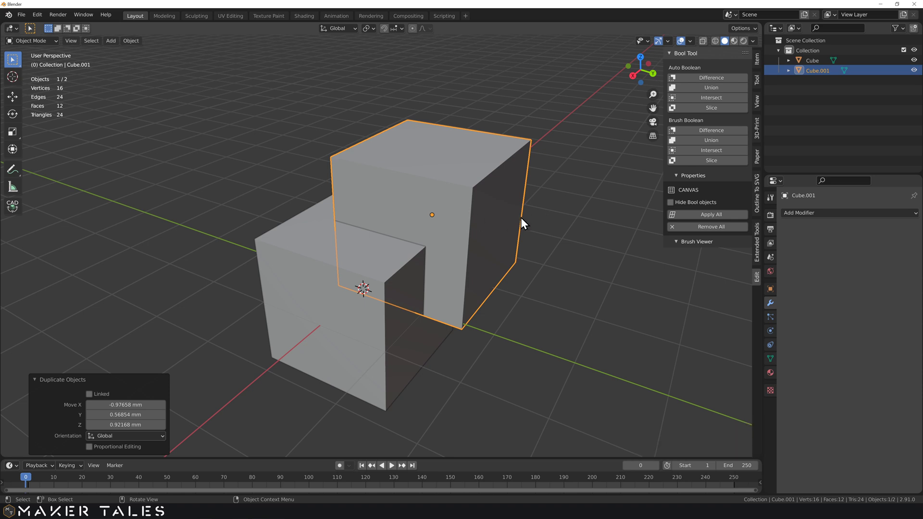
In Edit Mode, recalculate the duplicate cube's normals with Inside ticked
{"action": "left_click", "coordinate": [518, 213]}
{"action": "key", "text": "Tab"}
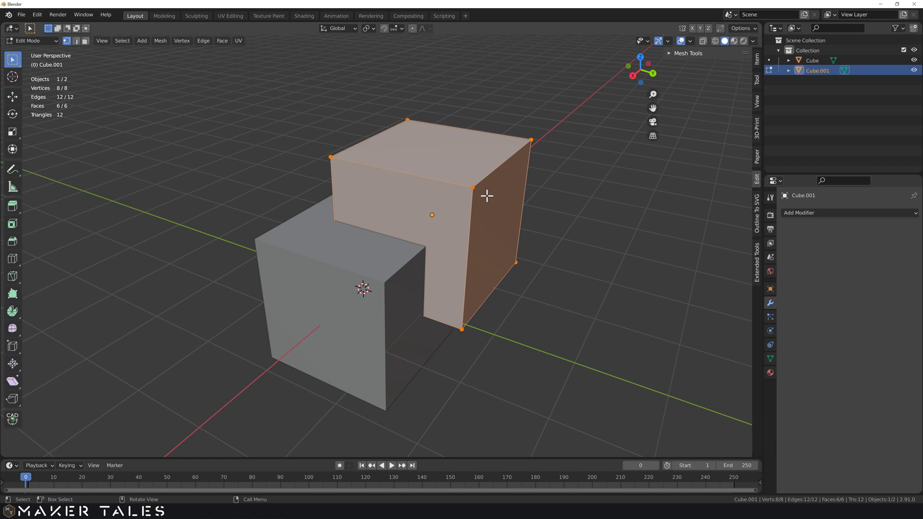
{"action": "key", "text": "3"}
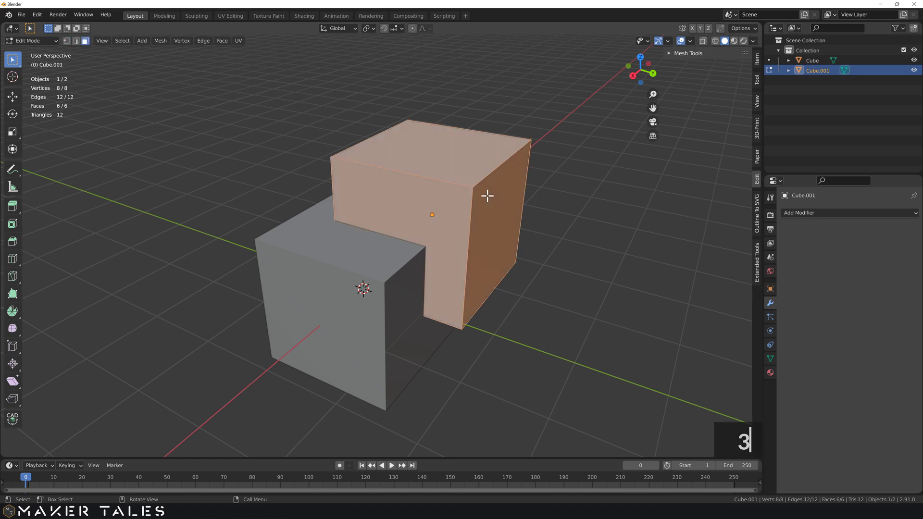
{"action": "type", "text": "n"}
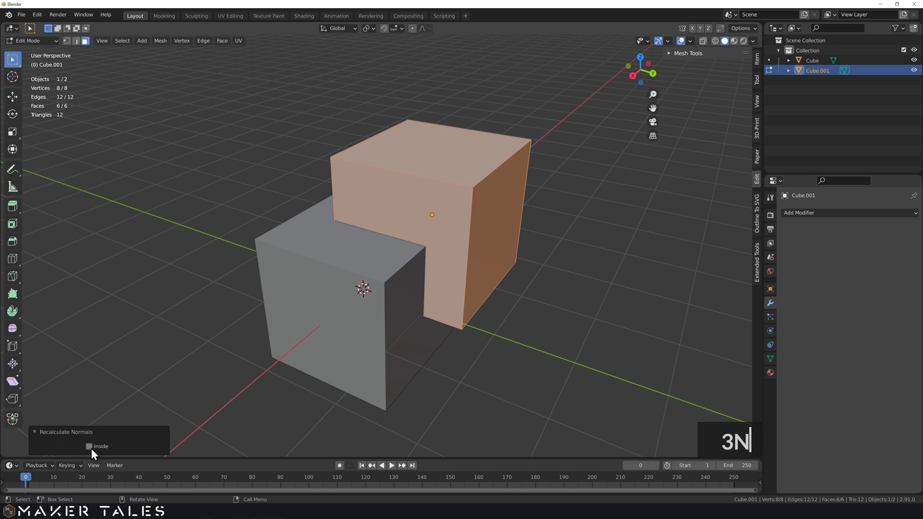
{"action": "left_click", "coordinate": [93, 451]}
Toggle the Face Orientation overlay via Quick Favorites, return to Object Mode and deselect
{"action": "type", "text": "q"}
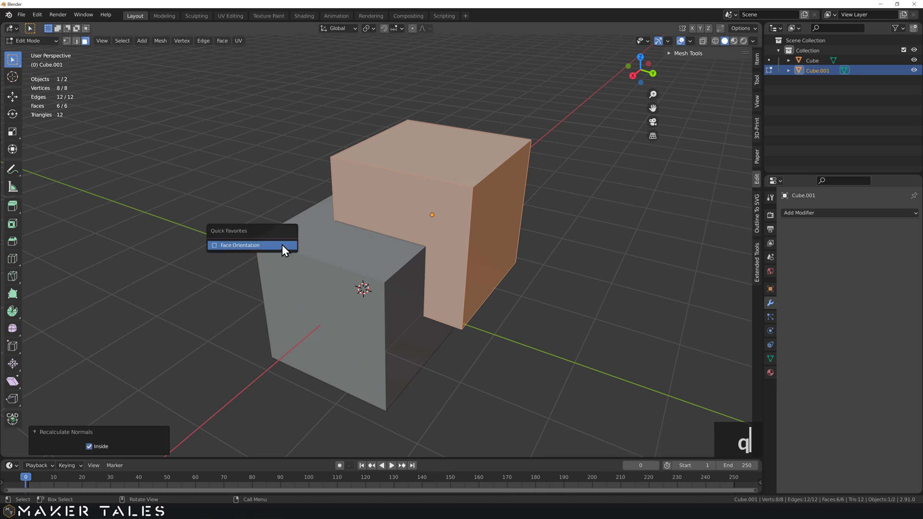
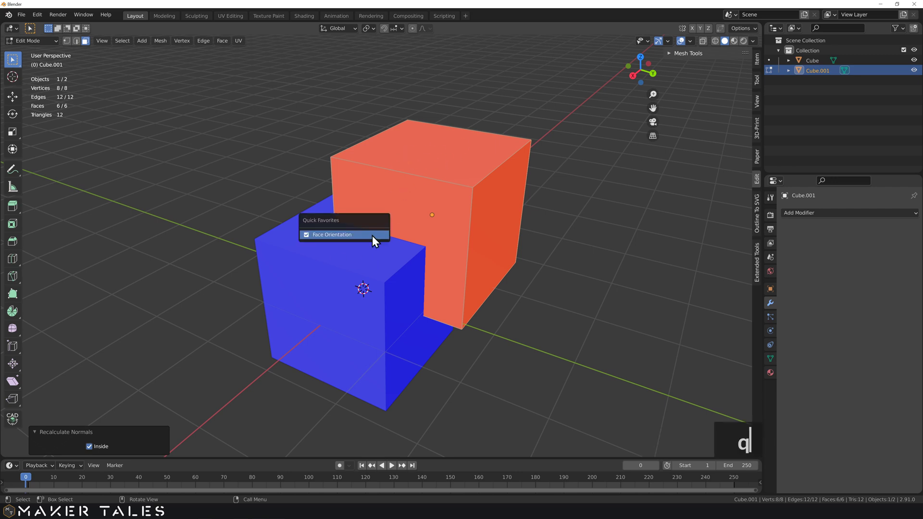
{"action": "type", "text": "qq"}
{"action": "left_click", "coordinate": [373, 241]}
{"action": "key", "text": "Tab"}
{"action": "middle_click", "coordinate": [456, 207]}
{"action": "left_click", "coordinate": [518, 253]}
{"action": "middle_click", "coordinate": [524, 244]}
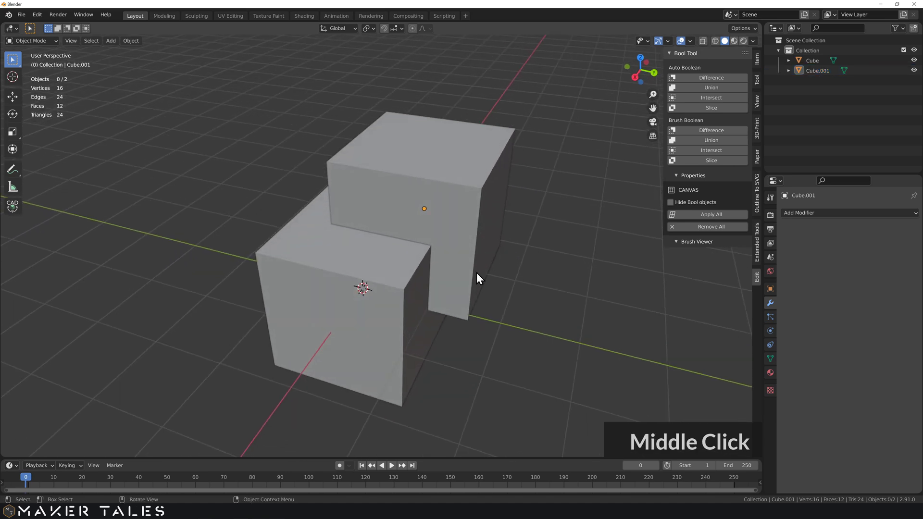
{"action": "left_click", "coordinate": [447, 233]}
{"action": "key", "text": "s"}
{"action": "left_click", "coordinate": [346, 273]}
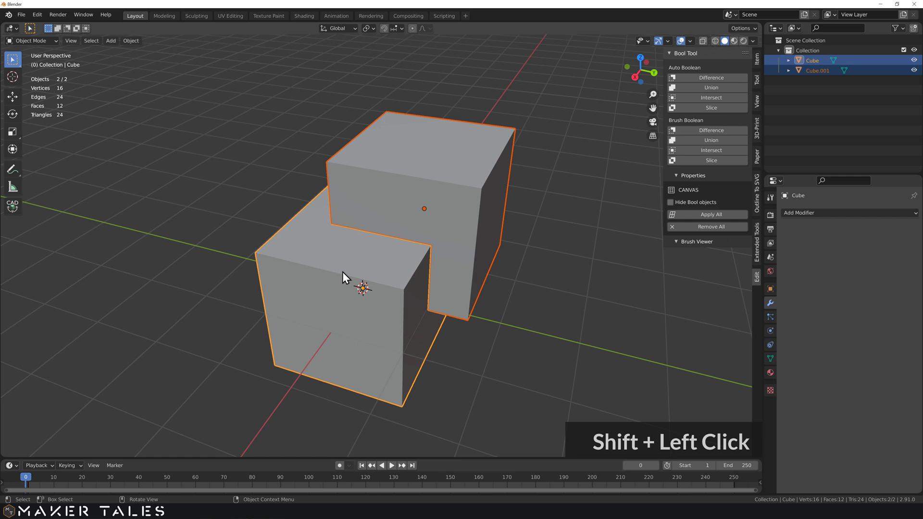
{"action": "key", "text": "ctrl+KP_Subtract"}
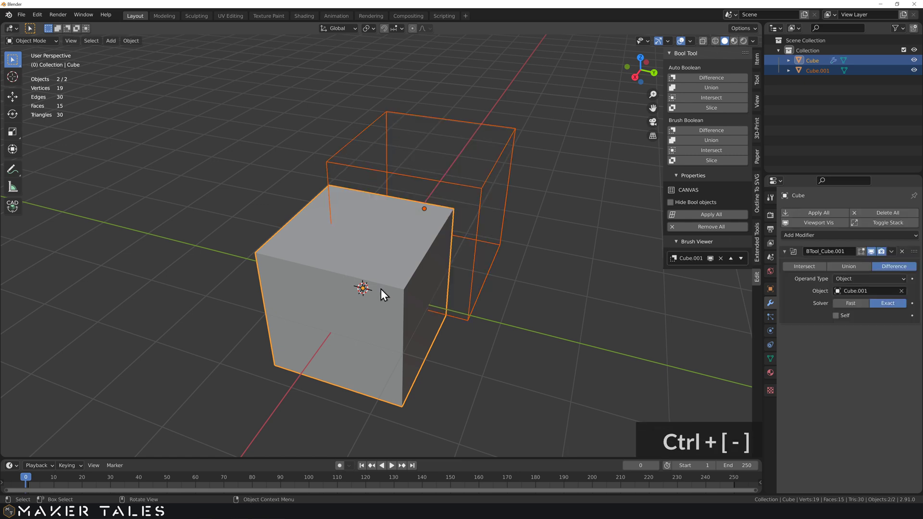
{"action": "left_click", "coordinate": [535, 298]}
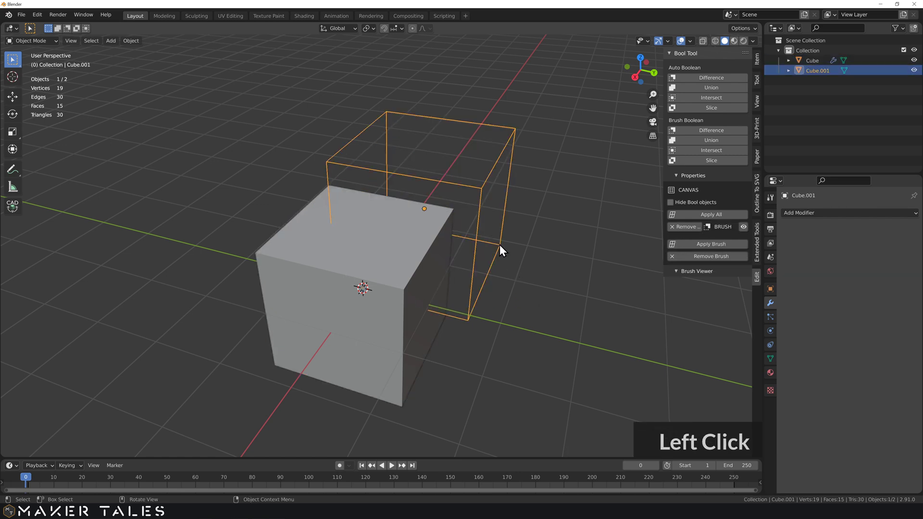
{"action": "key", "text": "g"}
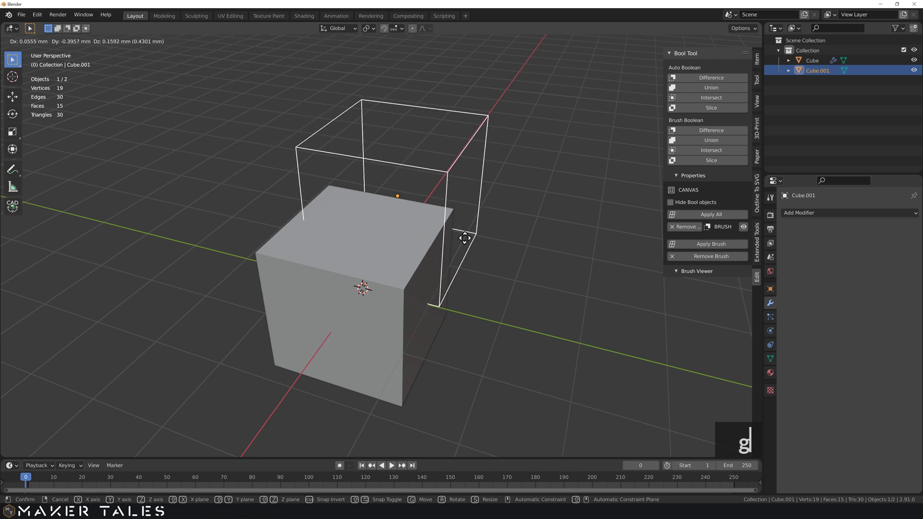
{"action": "left_click", "coordinate": [516, 226]}
{"action": "middle_click", "coordinate": [550, 230]}
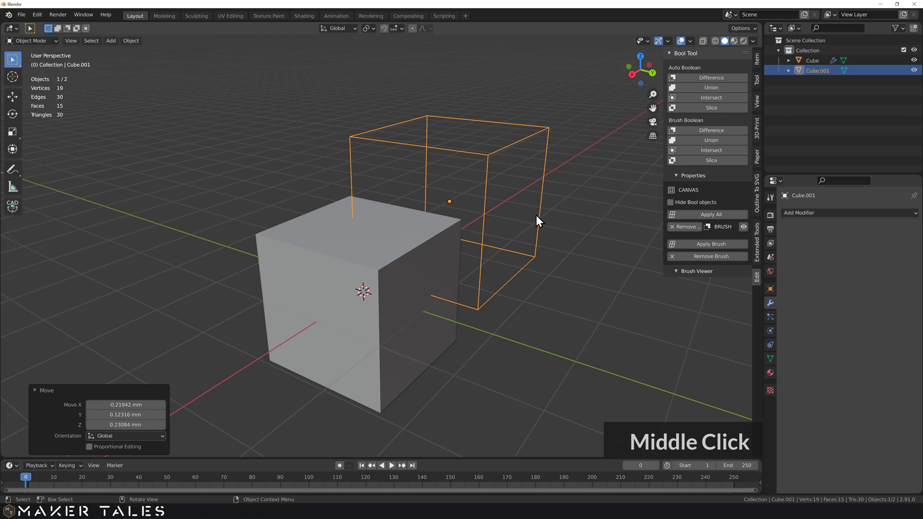
{"action": "key", "text": "Tab"}
{"action": "key", "text": "n"}
{"action": "key", "text": "Tab"}
{"action": "key", "text": "n"}
{"action": "middle_click", "coordinate": [487, 205]}
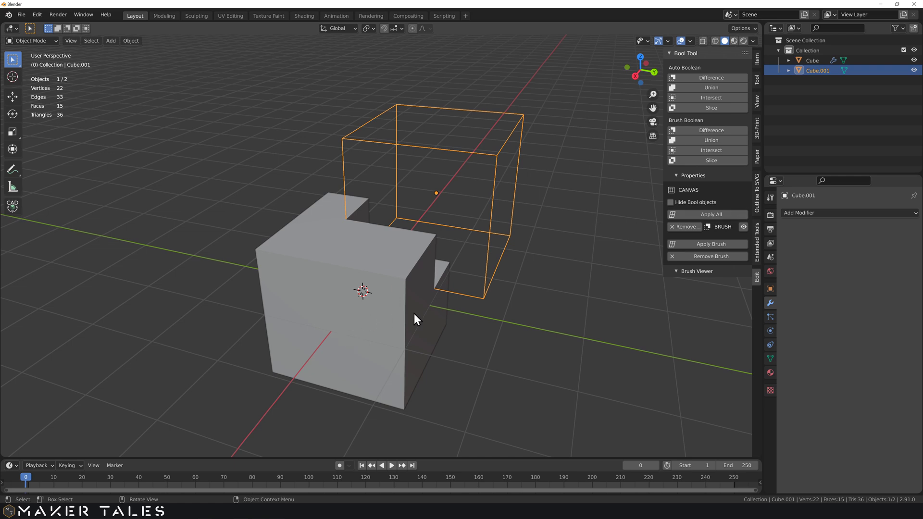
{"action": "key", "text": "ctrl+z"}
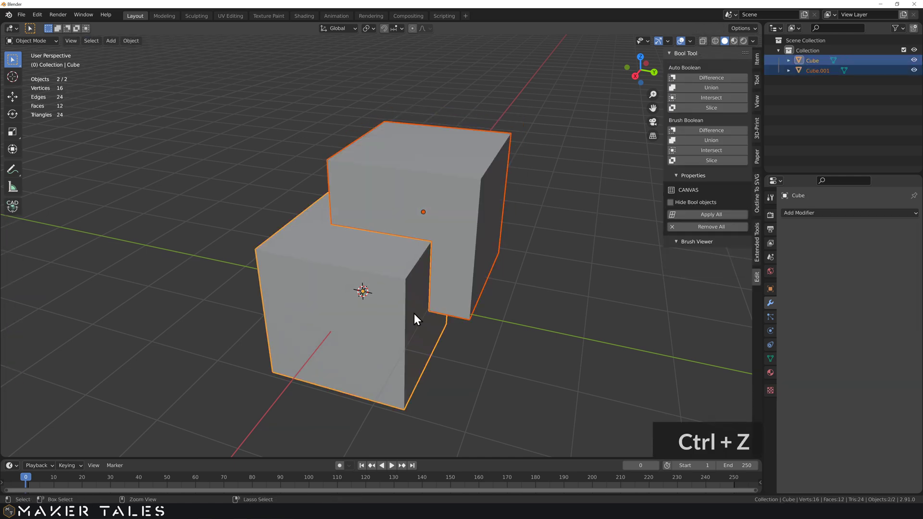
Flip Cube.001's normals outward again in Edit Mode and return to Object Mode
{"action": "key", "text": "ctrl+z"}
{"action": "left_click", "coordinate": [545, 259]}
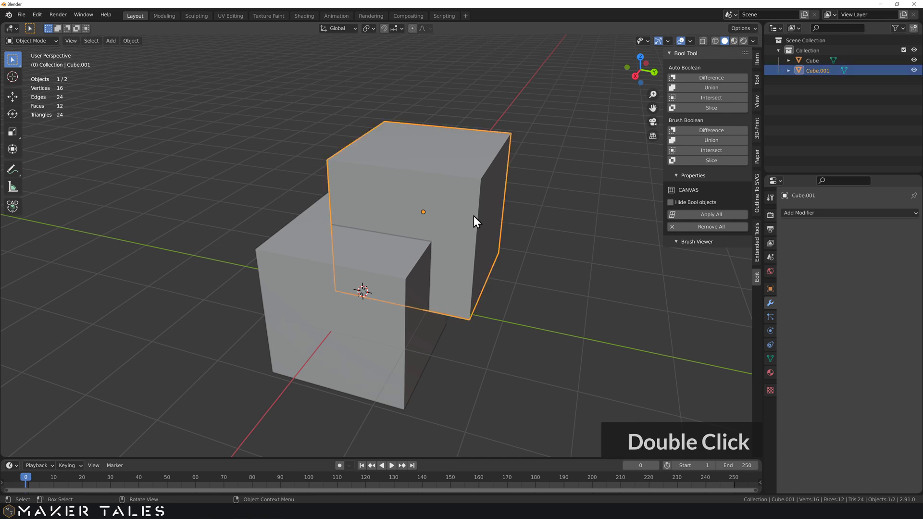
{"action": "key", "text": "q"}
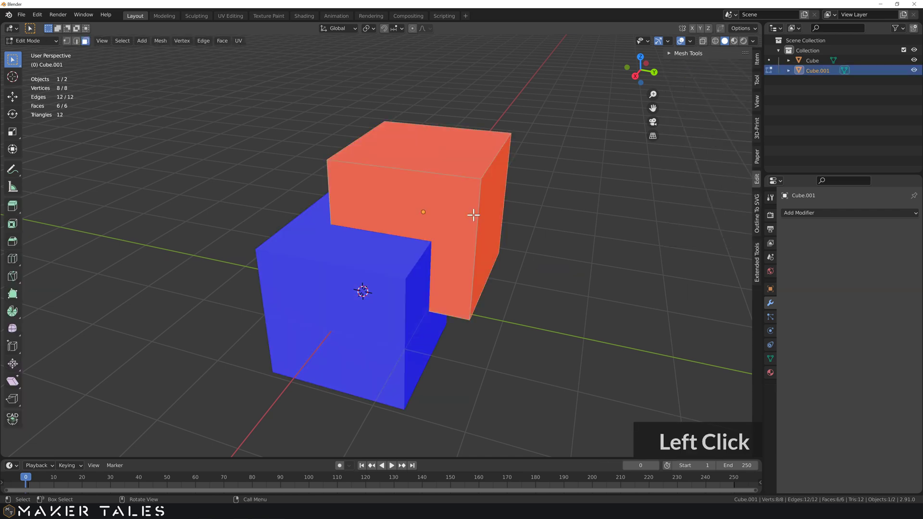
{"action": "type", "text": "an"}
{"action": "key", "text": "Tab"}
{"action": "type", "text": "an"}
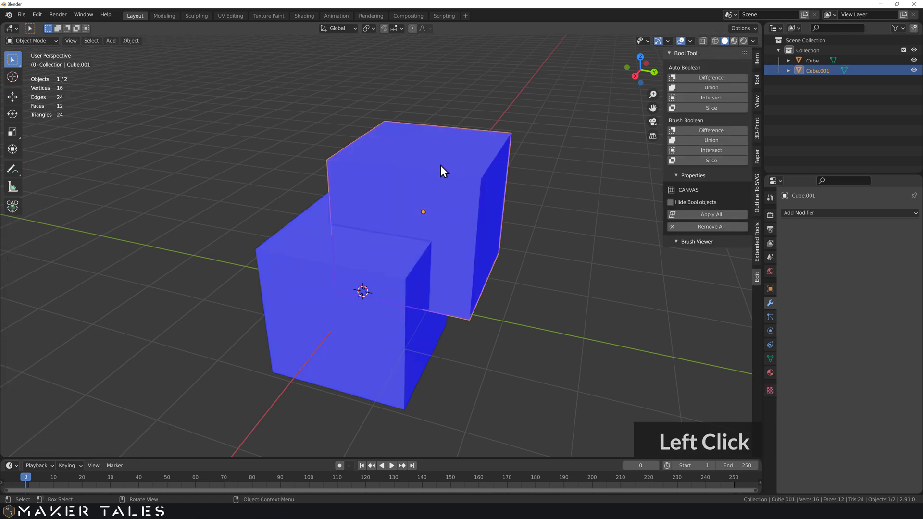
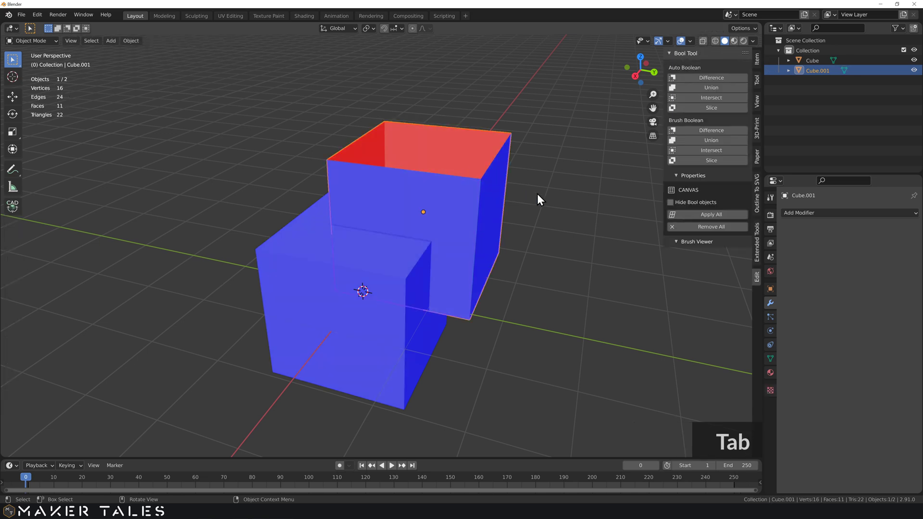
Select both cubes, apply Auto Boolean Difference, and grab the cutter cube
{"action": "left_click", "coordinate": [535, 253]}
{"action": "left_click", "coordinate": [321, 311]}
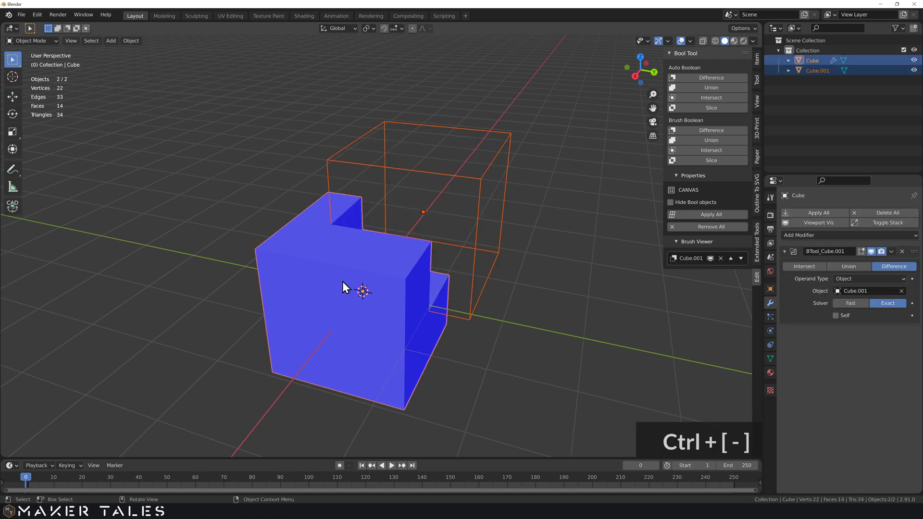
{"action": "middle_click", "coordinate": [395, 255]}
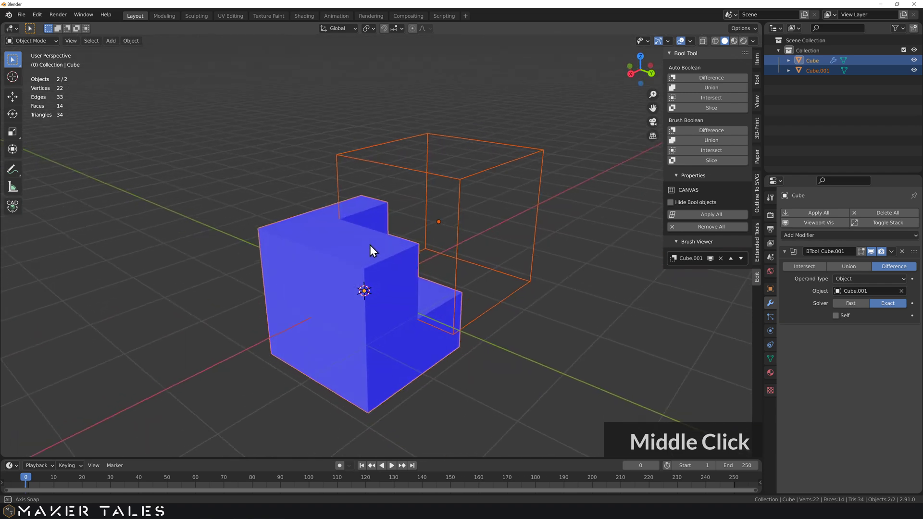
{"action": "left_click", "coordinate": [567, 220]}
{"action": "key", "text": "g"}
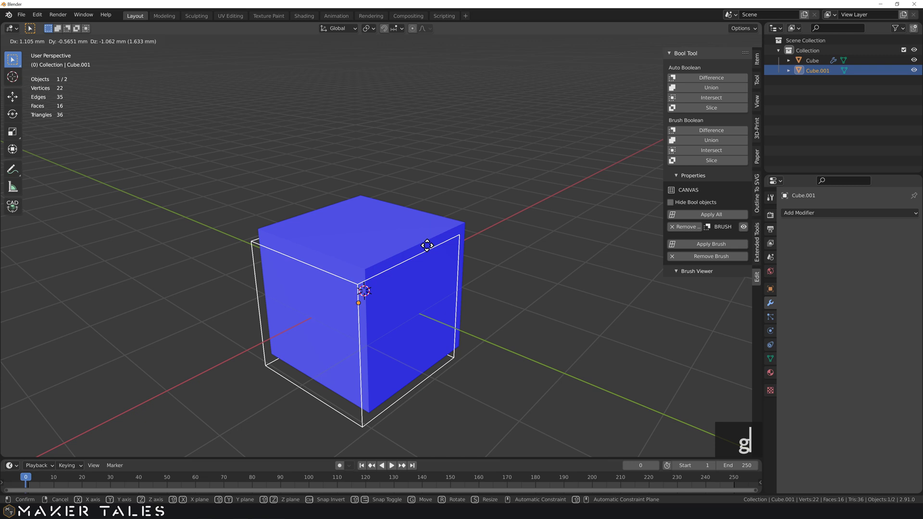
Reposition the cutter to vary the notch, undoing the moves to restore it
{"action": "type", "text": "gl"}
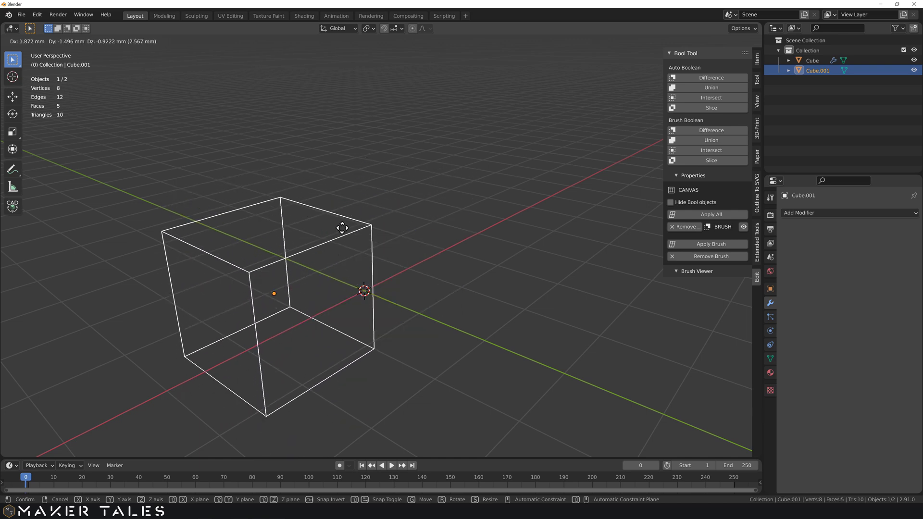
{"action": "key", "text": "g"}
{"action": "key", "text": "ctrl+z"}
{"action": "middle_click", "coordinate": [500, 176]}
{"action": "key", "text": "Tab"}
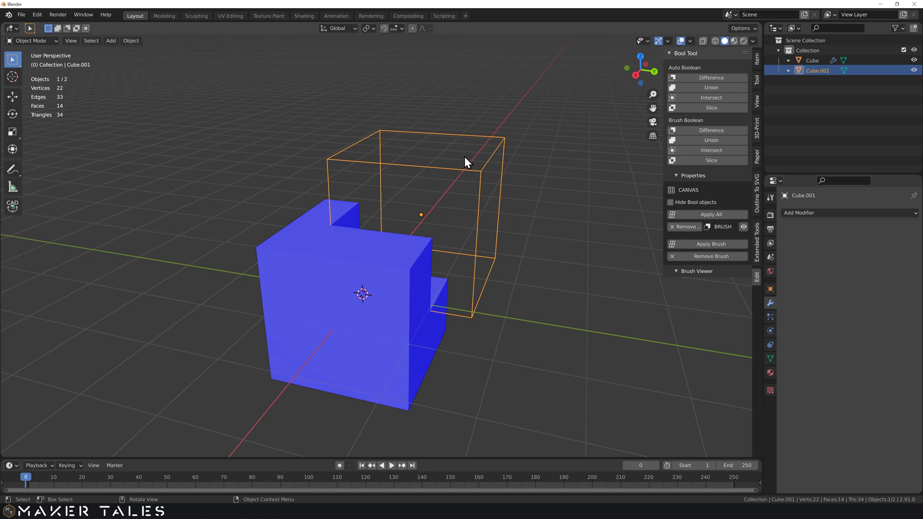
{"action": "key", "text": "ctrl+z"}
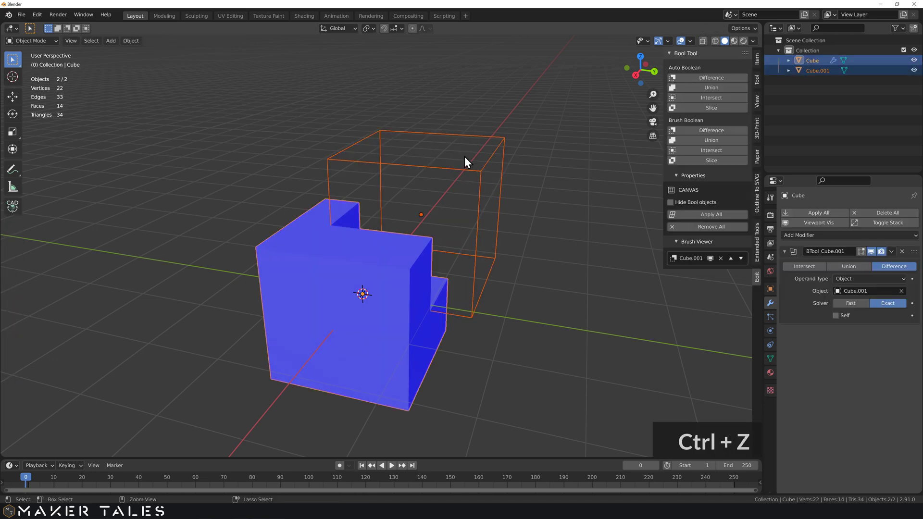
Undo the boolean difference, leaving two plain overlapping cubes
{"action": "key", "text": "ctrl+z"}
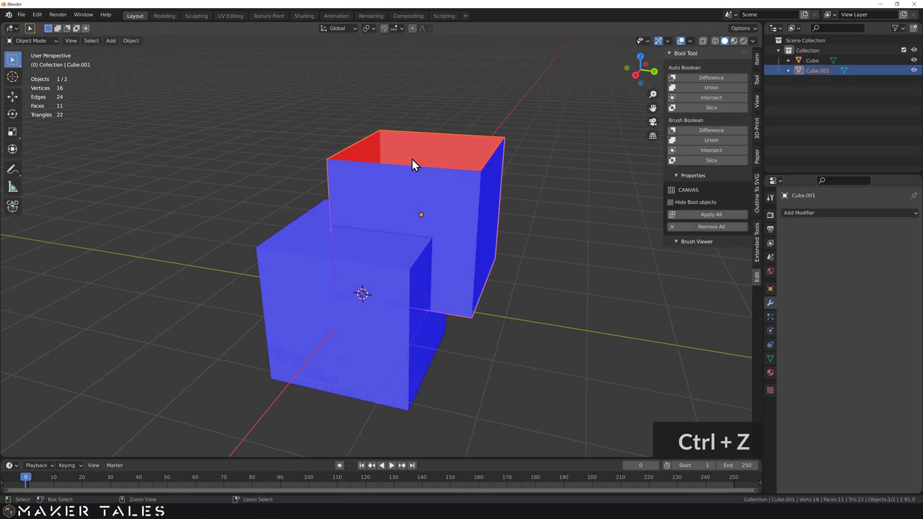
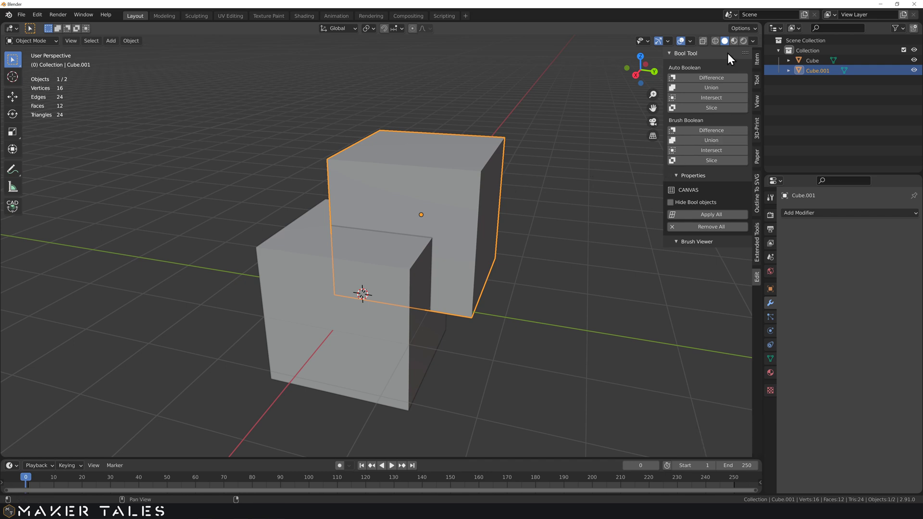
Enlarge the duplicate into a cutter box and select it with the original cube
{"action": "left_click", "coordinate": [763, 59]}
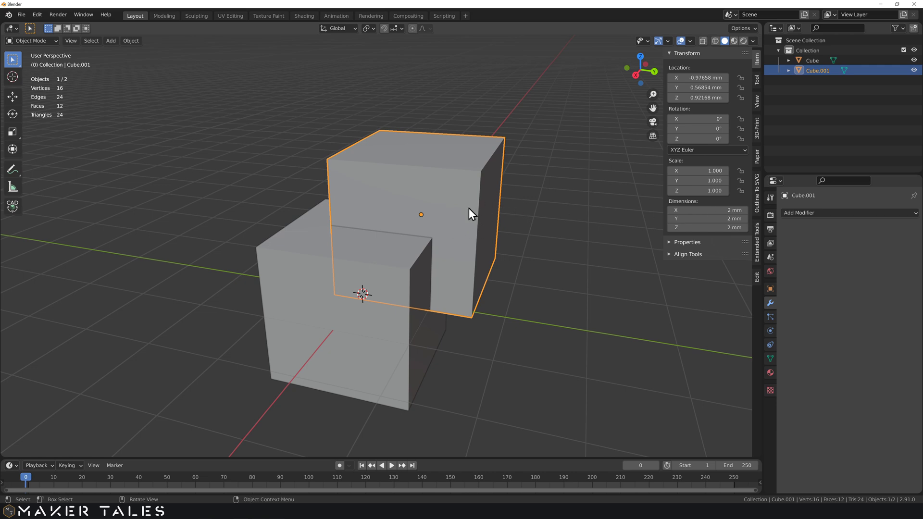
{"action": "left_click", "coordinate": [315, 285]}
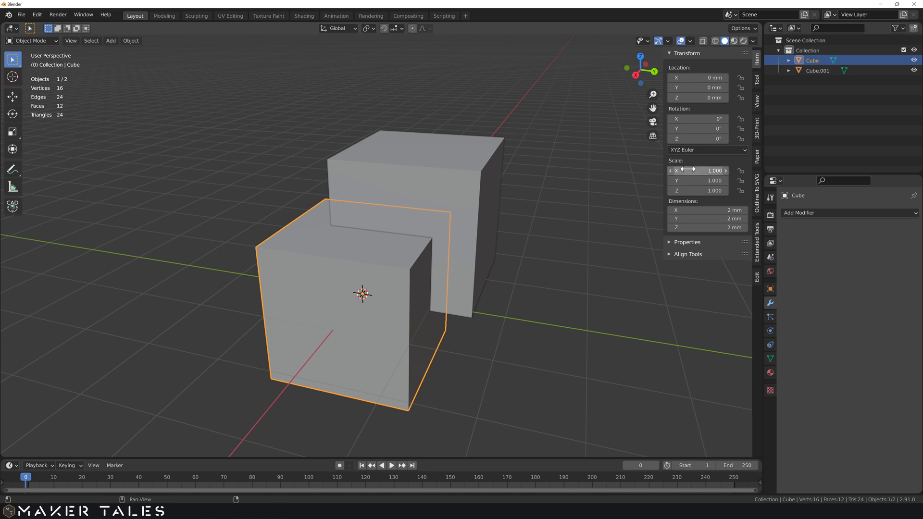
{"action": "left_click", "coordinate": [480, 182]}
{"action": "key", "text": "s"}
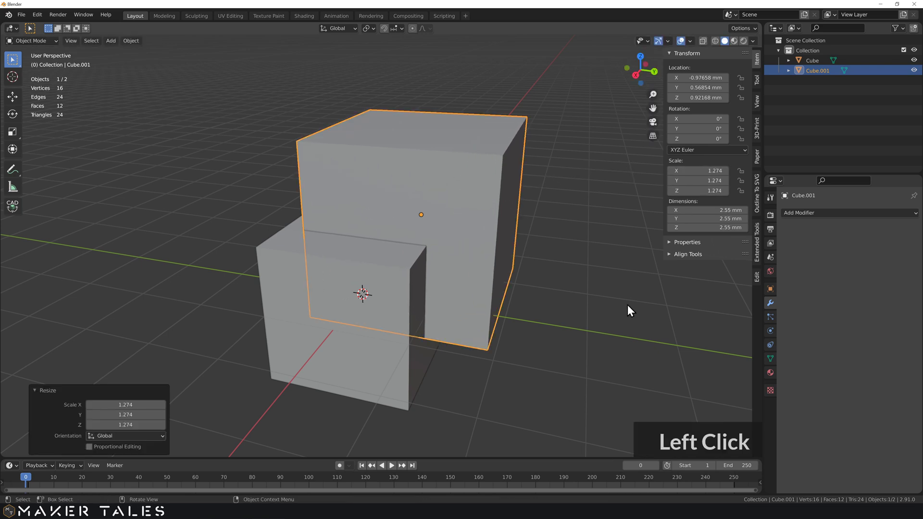
{"action": "double_click", "coordinate": [369, 336]}
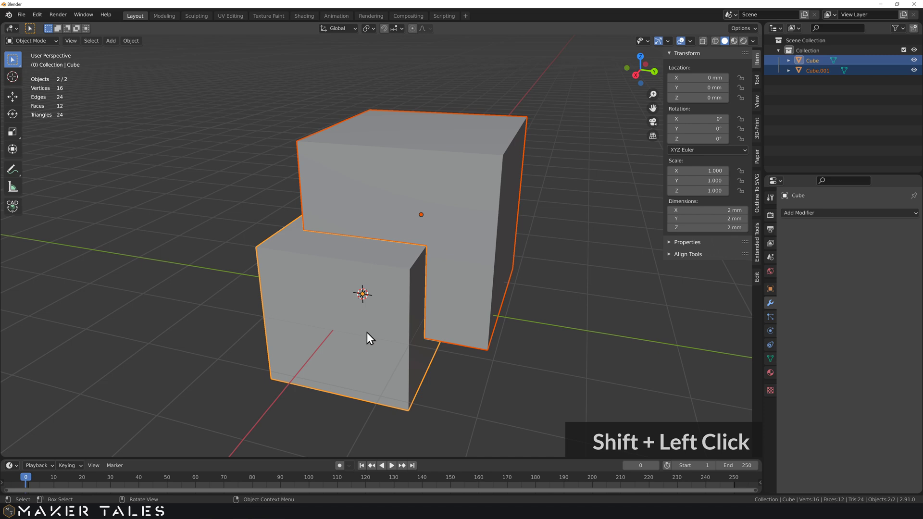
{"action": "left_click", "coordinate": [599, 271]}
{"action": "middle_click", "coordinate": [508, 265]}
{"action": "scroll", "scroll_direction": "down", "scroll_amount": 3}
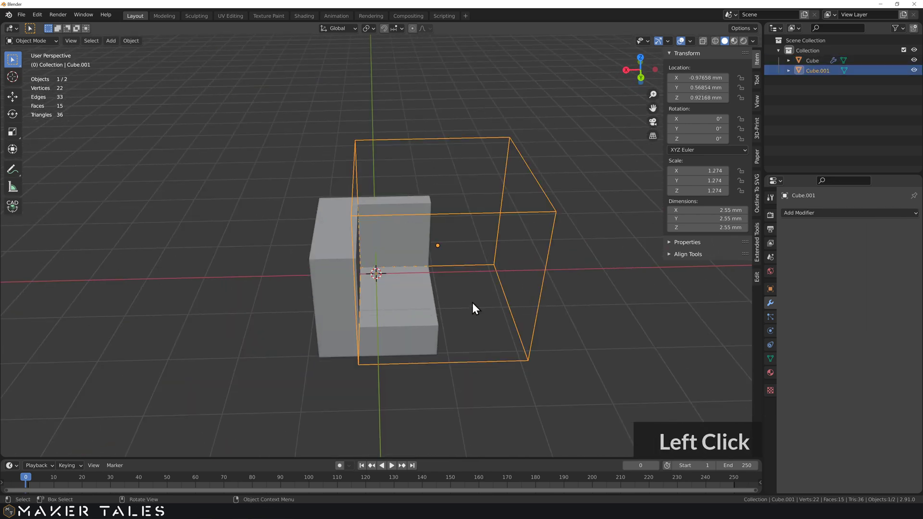
Move the cutter box over the cube's upper back corner to cut a notch, checking it from several sides
{"action": "key", "text": "g"}
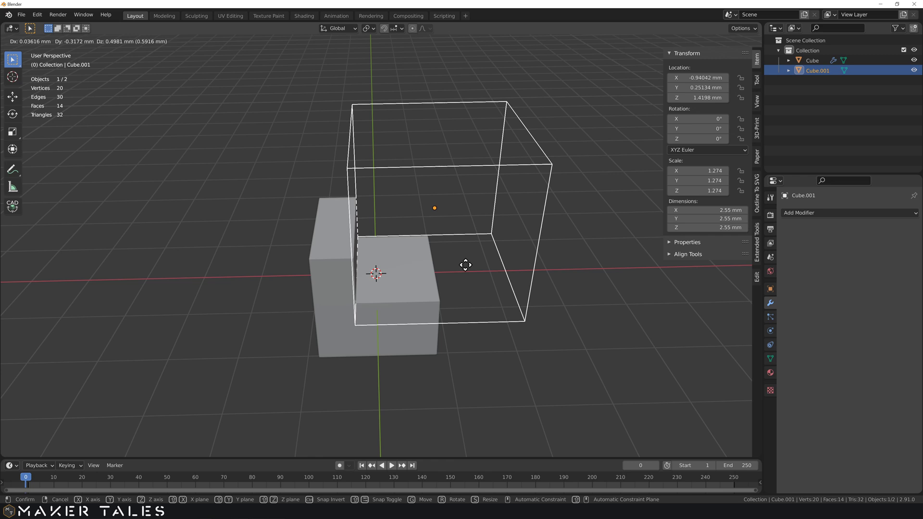
{"action": "left_click", "coordinate": [482, 322]}
{"action": "middle_click", "coordinate": [418, 275]}
{"action": "key", "text": "ctrl+z"}
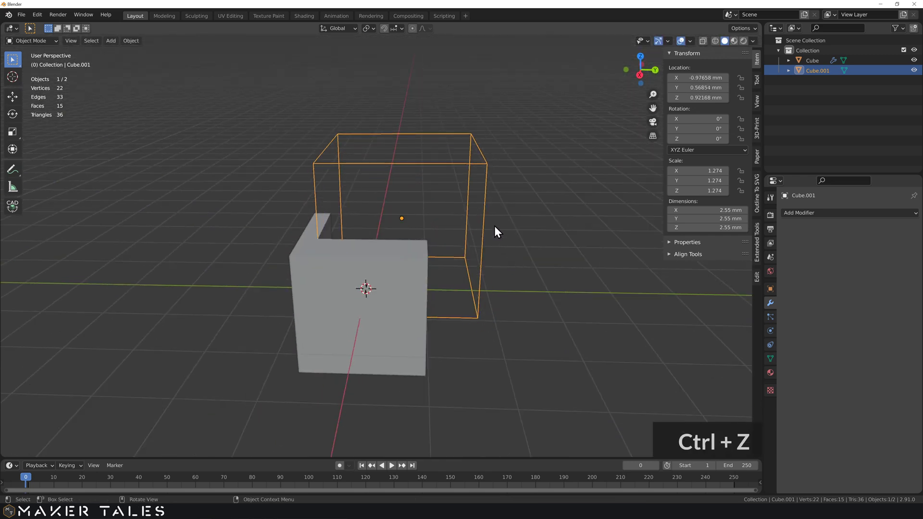
{"action": "key", "text": "ctrl+z"}
{"action": "middle_click", "coordinate": [511, 224]}
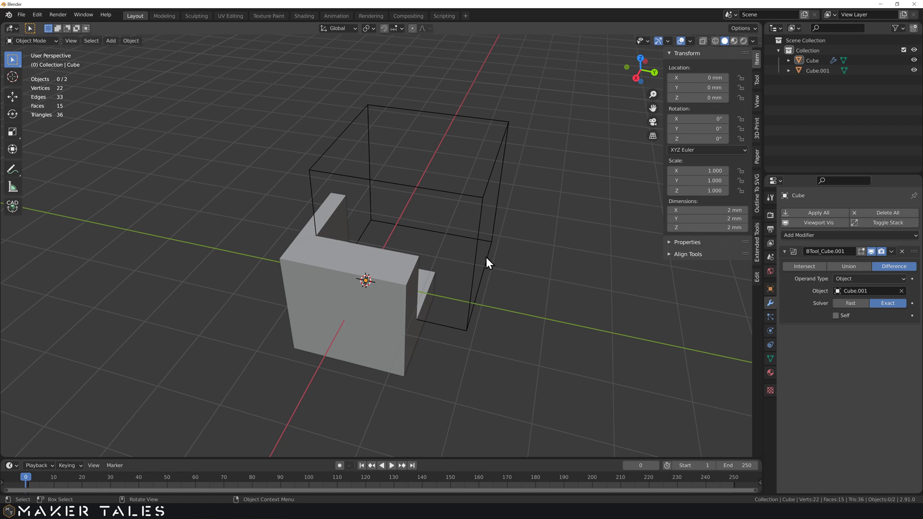
Apply the cutter box's scale to 1.0 with Ctrl+A and deselect everything
{"action": "left_click", "coordinate": [485, 260]}
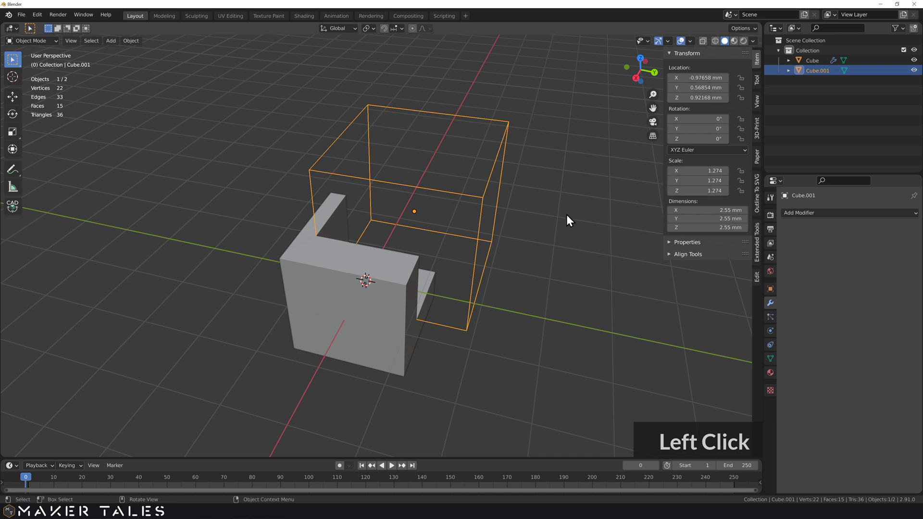
{"action": "left_click", "coordinate": [446, 193]}
{"action": "key", "text": "ctrl+a"}
{"action": "left_click", "coordinate": [442, 214]}
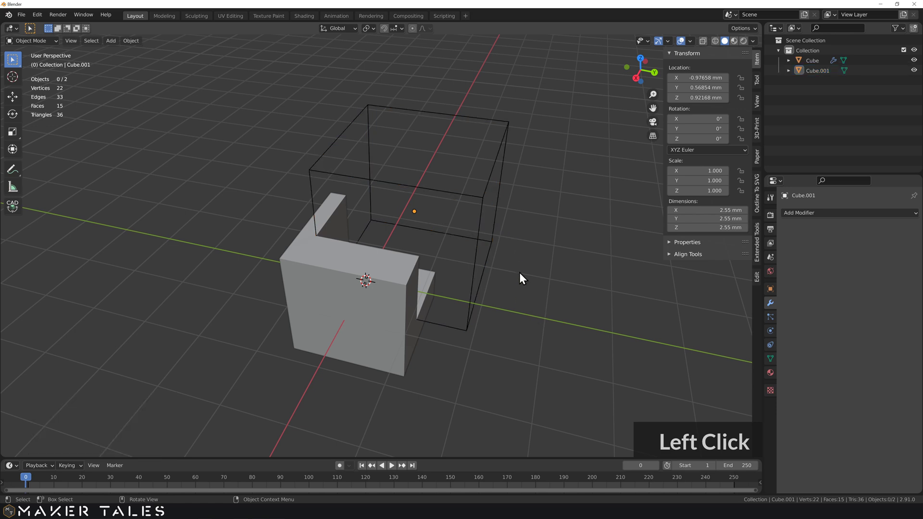
Move the cutter box Cube.001 higher over the corner so it cuts a deeper notch
{"action": "middle_click", "coordinate": [545, 264]}
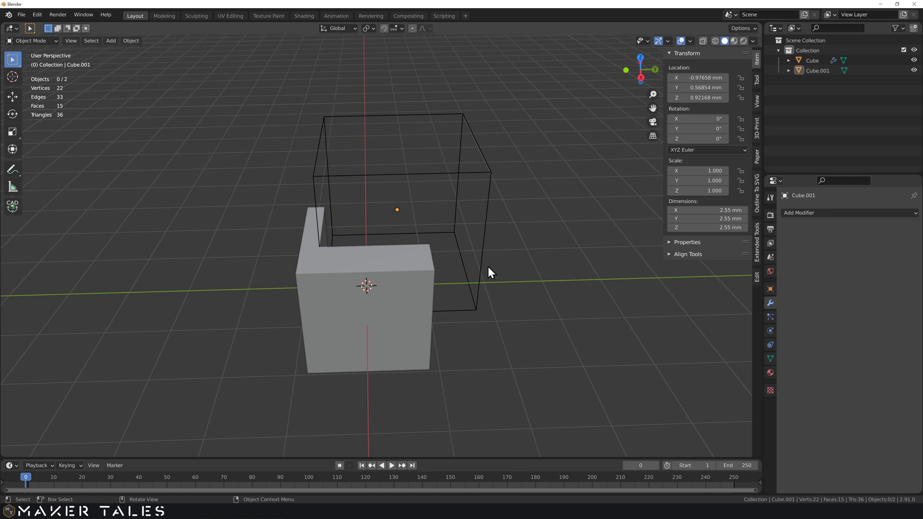
{"action": "middle_click", "coordinate": [487, 244]}
{"action": "key", "text": "g"}
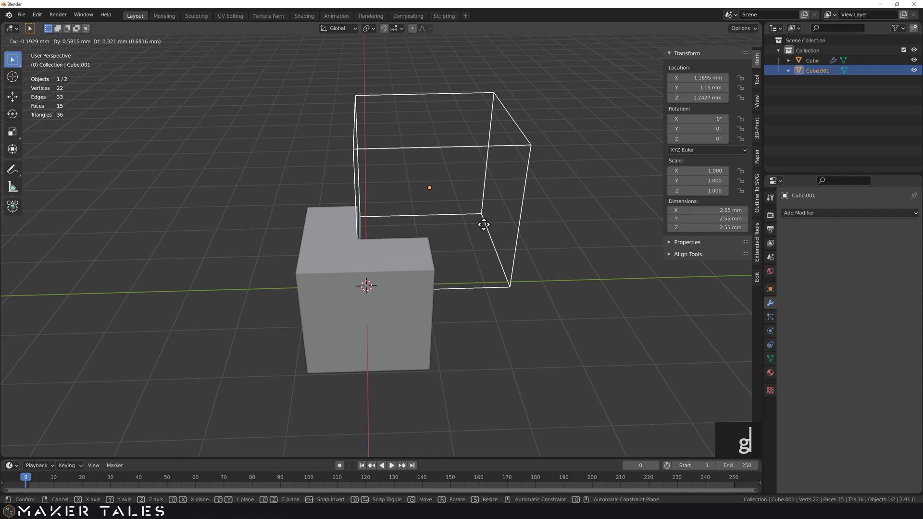
{"action": "left_click", "coordinate": [486, 232]}
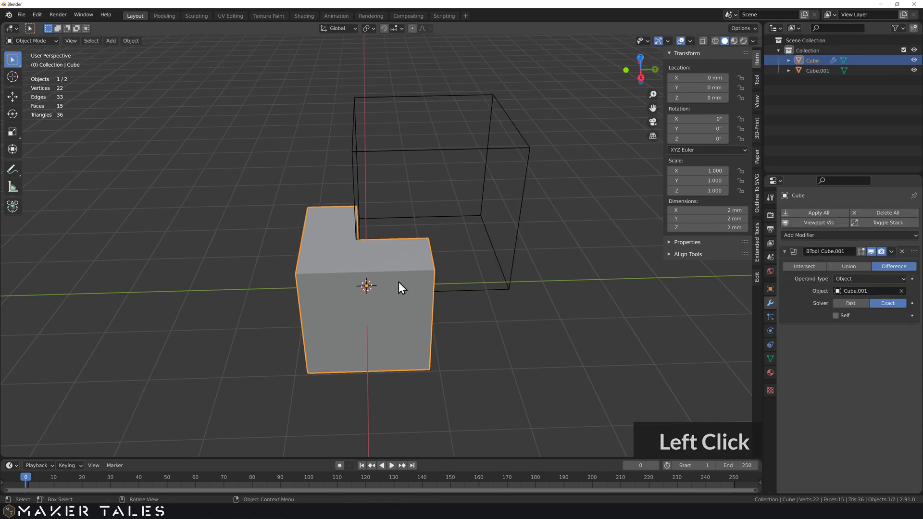
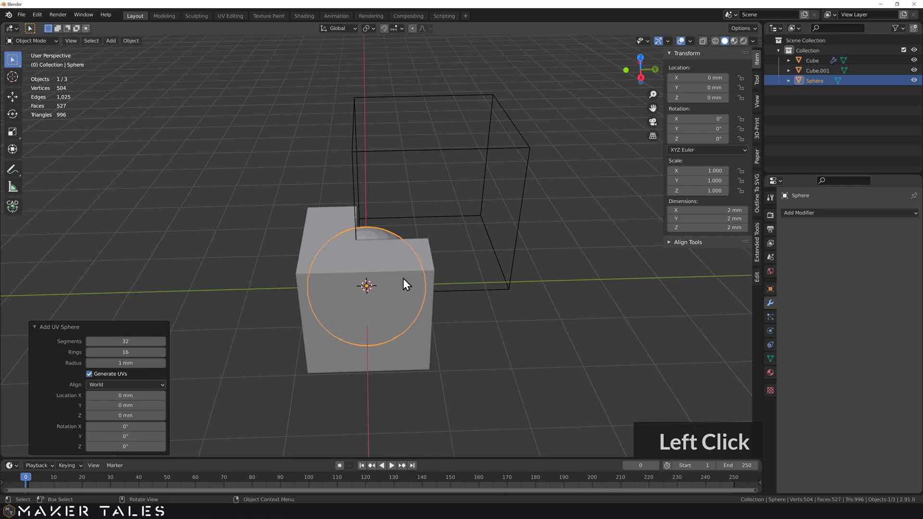
Raise the sphere along Z and fuse it onto the cube as a Bool Tool Union dome
{"action": "type", "text": "gz"}
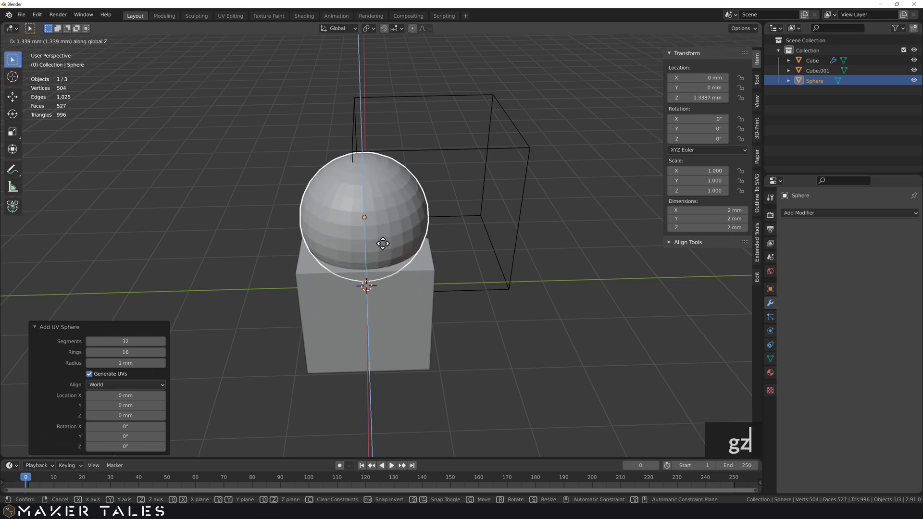
{"action": "left_click", "coordinate": [384, 275]}
{"action": "middle_click", "coordinate": [368, 260]}
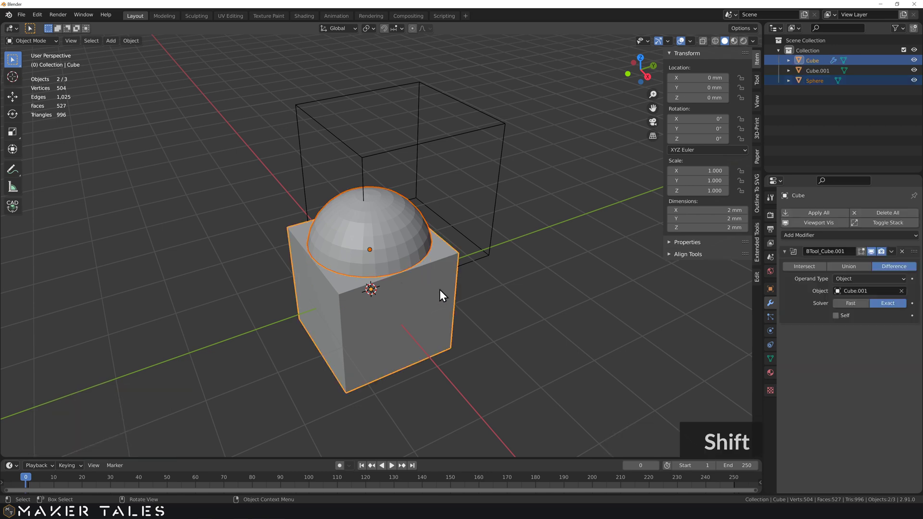
{"action": "key", "text": "ctrl+KP_Add"}
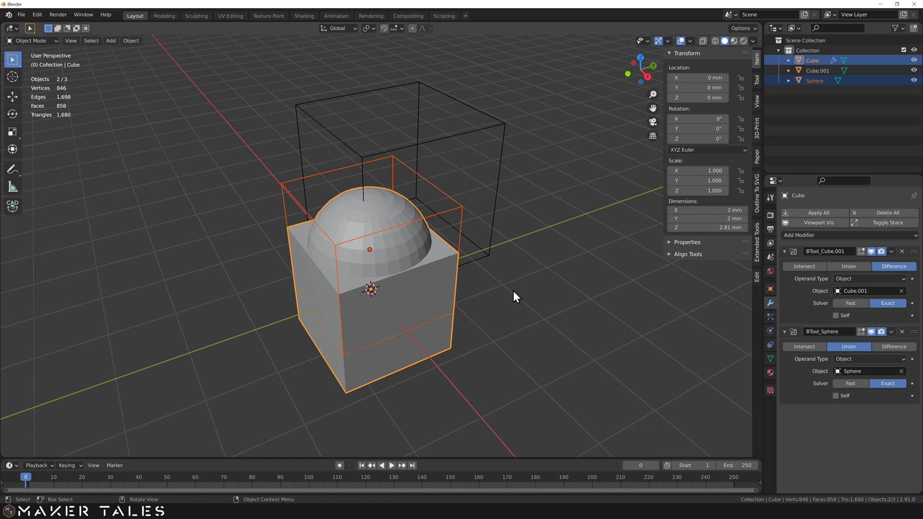
{"action": "key", "text": "ctrl+KP_Add"}
{"action": "middle_click", "coordinate": [509, 301]}
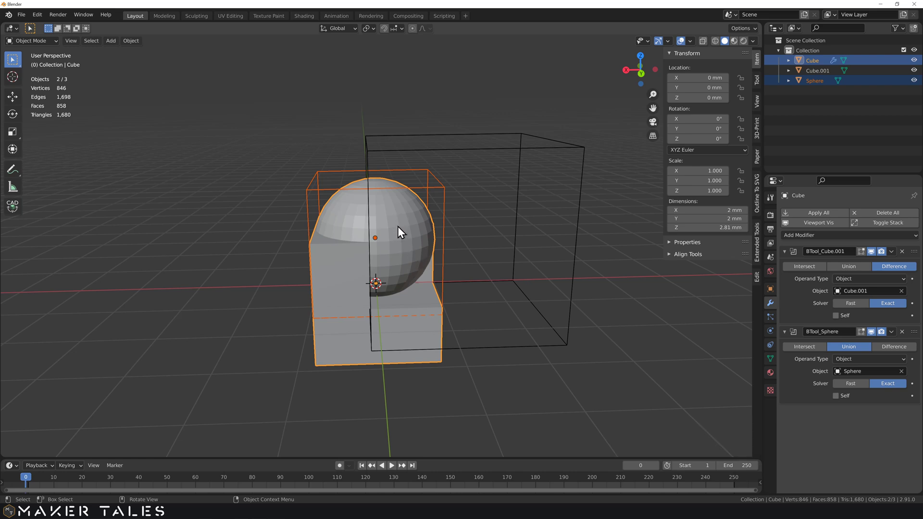
{"action": "middle_click", "coordinate": [402, 229]}
Reselect the domed cube, test-move it and undo so it returns to the origin
{"action": "left_click", "coordinate": [541, 102]}
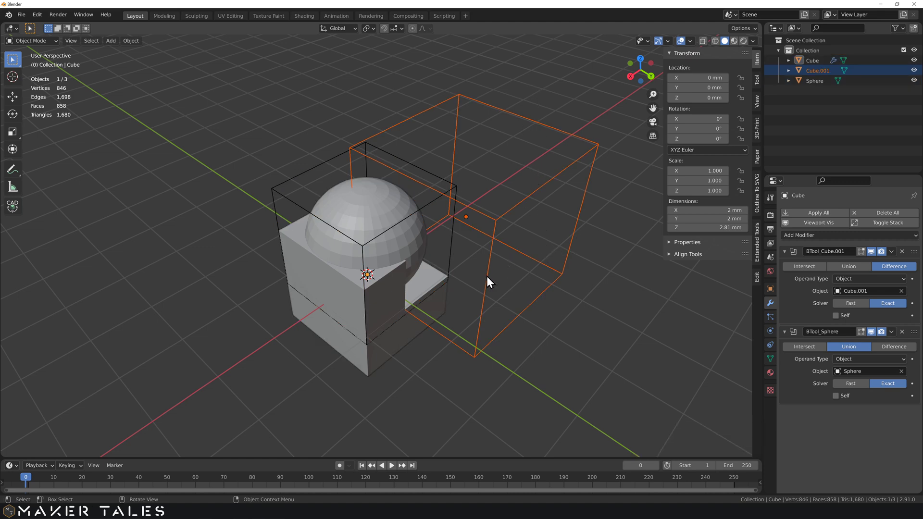
{"action": "left_click", "coordinate": [389, 357]}
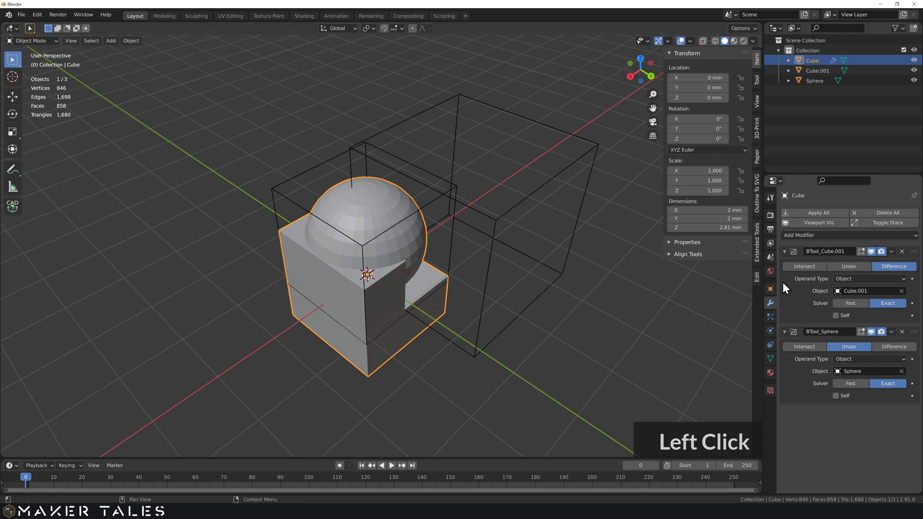
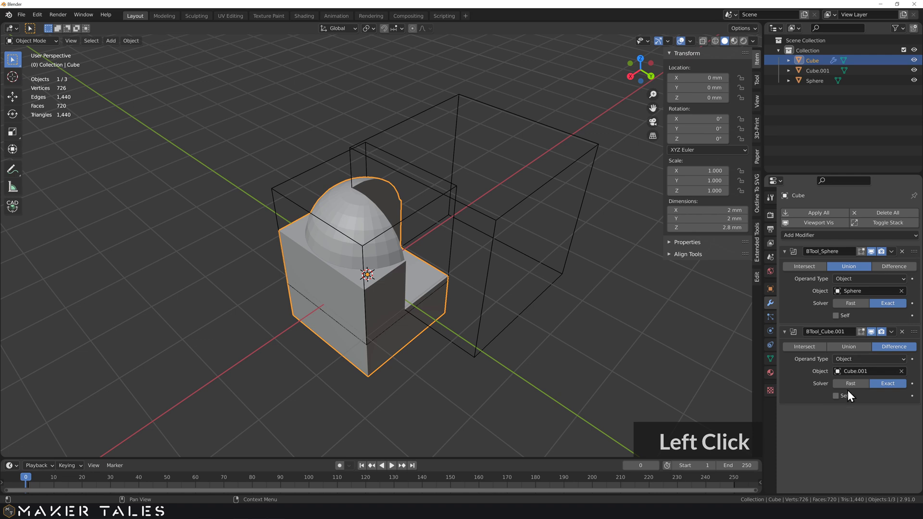
{"action": "middle_click", "coordinate": [549, 353]}
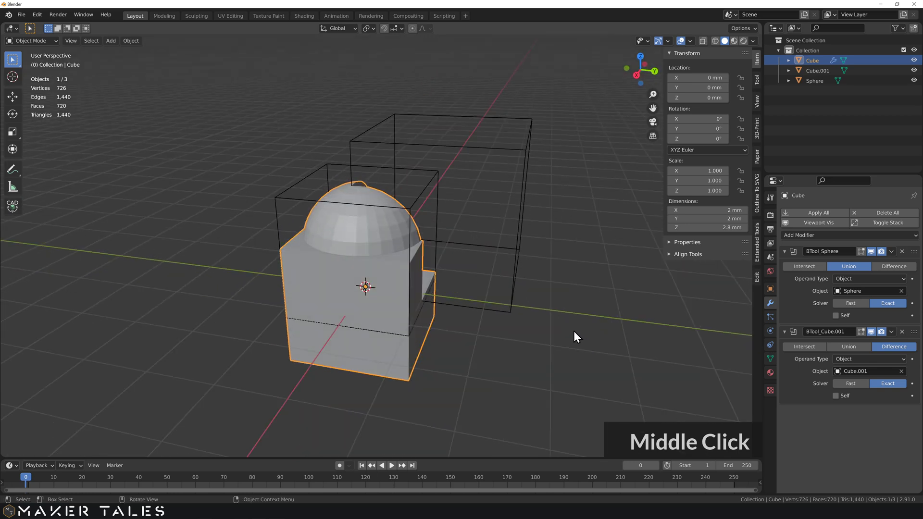
{"action": "left_click", "coordinate": [487, 357]}
{"action": "key", "text": "g"}
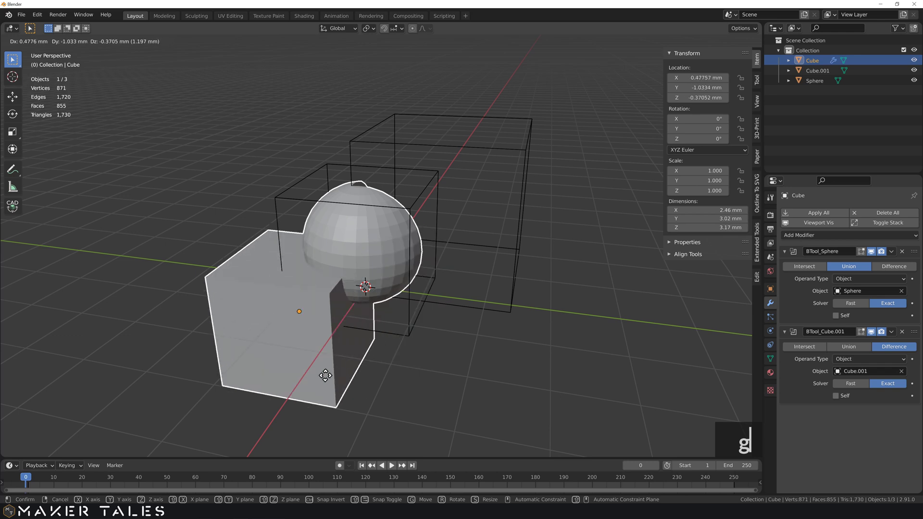
{"action": "left_click", "coordinate": [413, 344]}
{"action": "key", "text": "ctrl+z"}
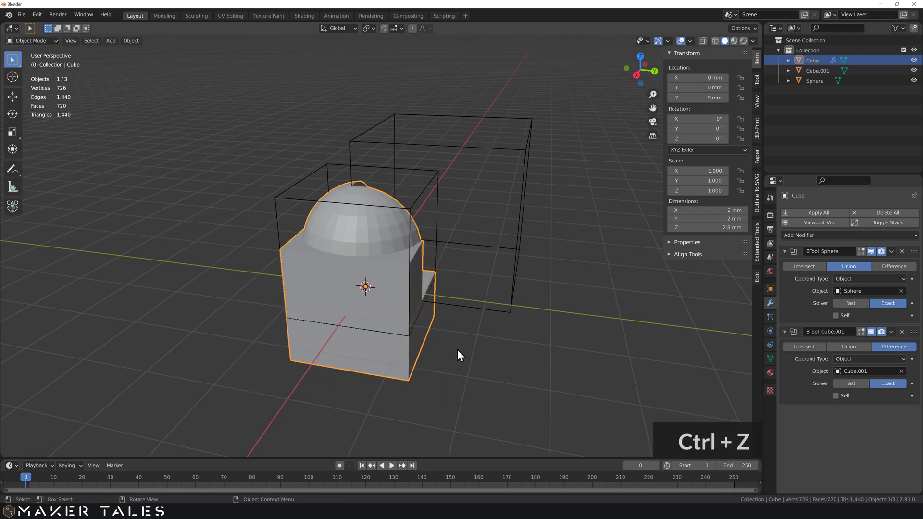
Apply all Boolean modifiers on the domed, notched cube to make them permanent mesh
{"action": "left_click", "coordinate": [501, 350]}
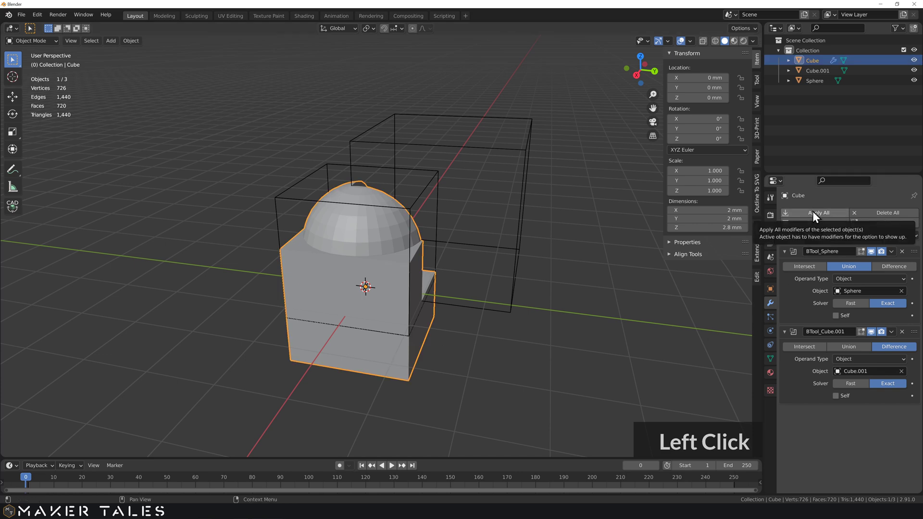
{"action": "left_click", "coordinate": [817, 212]}
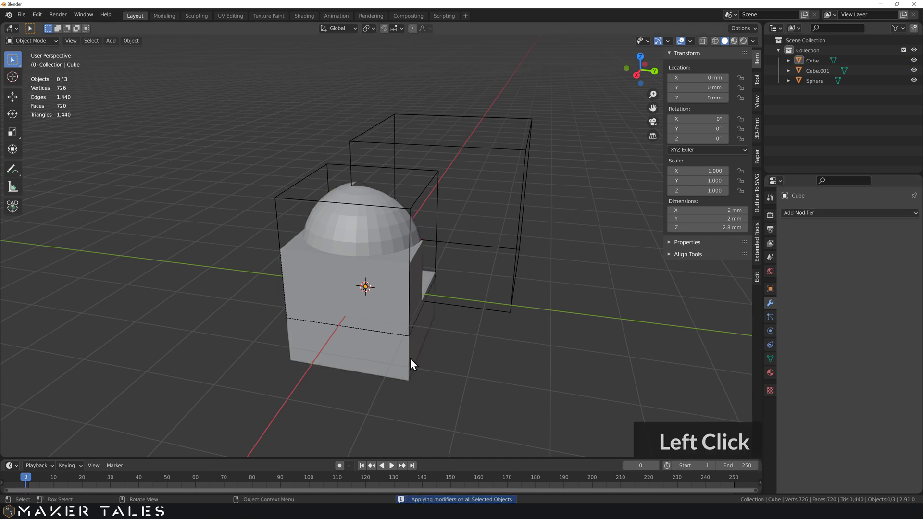
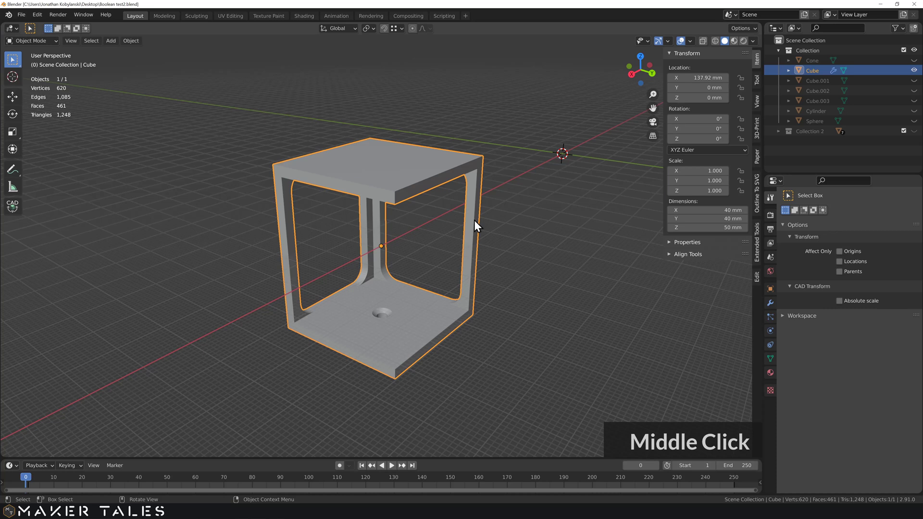
Inspect the finished hollow frame model and select it for corner beveling
{"action": "middle_click", "coordinate": [405, 228]}
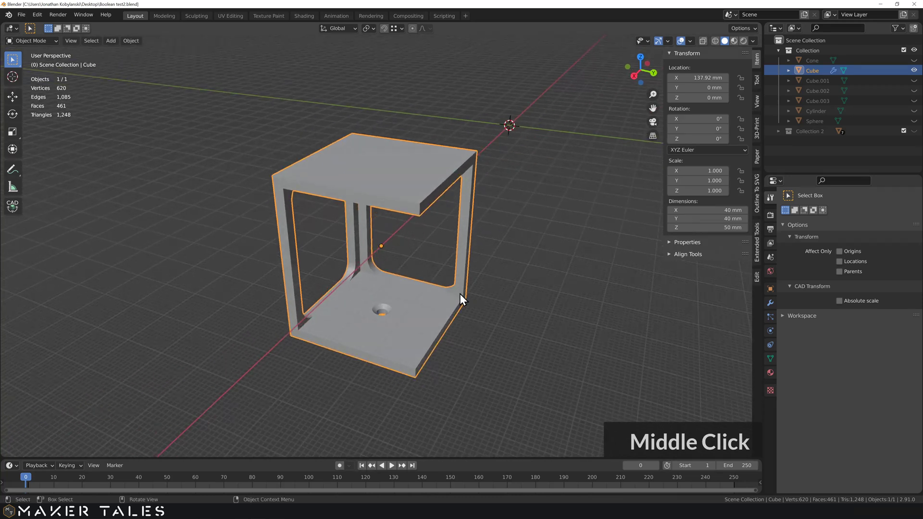
{"action": "left_click", "coordinate": [464, 295]}
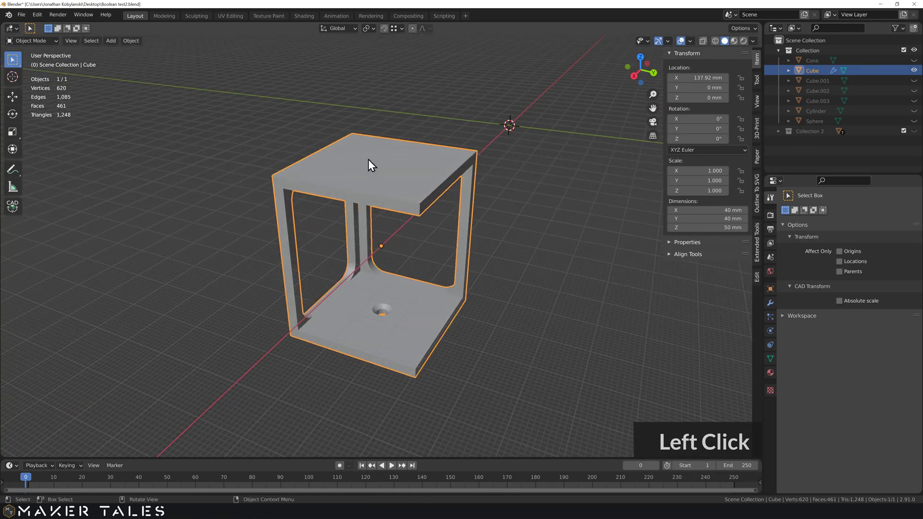
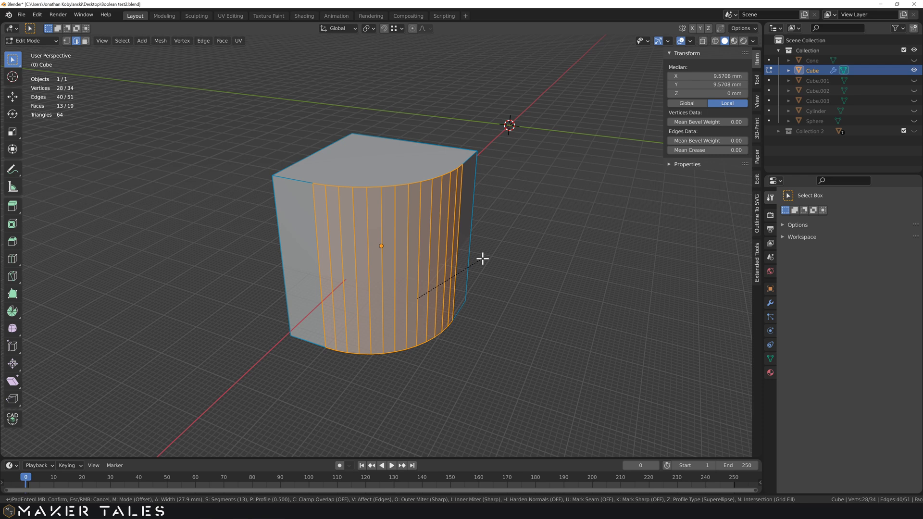
Bevel the vertical corner edge to 30 mm with 13 segments and return to Object Mode
{"action": "key", "text": "3"}
{"action": "type", "text": "30"}
{"action": "key", "text": "Return"}
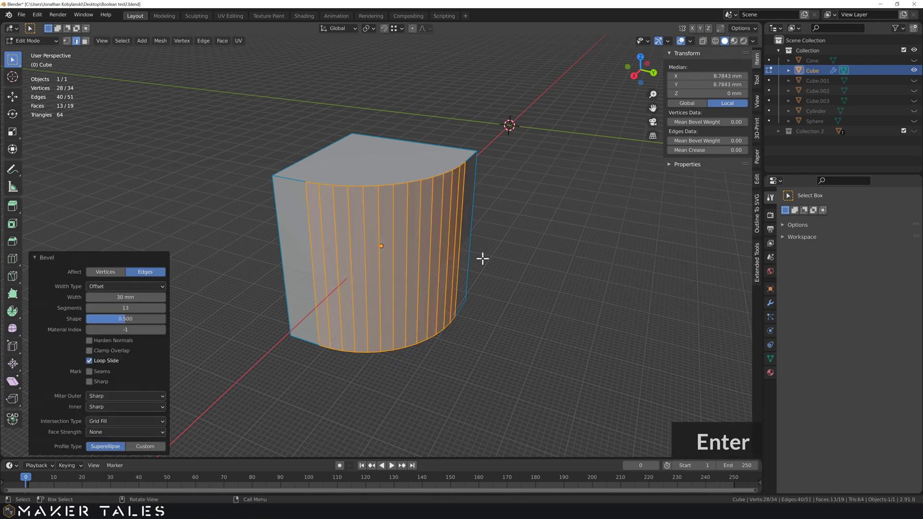
{"action": "key", "text": "Tab"}
{"action": "key", "text": "Tab"}
{"action": "middle_click", "coordinate": [494, 301]}
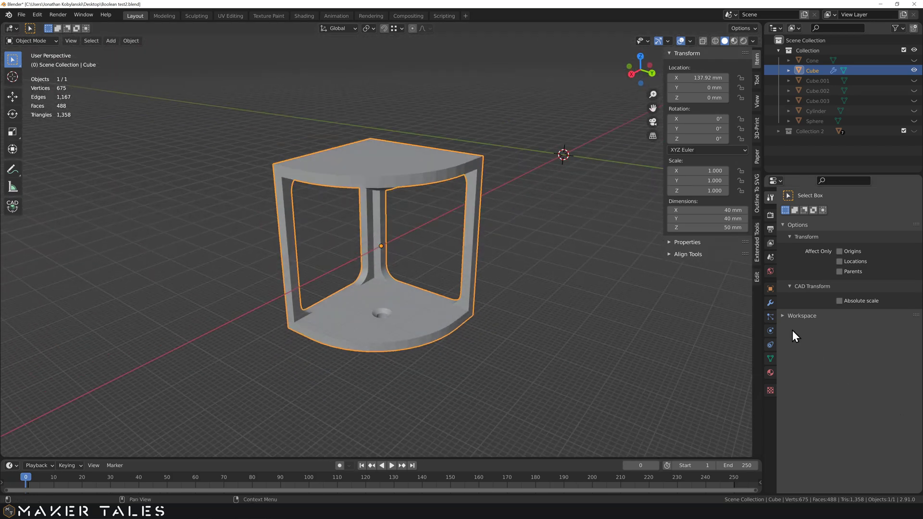
Reveal the hidden cutter objects and Collection 2, then deselect everything around the enclosed frame
{"action": "middle_click", "coordinate": [777, 305]}
{"action": "scroll", "scroll_direction": "down", "scroll_amount": 3}
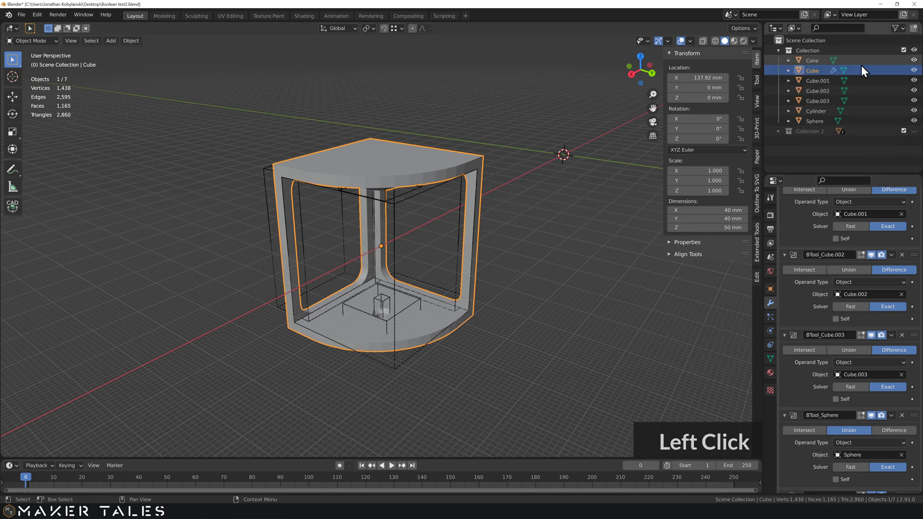
{"action": "scroll", "scroll_direction": "up", "scroll_amount": 3}
{"action": "middle_click", "coordinate": [574, 265]}
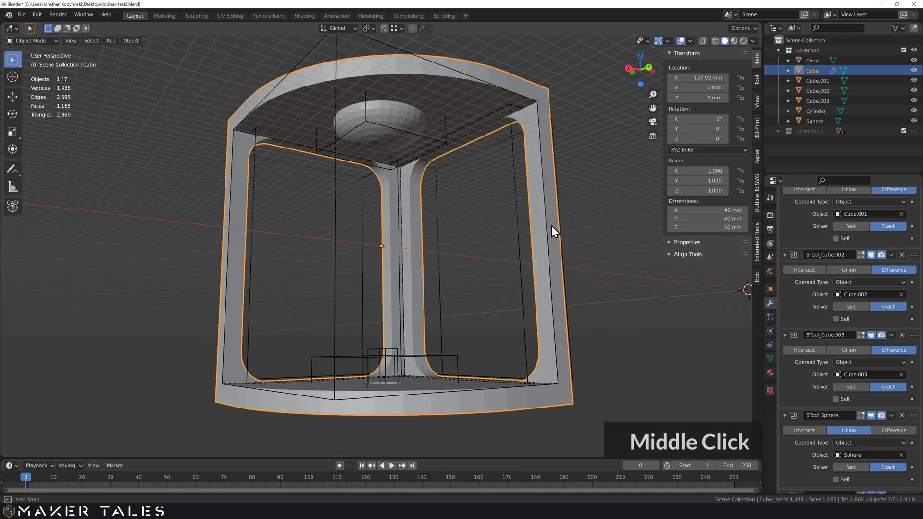
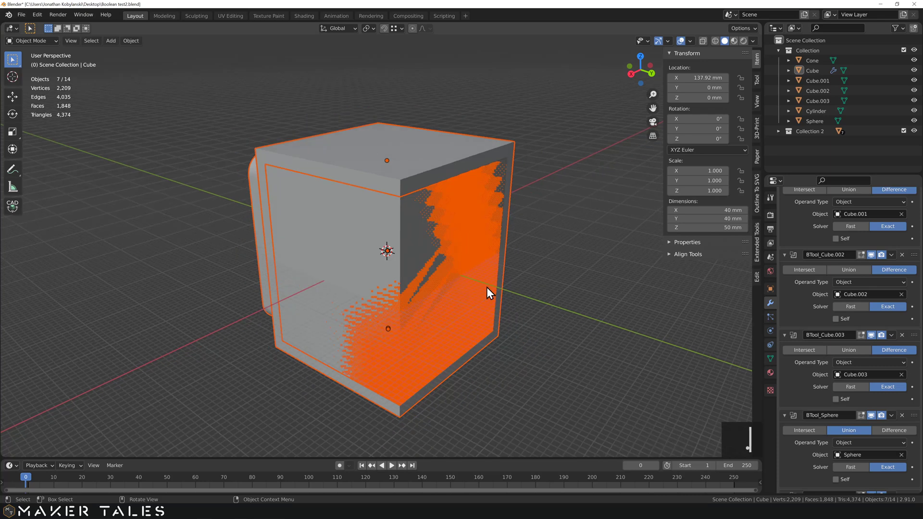
{"action": "left_click", "coordinate": [537, 270]}
{"action": "middle_click", "coordinate": [537, 266]}
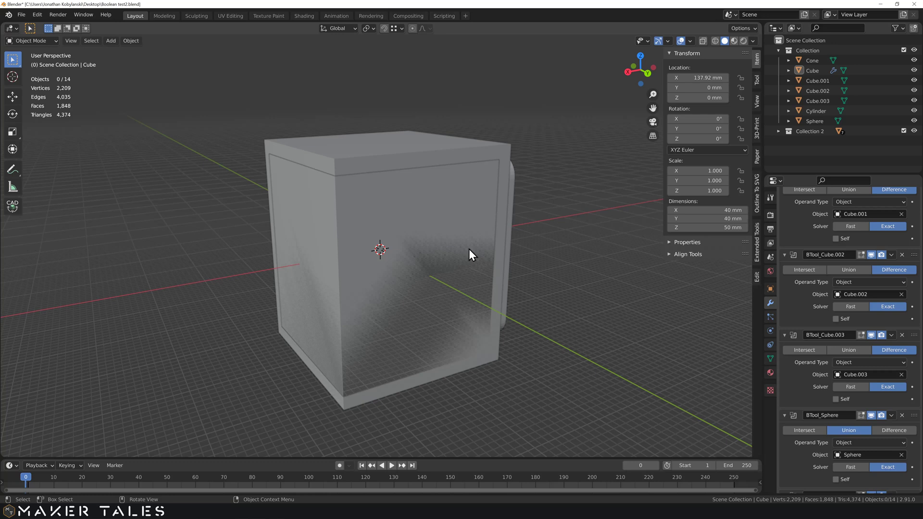
Subtract the inner cube from the outer frame with Bool Tool Difference to hollow it
{"action": "middle_click", "coordinate": [585, 259]}
{"action": "left_click", "coordinate": [415, 211]}
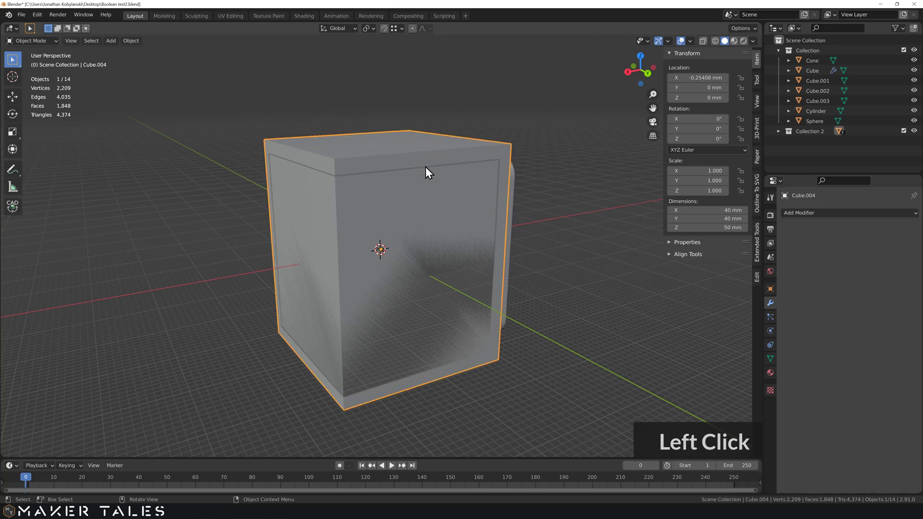
{"action": "middle_click", "coordinate": [440, 176]}
{"action": "left_click", "coordinate": [423, 225]}
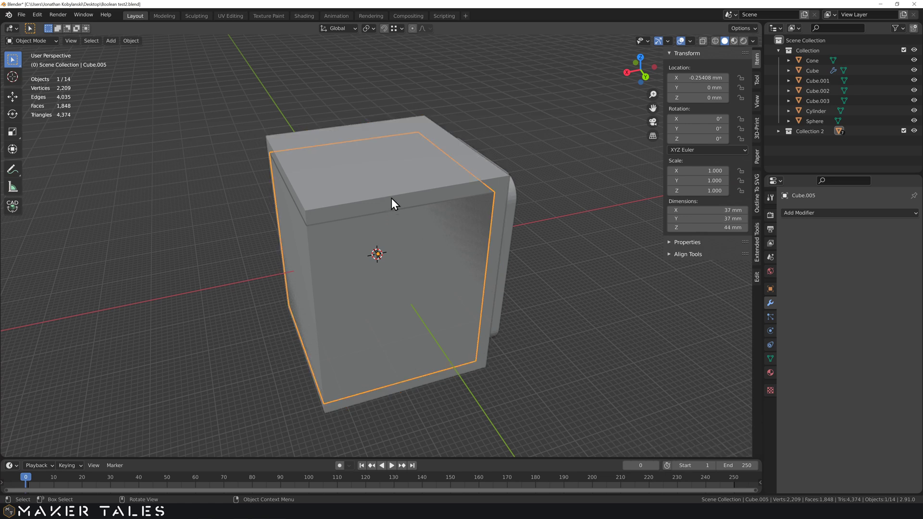
{"action": "left_click", "coordinate": [414, 173]}
{"action": "key", "text": "ctrl+-"}
{"action": "left_click", "coordinate": [467, 237]}
{"action": "left_click", "coordinate": [501, 232]}
{"action": "key", "text": "ctrl+KP_Subtract"}
Cut the front rounded window cutter out of the frame with Bool Tool Difference
{"action": "middle_click", "coordinate": [469, 223]}
{"action": "left_click", "coordinate": [294, 181]}
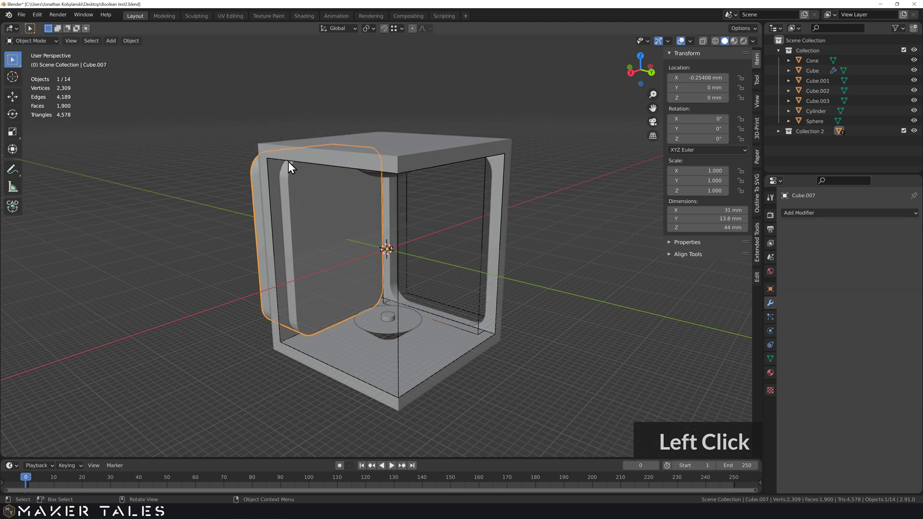
{"action": "left_click", "coordinate": [285, 156]}
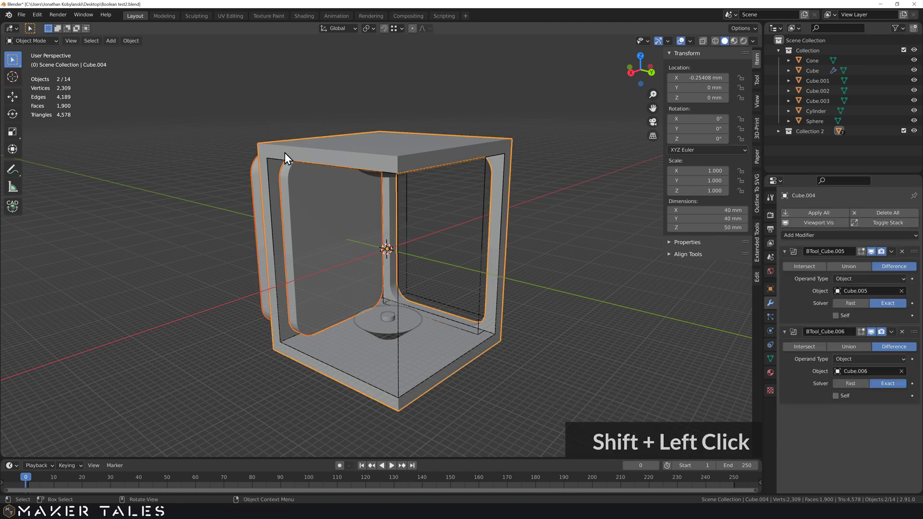
{"action": "key", "text": "ctrl+KP_Subtract"}
Carve the sphere cutter into the frame top as a rounded dish
{"action": "middle_click", "coordinate": [327, 173]}
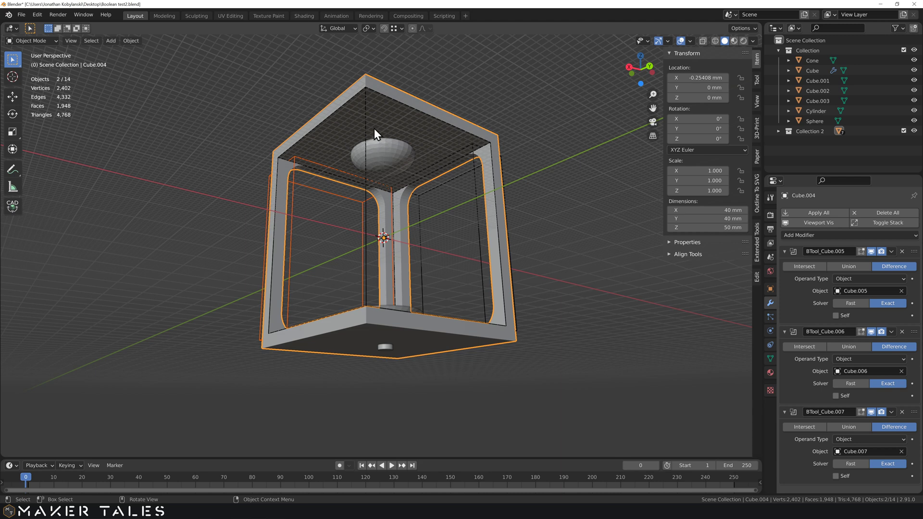
{"action": "middle_click", "coordinate": [390, 154]}
{"action": "left_click", "coordinate": [390, 153]}
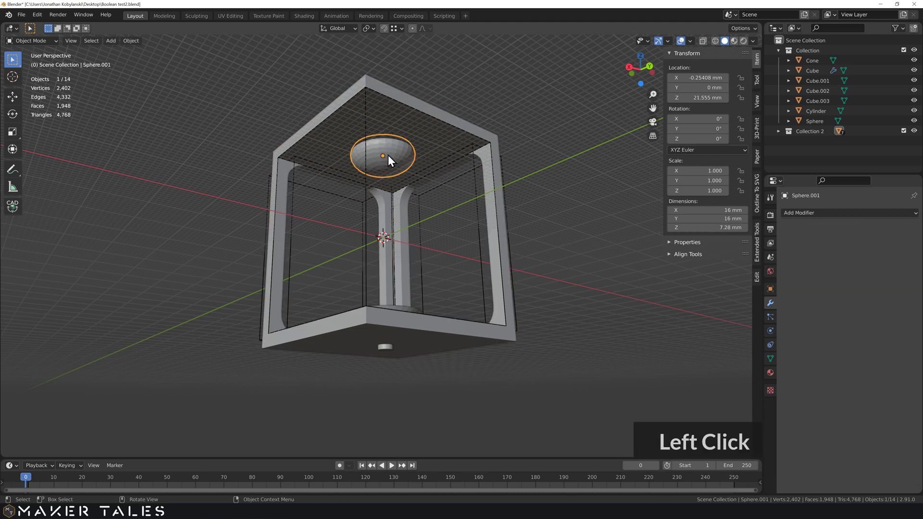
{"action": "left_click", "coordinate": [396, 97]}
{"action": "key", "text": "ctrl+KP_Add"}
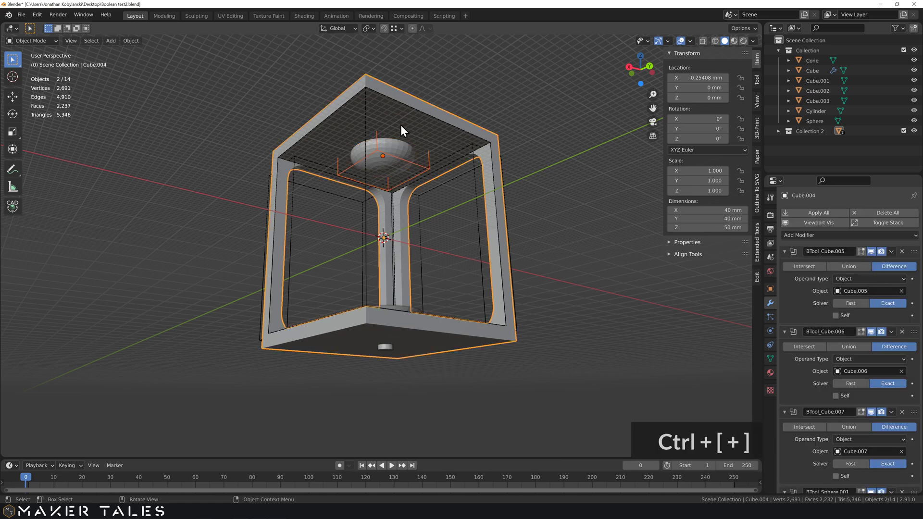
{"action": "middle_click", "coordinate": [405, 167]}
{"action": "scroll", "scroll_direction": "down", "scroll_amount": 3}
{"action": "scroll", "scroll_direction": "up", "scroll_amount": 3}
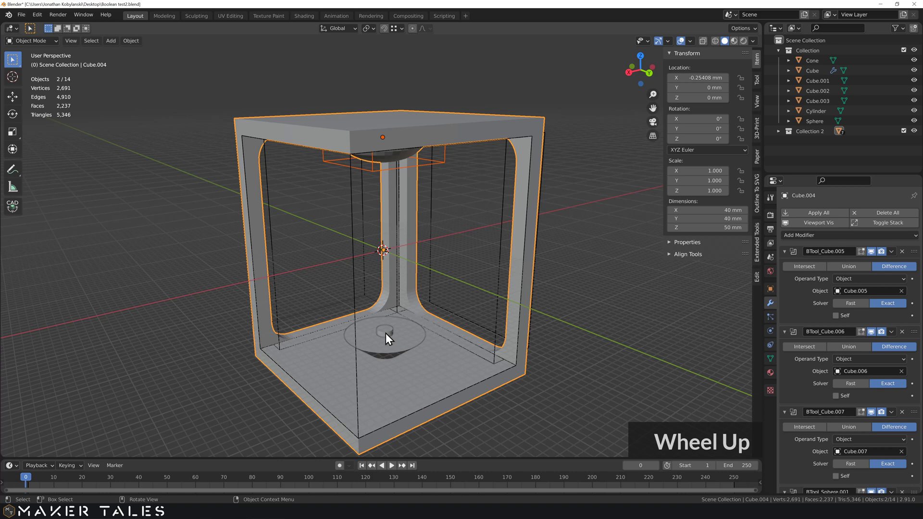
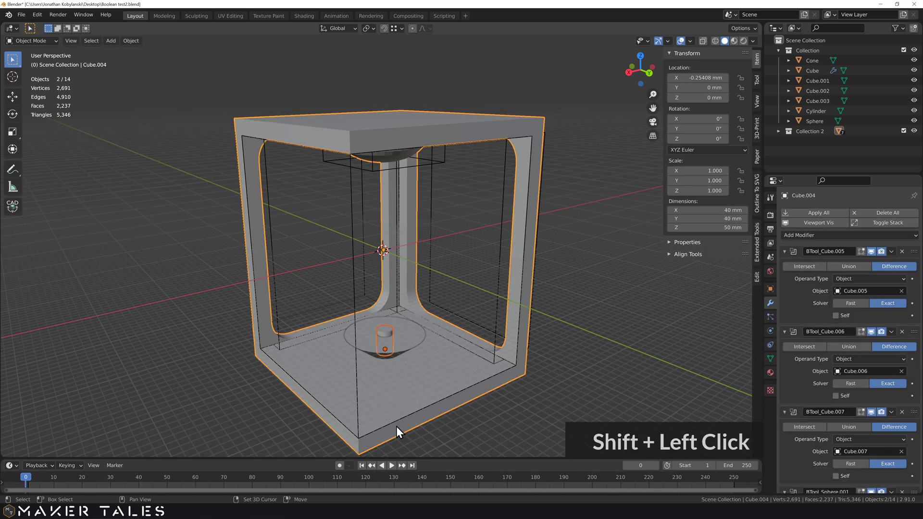
Cut the small cylinder through the frame floor as a hole and inspect the carved frame
{"action": "key", "text": "ctrl+-"}
{"action": "left_click", "coordinate": [405, 344]}
{"action": "left_click", "coordinate": [424, 422]}
{"action": "key", "text": "ctrl+-"}
{"action": "scroll", "scroll_direction": "down", "scroll_amount": 3}
{"action": "middle_click", "coordinate": [446, 370]}
{"action": "scroll", "scroll_direction": "up", "scroll_amount": 3}
{"action": "middle_click", "coordinate": [431, 325]}
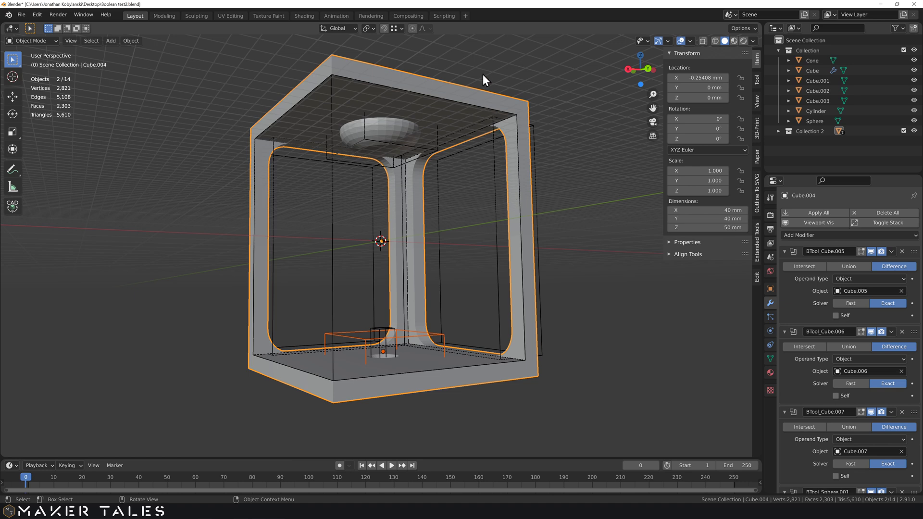
{"action": "middle_click", "coordinate": [485, 76]}
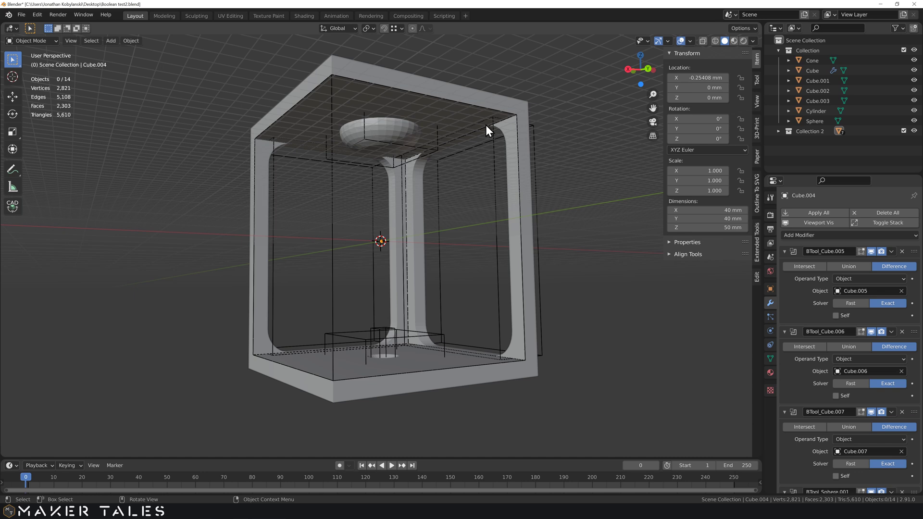
Scale the front window cutter down along Z from 44 mm to 36.4 mm tall in Edit Mode
{"action": "left_click", "coordinate": [537, 131]}
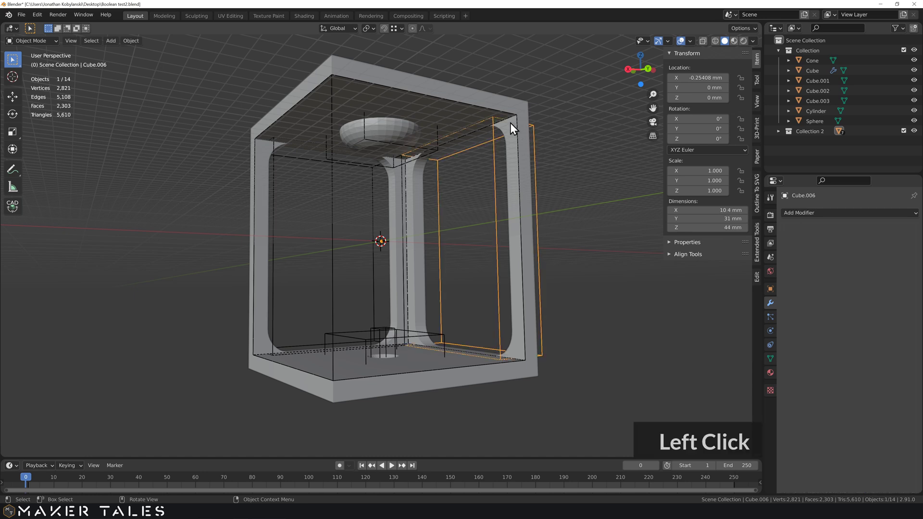
{"action": "middle_click", "coordinate": [370, 198]}
{"action": "left_click", "coordinate": [223, 192]}
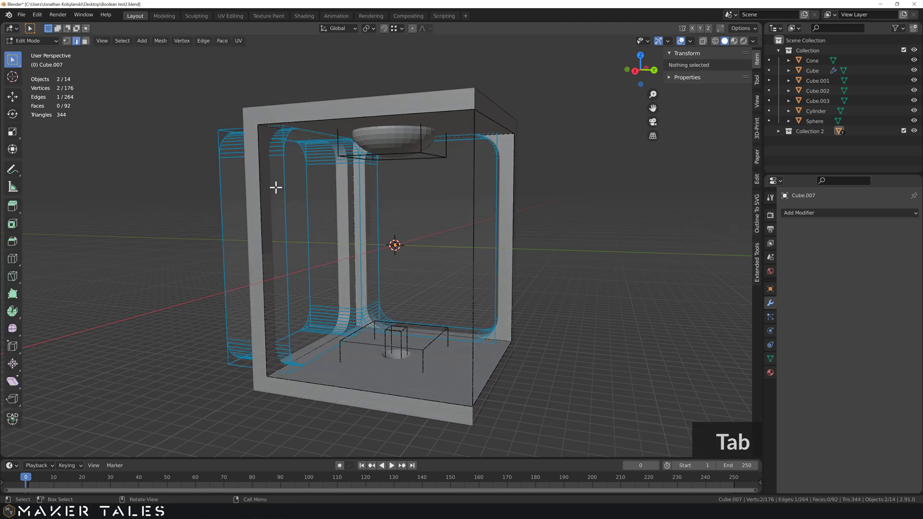
{"action": "type", "text": "1"}
{"action": "type", "text": "a"}
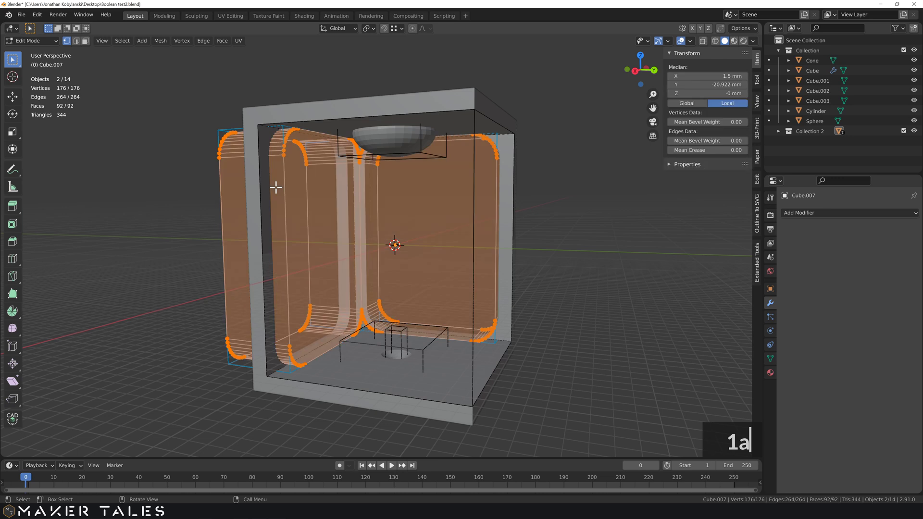
{"action": "type", "text": "sz"}
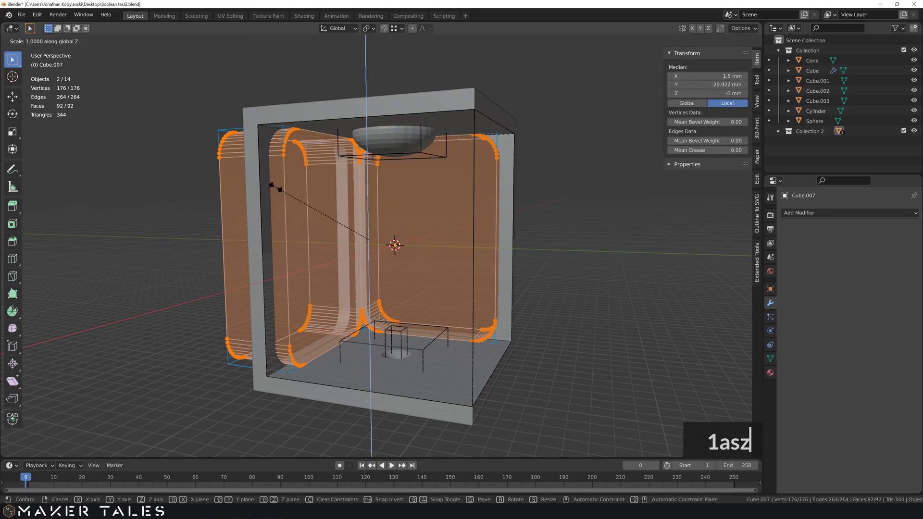
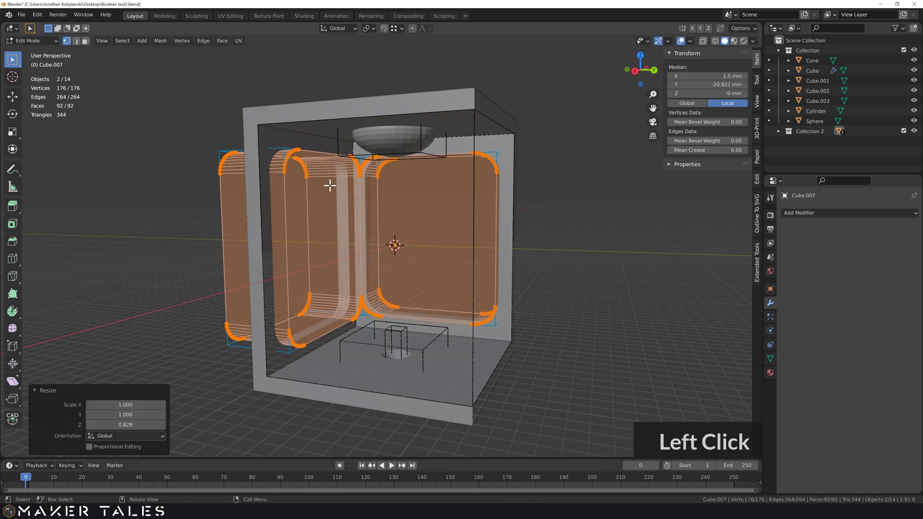
{"action": "middle_click", "coordinate": [362, 192]}
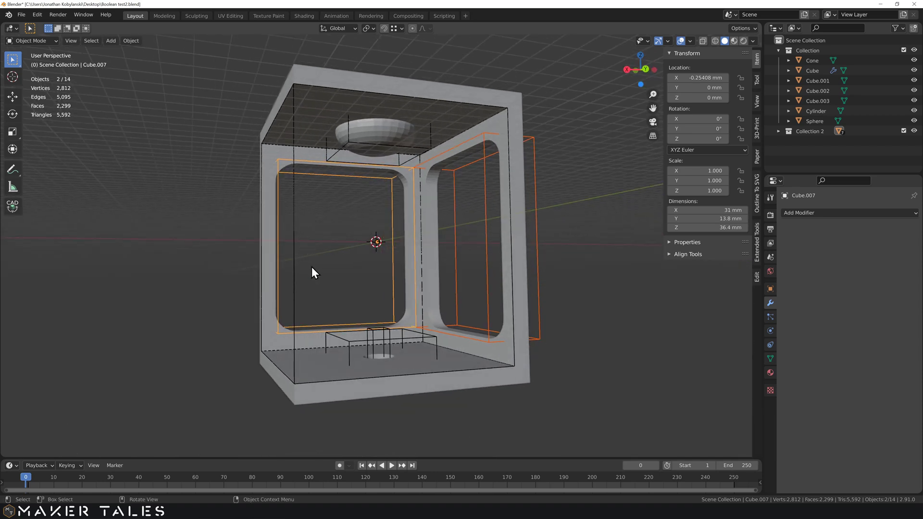
Apply all Bool Tool cuts on the frame Cube.004 as real geometry
{"action": "left_click", "coordinate": [599, 253]}
{"action": "middle_click", "coordinate": [576, 249]}
{"action": "scroll", "scroll_direction": "down", "scroll_amount": 3}
{"action": "middle_click", "coordinate": [566, 291]}
{"action": "scroll", "scroll_direction": "up", "scroll_amount": 3}
{"action": "left_click", "coordinate": [464, 156]}
{"action": "middle_click", "coordinate": [472, 180]}
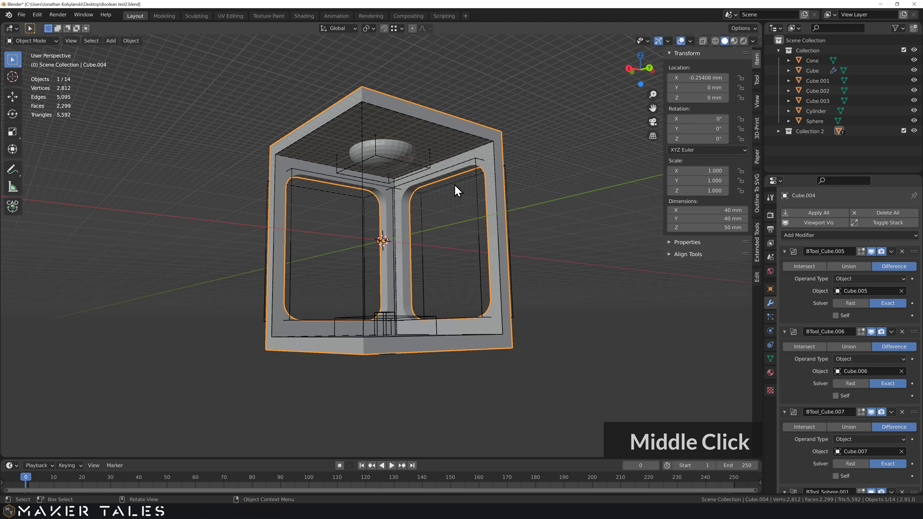
{"action": "middle_click", "coordinate": [430, 146]}
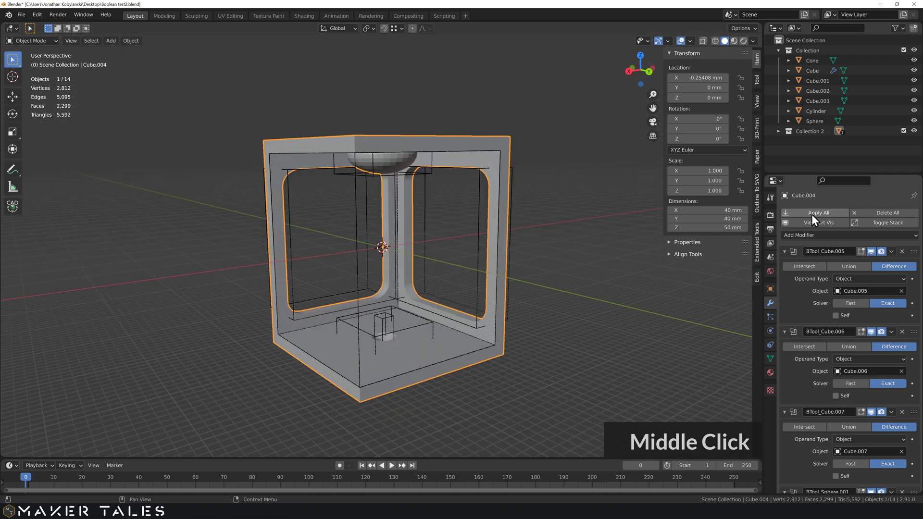
{"action": "middle_click", "coordinate": [816, 216]}
{"action": "left_click", "coordinate": [791, 222]}
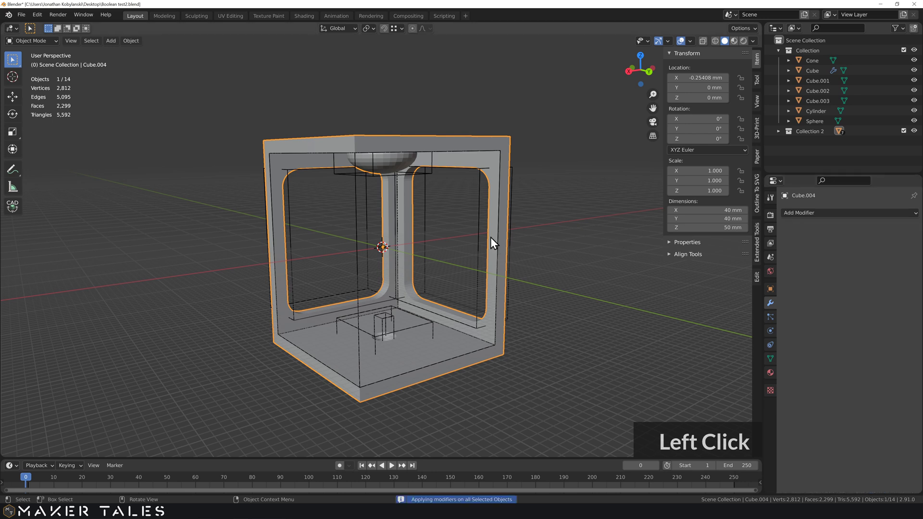
{"action": "middle_click", "coordinate": [493, 231]}
{"action": "middle_click", "coordinate": [549, 243]}
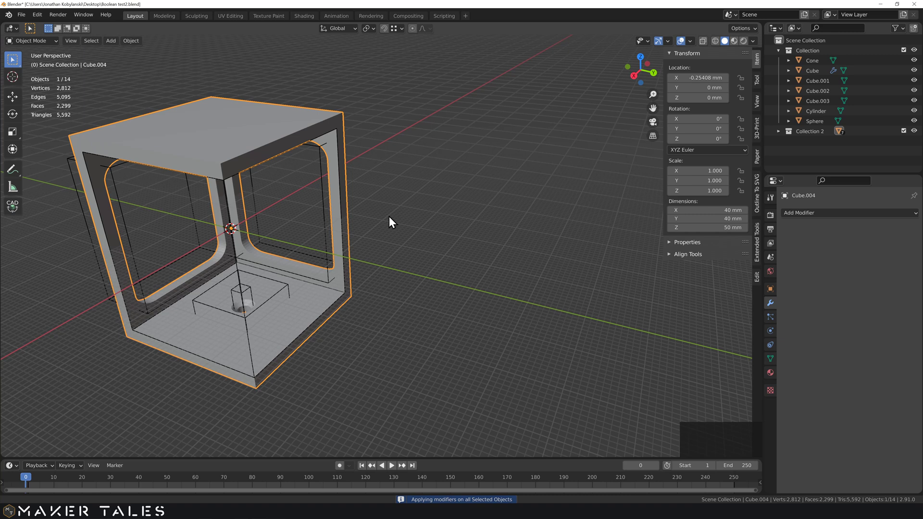
Duplicate the finished frame and drop the copy apart from the cutters
{"action": "scroll", "scroll_direction": "down", "scroll_amount": 3}
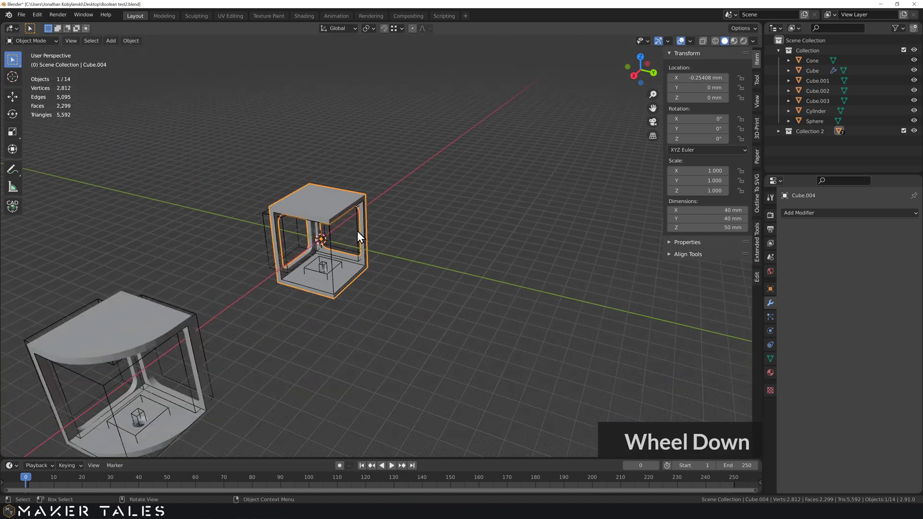
{"action": "scroll", "scroll_direction": "up", "scroll_amount": 3}
{"action": "key", "text": "d"}
{"action": "left_click", "coordinate": [604, 154]}
{"action": "middle_click", "coordinate": [574, 134]}
{"action": "middle_click", "coordinate": [587, 133]}
{"action": "type", "text": "11"}
{"action": "middle_click", "coordinate": [469, 241]}
{"action": "scroll", "scroll_direction": "up", "scroll_amount": 3}
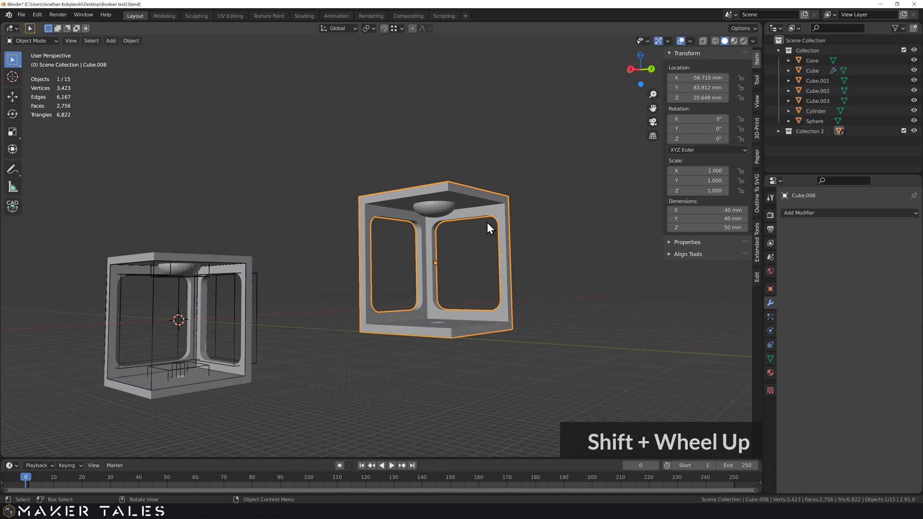
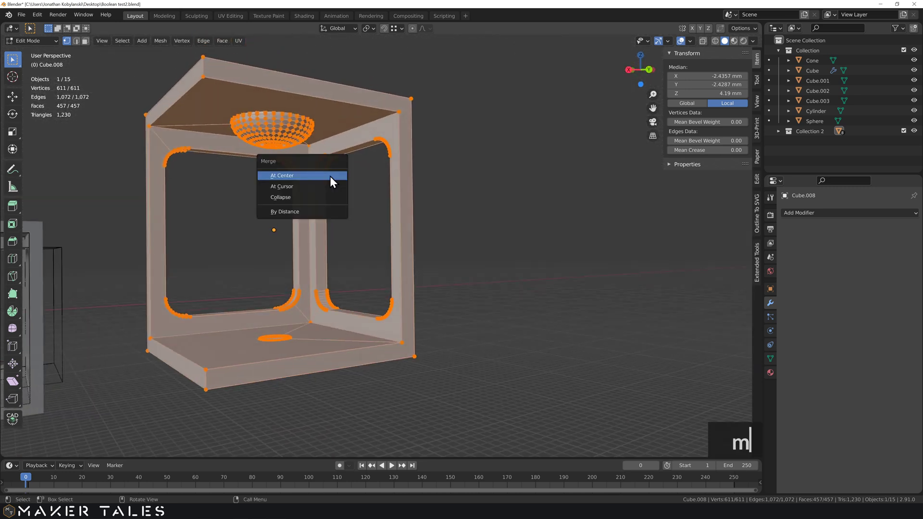
Merge the copy's vertices By Distance, removing 33 duplicates, and inspect the cleaned frame
{"action": "key", "text": "m"}
{"action": "left_click", "coordinate": [466, 494]}
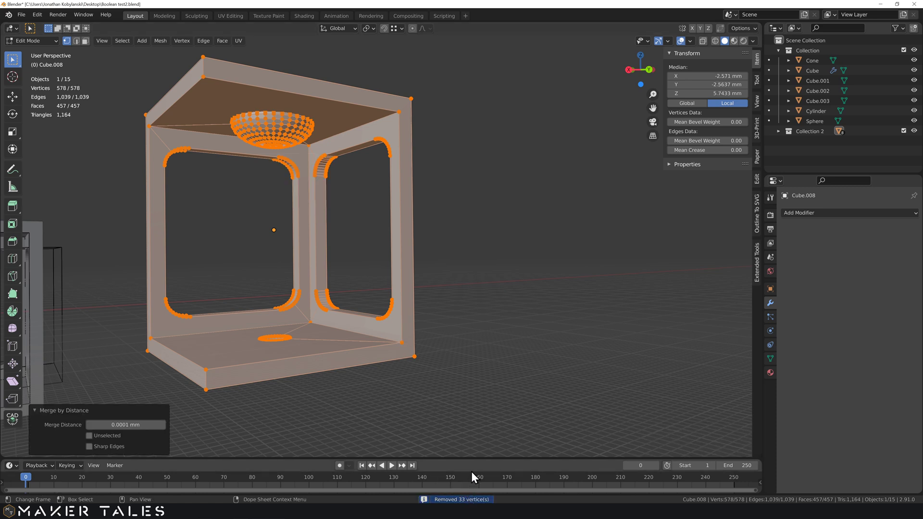
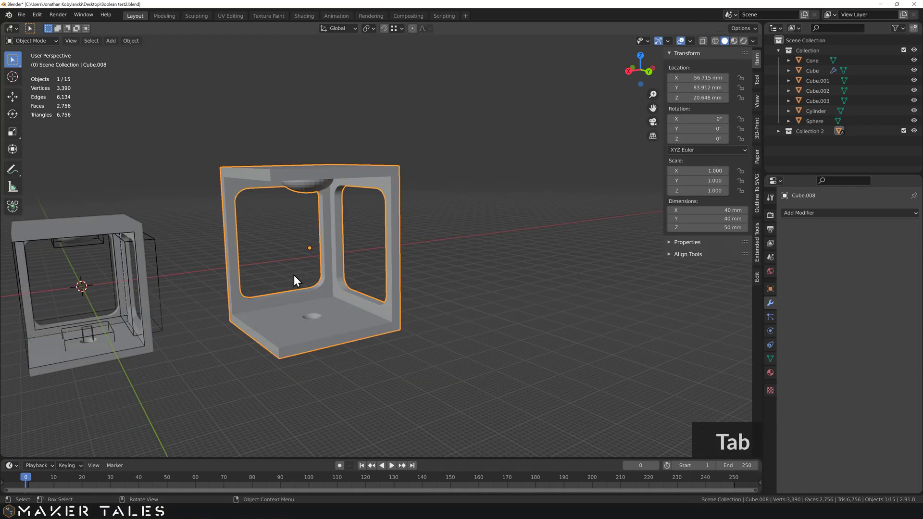
{"action": "middle_click", "coordinate": [297, 286]}
{"action": "middle_click", "coordinate": [391, 284]}
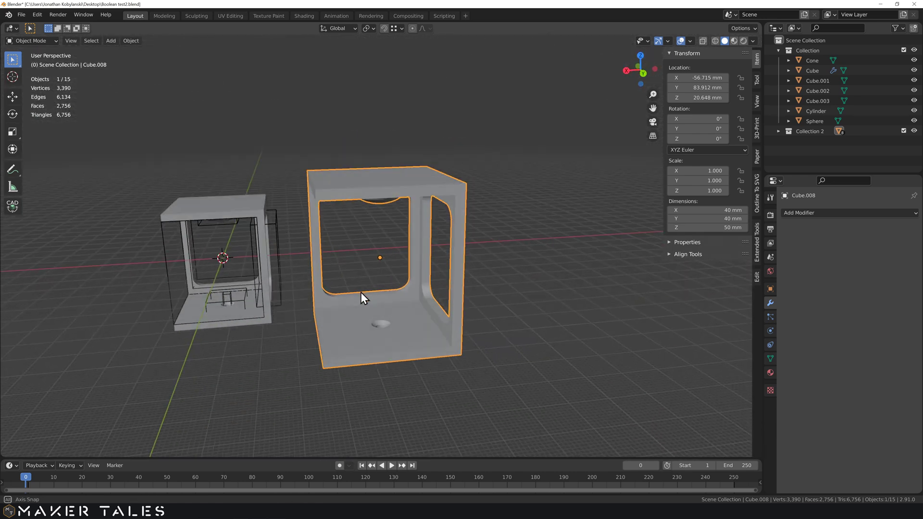
{"action": "middle_click", "coordinate": [413, 333]}
{"action": "scroll", "scroll_direction": "up", "scroll_amount": 3}
{"action": "middle_click", "coordinate": [417, 332]}
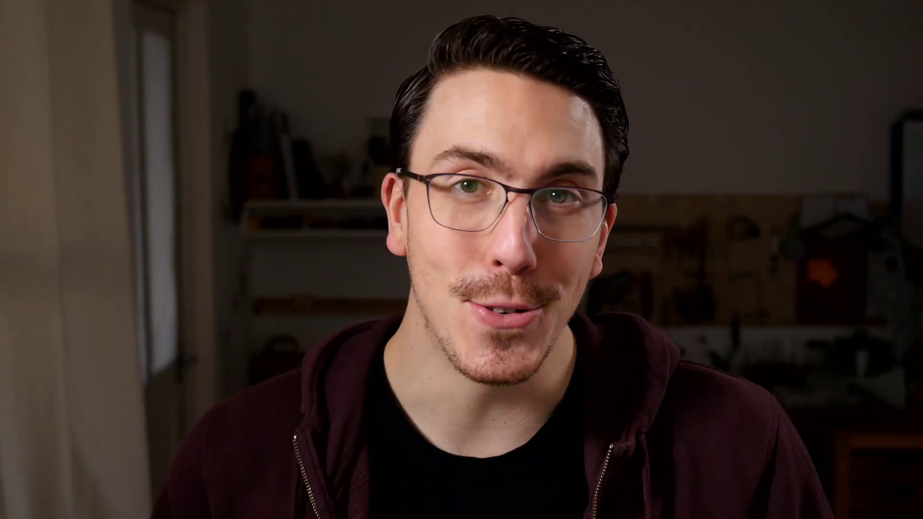